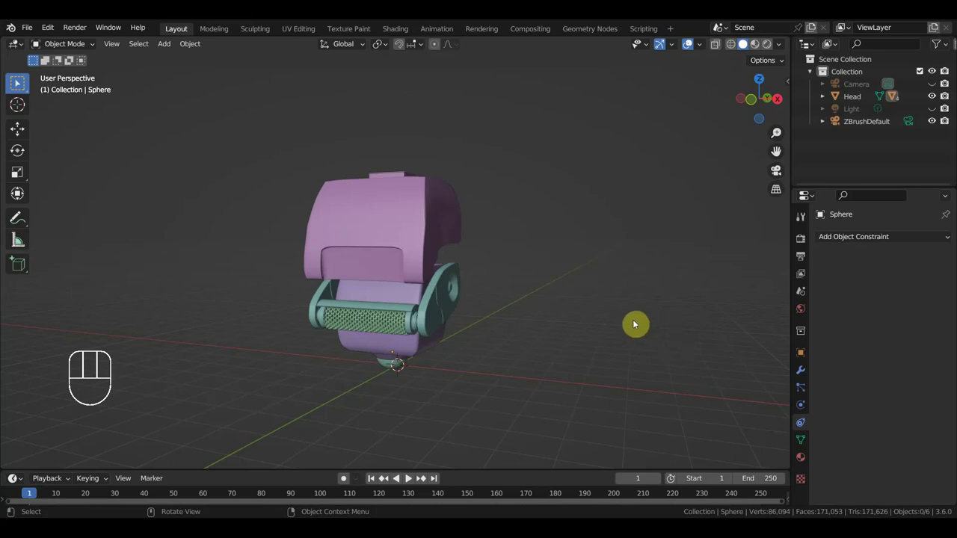
- Inspect the robot head from several angles and select the top head piece Head.001
drag(574, 306, 629, 285)
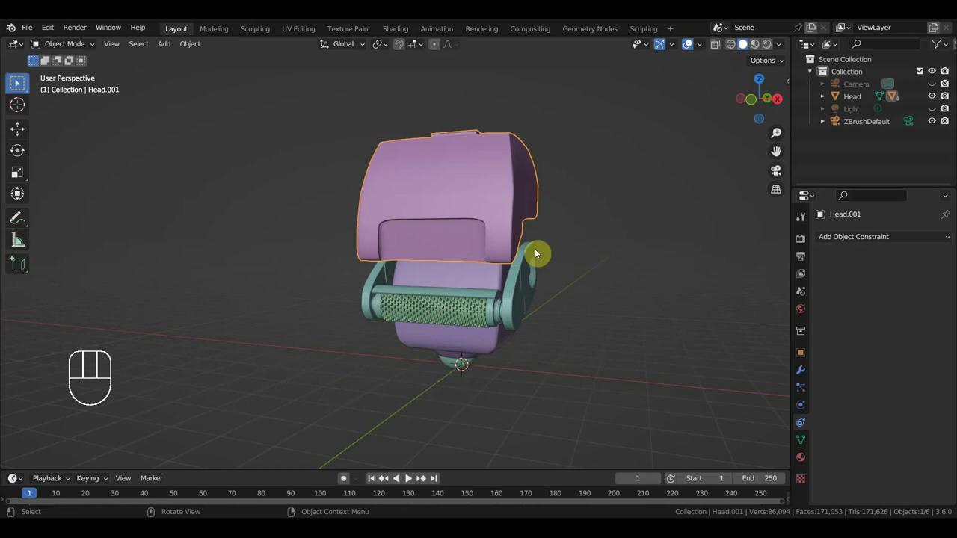
click(524, 273)
drag(572, 292, 495, 299)
drag(519, 304, 601, 293)
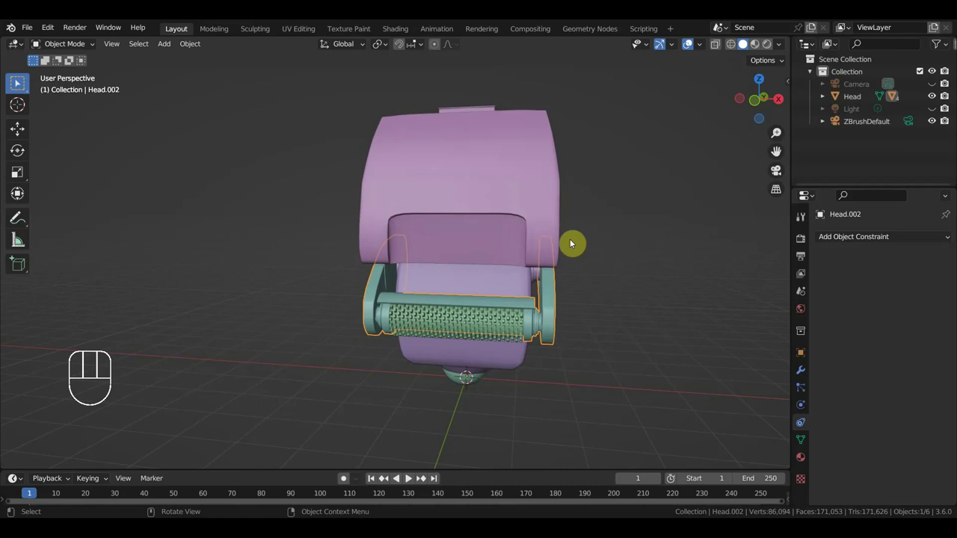
click(515, 160)
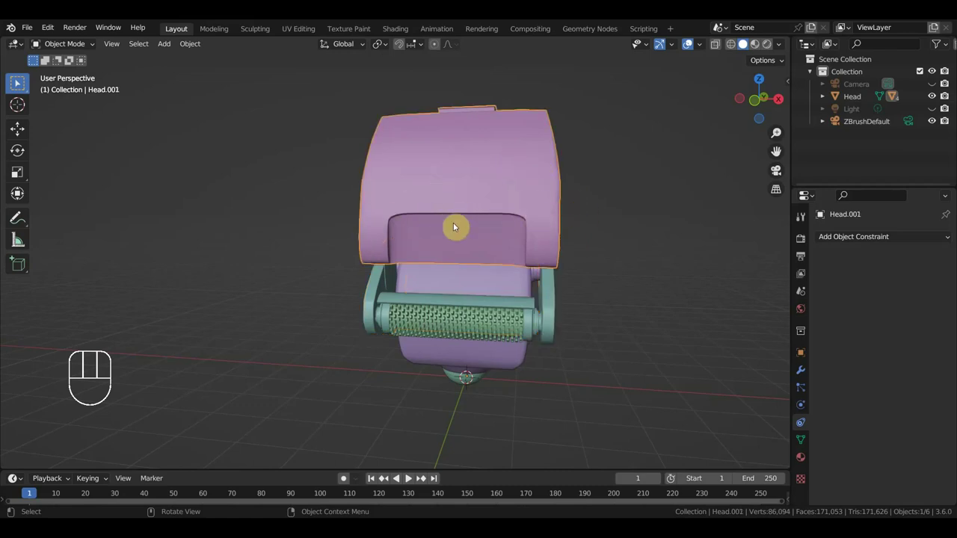
drag(579, 263, 524, 260)
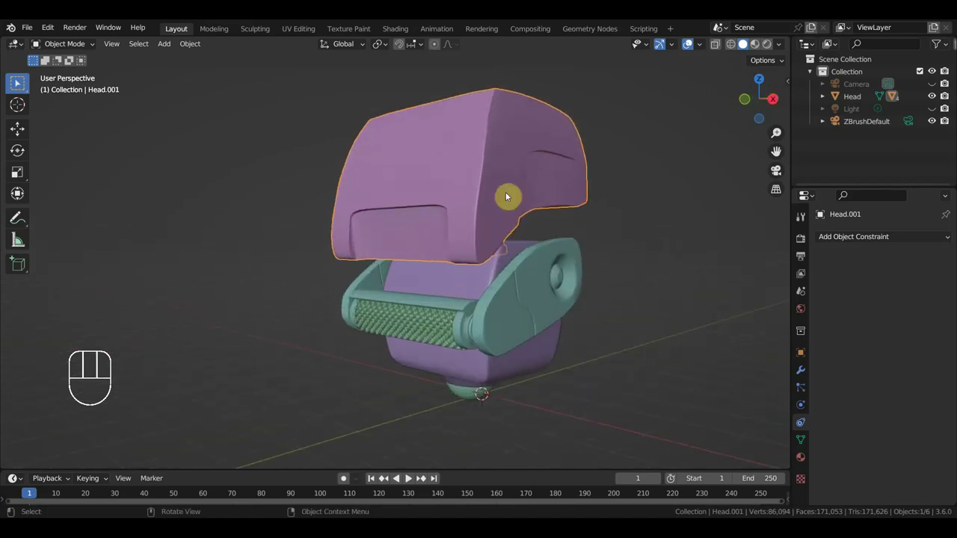
click(508, 177)
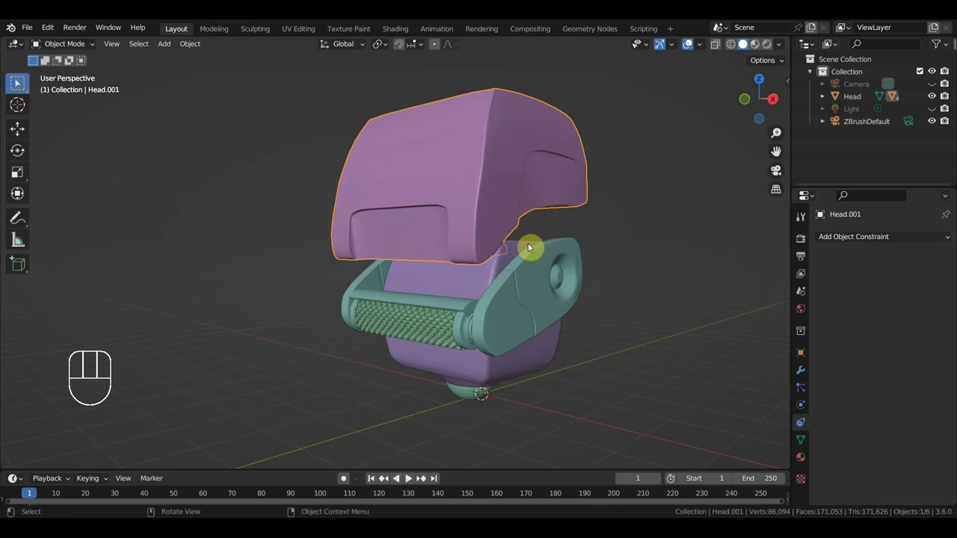
drag(536, 249, 457, 256)
click(452, 231)
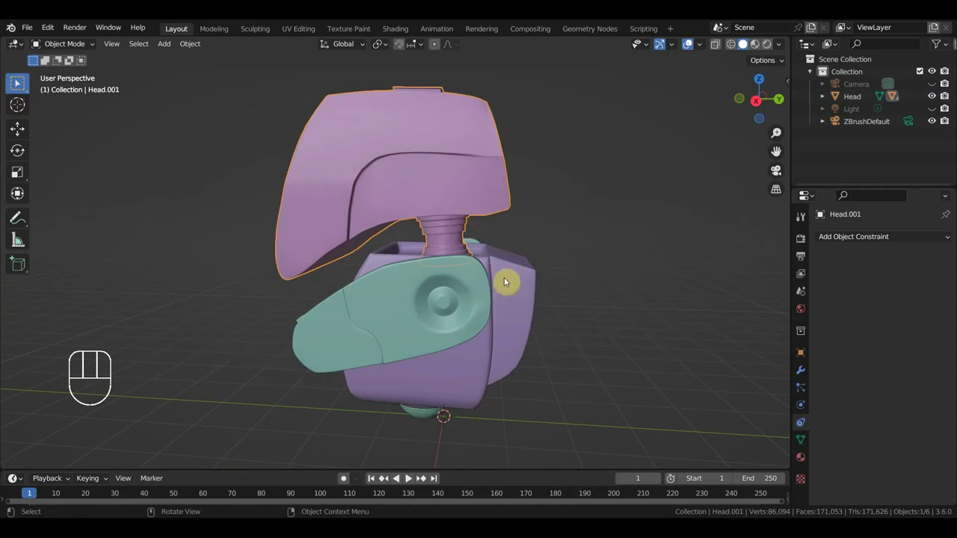
- Add the Head body to the selection and parent Head.001 to it with Keep Transform
click(518, 278)
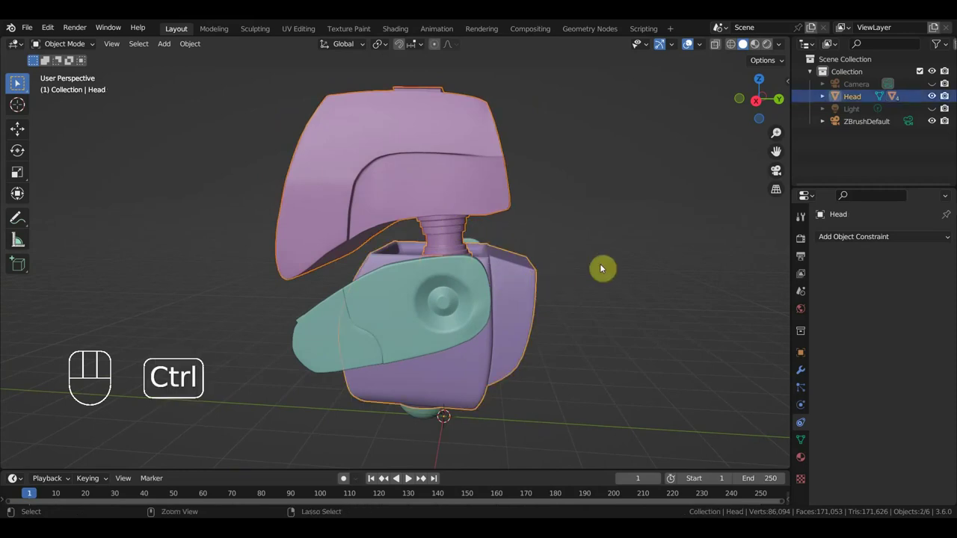
key(ctrl+p)
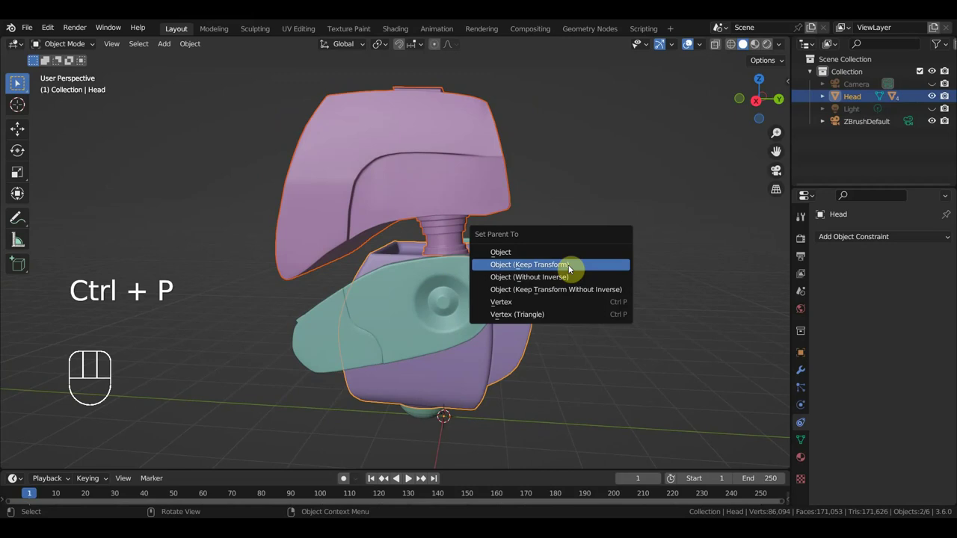
drag(367, 353, 405, 333)
- Examine the bottom sphere, hinge cylinder and grille up close, ending in Right orthographic view
drag(430, 329, 568, 330)
drag(525, 334, 464, 275)
click(427, 366)
drag(429, 362, 346, 353)
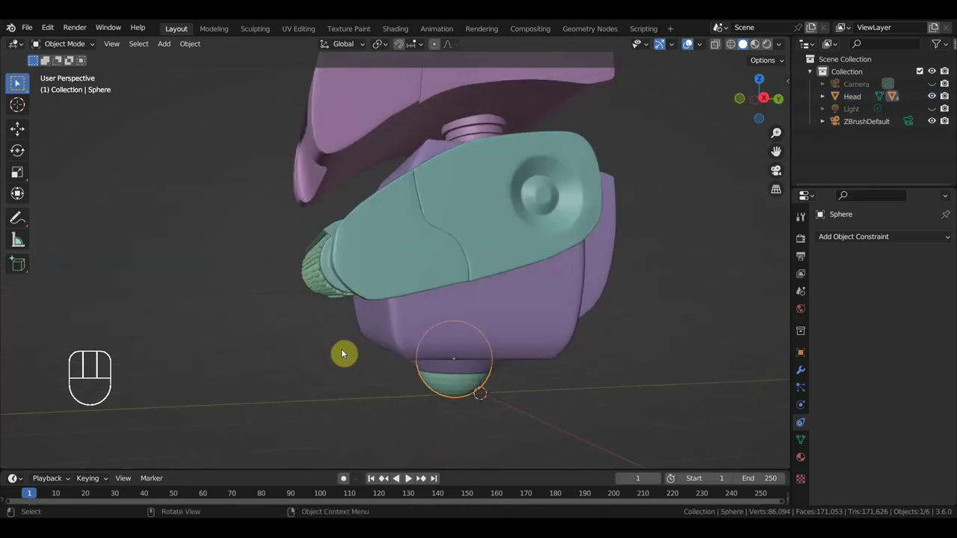
drag(446, 390, 425, 280)
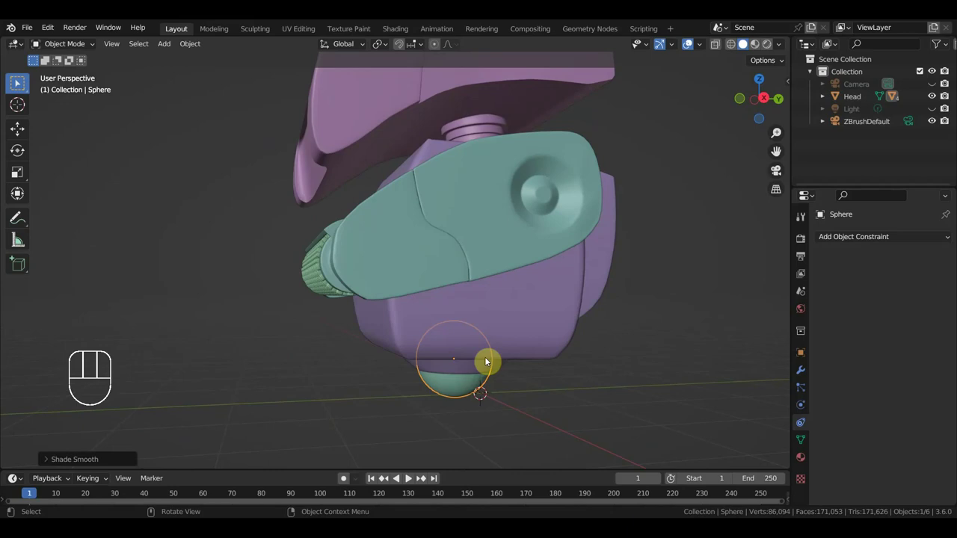
drag(468, 276, 537, 288)
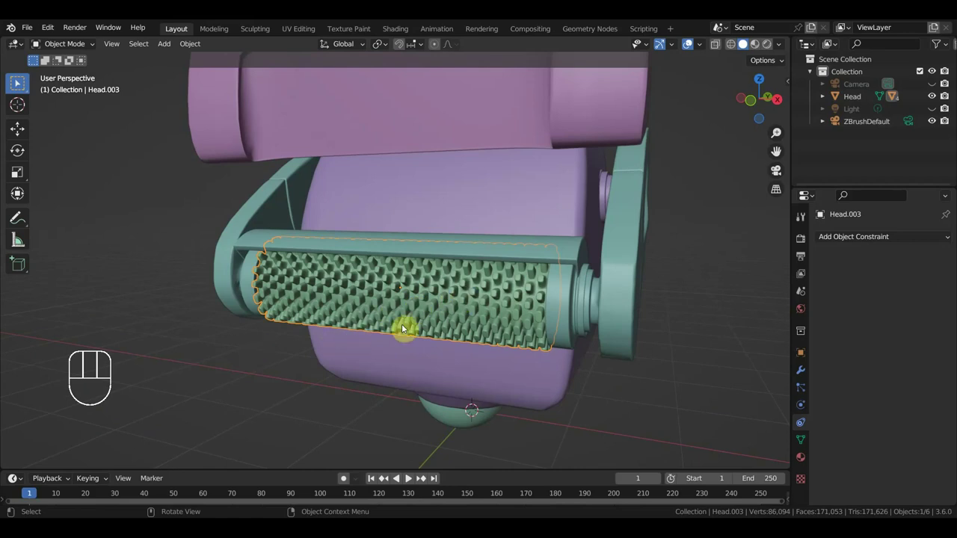
drag(550, 307, 451, 296)
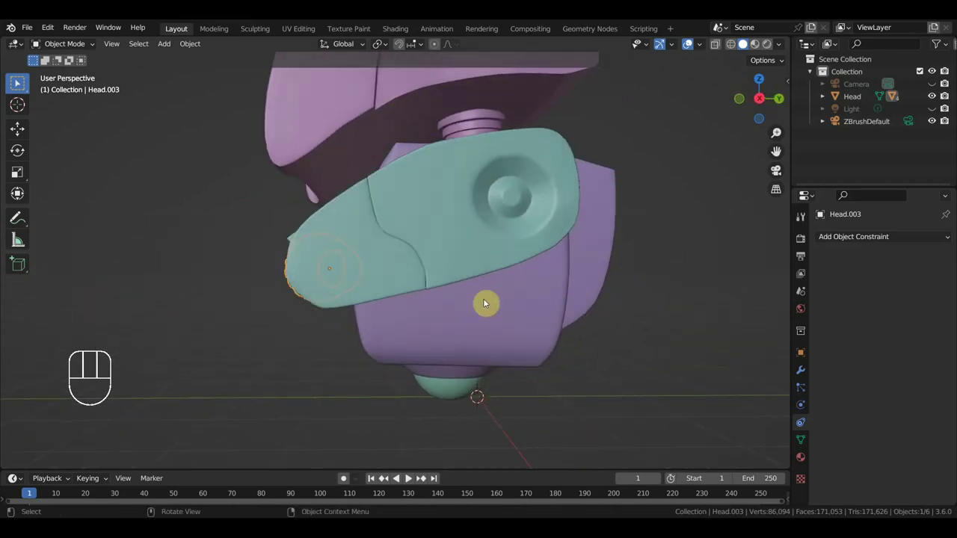
key(KP_3)
- Test-rotate the top piece and the side arm Head.002 around their pivots with the Rotate tool
drag(516, 298, 527, 316)
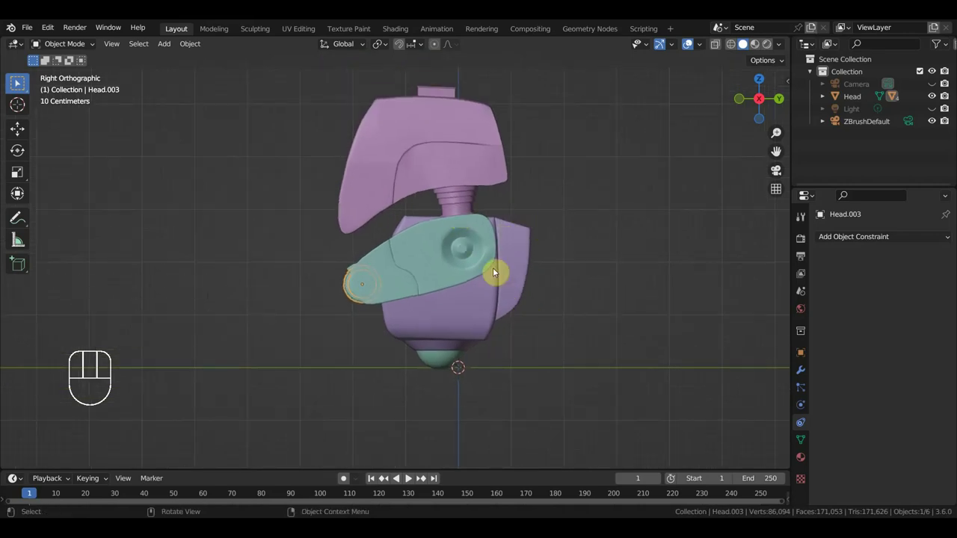
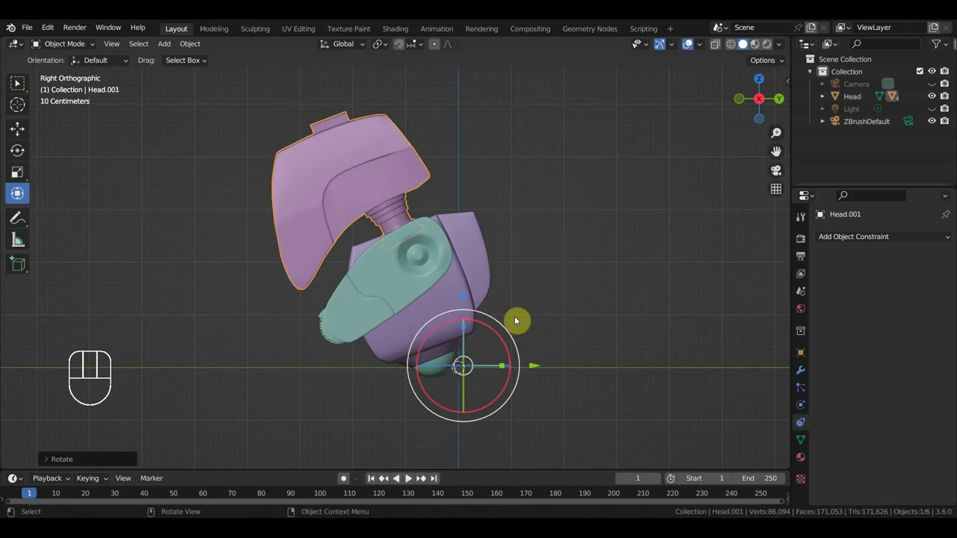
key(ctrl+z)
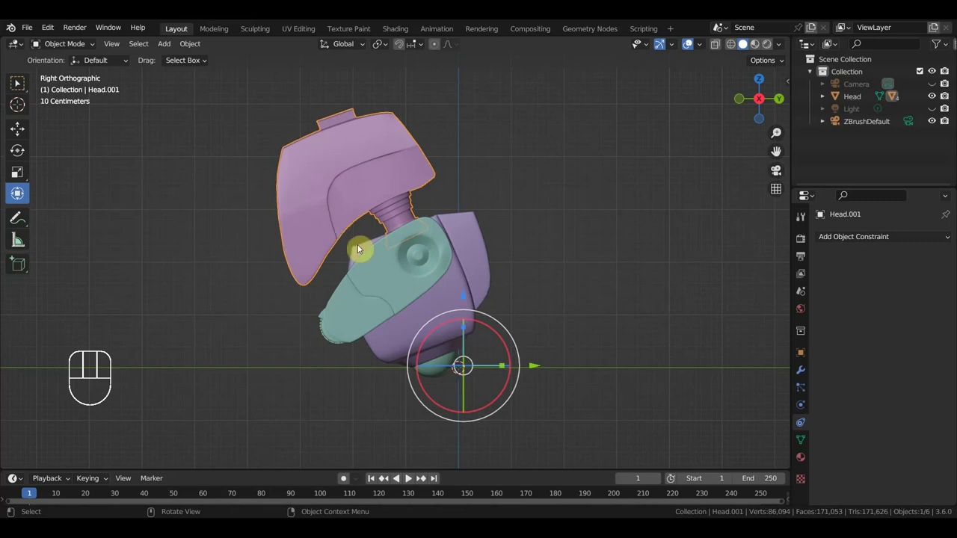
click(389, 281)
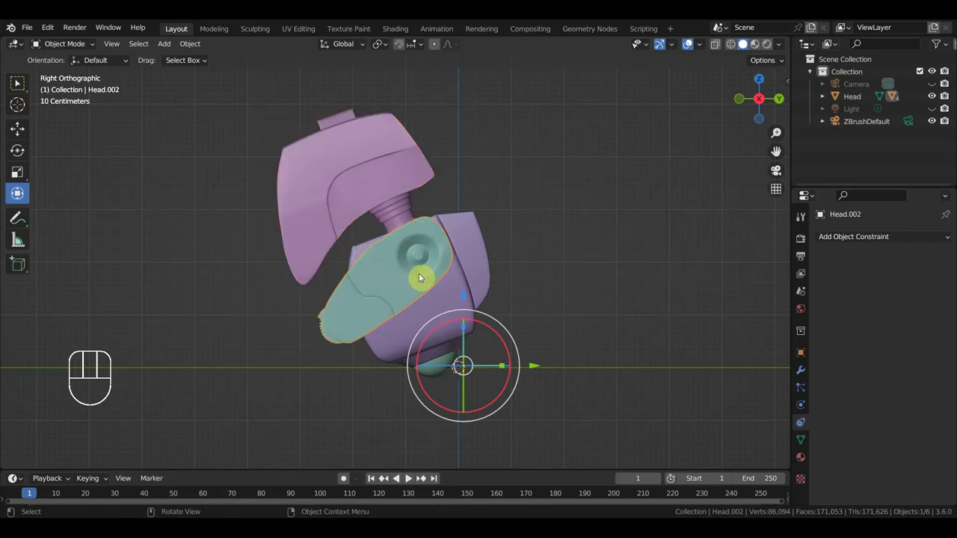
drag(198, 49, 442, 199)
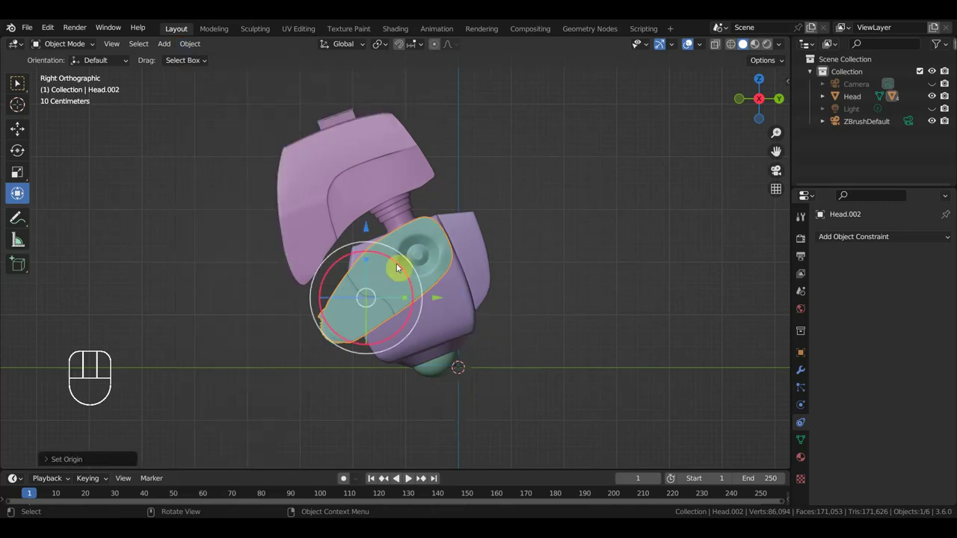
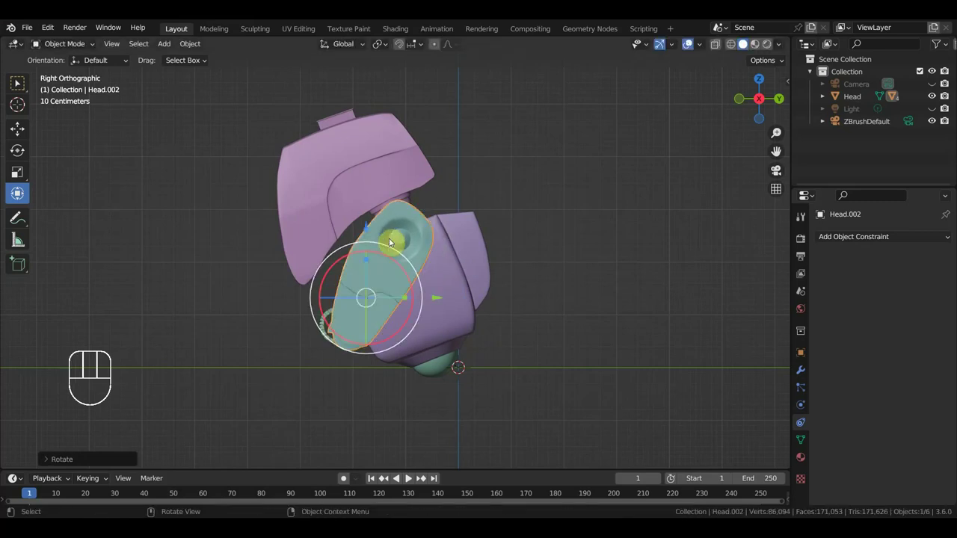
drag(374, 225, 381, 255)
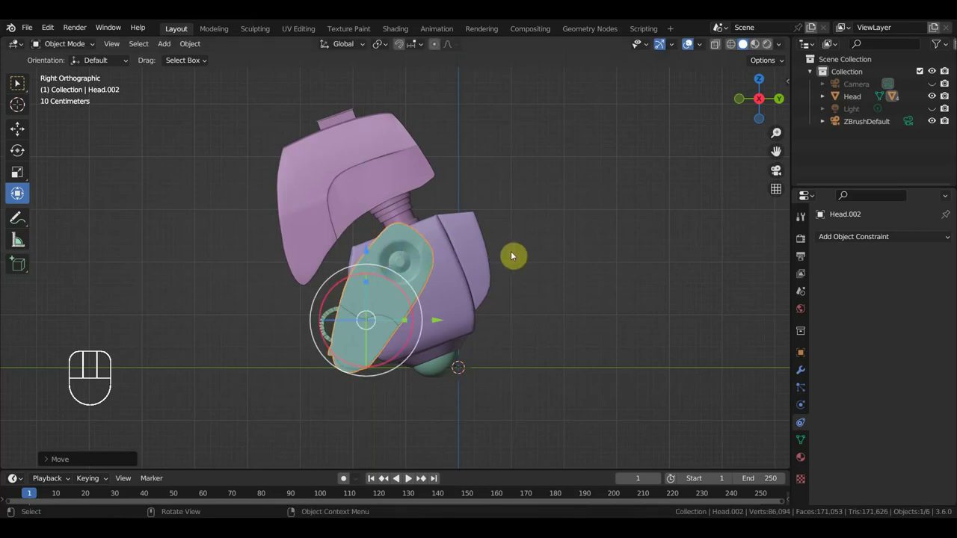
- Undo the trial rotations so the pieces return to their original positions
key(ctrl+z)
key(ctrl+z)
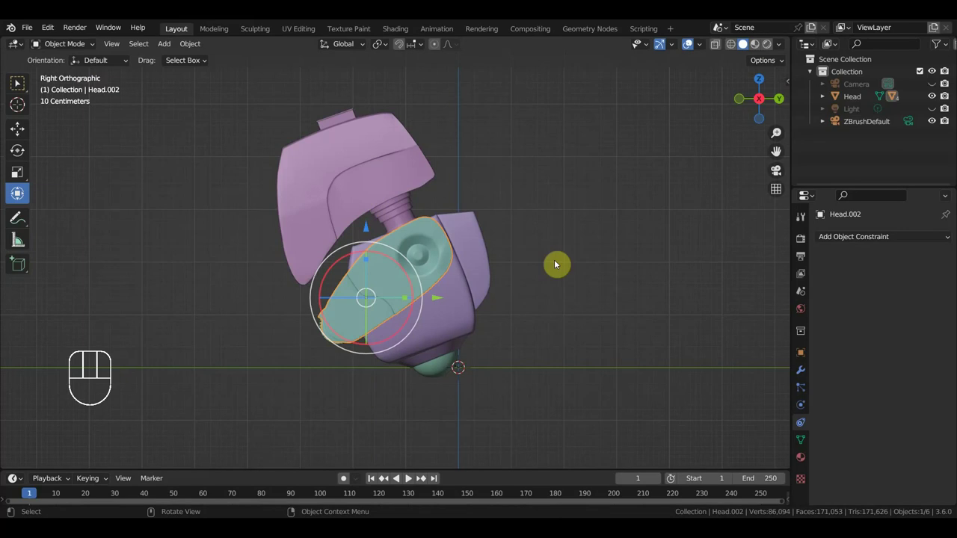
key(ctrl+z)
key(ctrl+z)
key(ctrl+z)
key(ctrl+z)
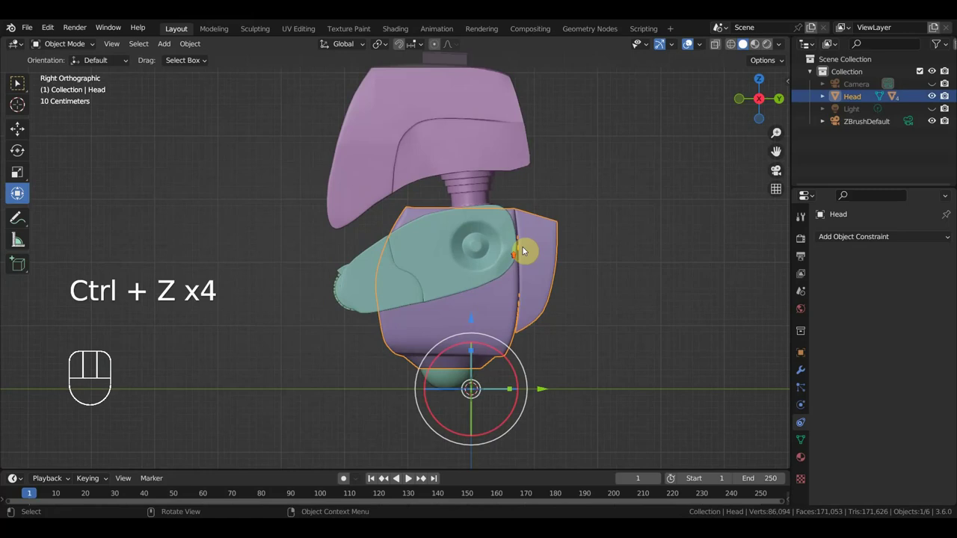
- Select the grille and bottom sphere, then switch the viewport to Material Preview shading
drag(559, 267, 612, 268)
click(441, 331)
click(456, 400)
drag(473, 398, 502, 397)
middle_click(502, 345)
click(363, 291)
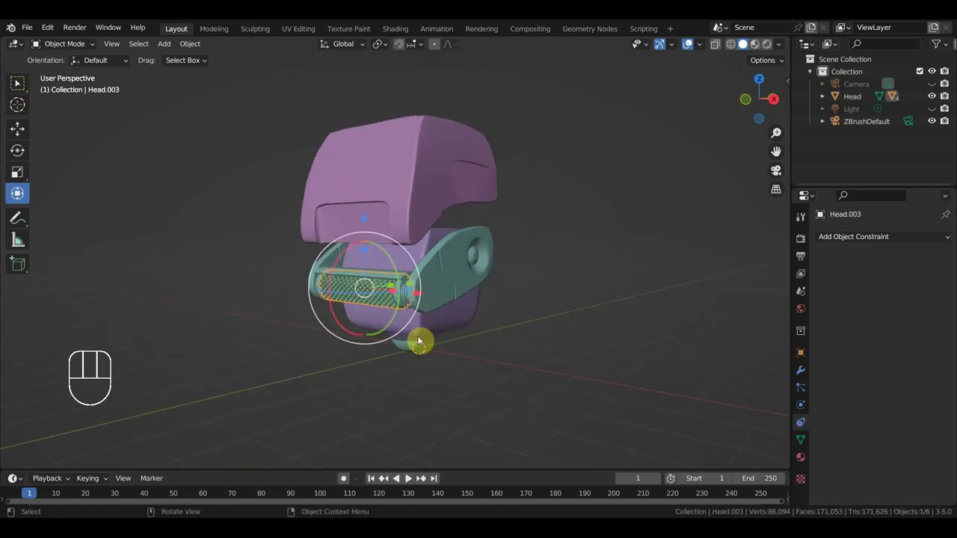
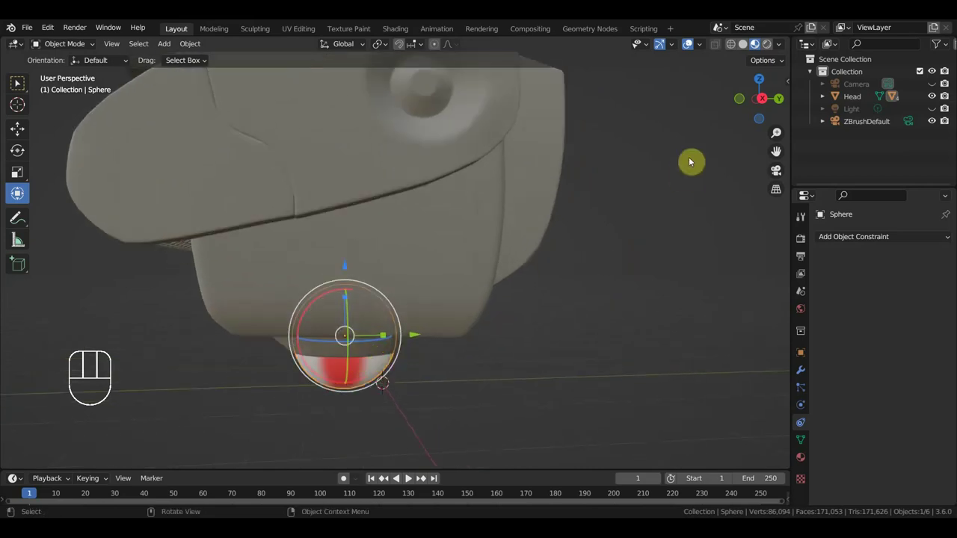
- Show the transform values in the N panel, test-move the Head along Y and undo it, then pick the sphere
key(n)
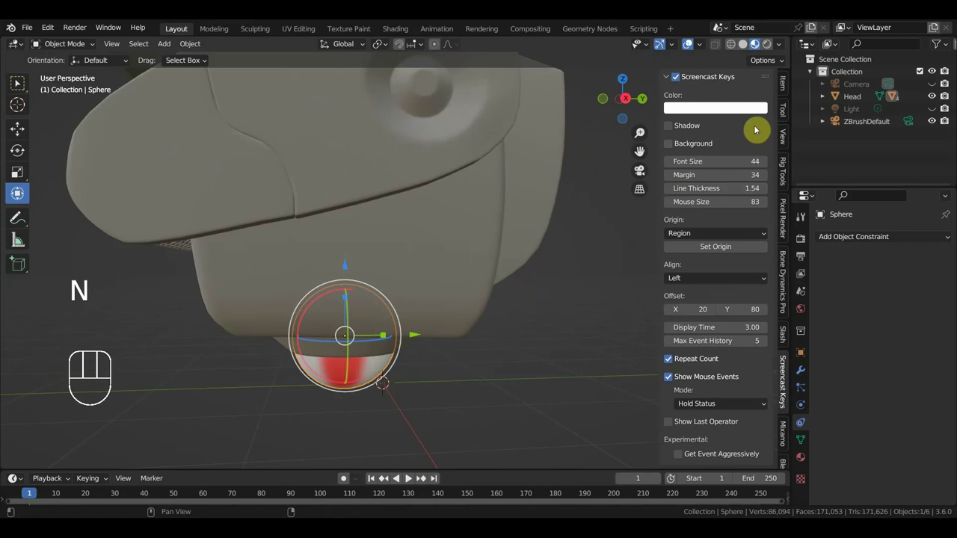
click(787, 92)
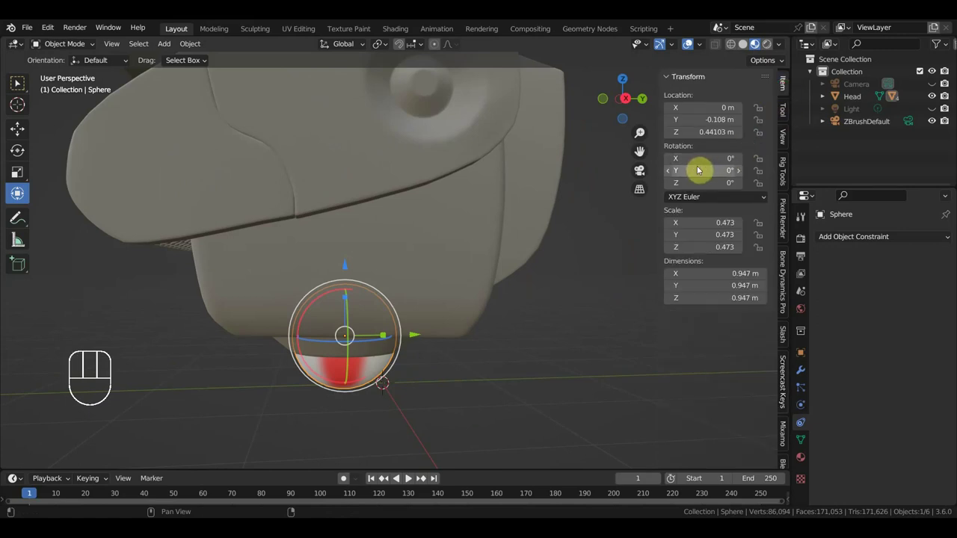
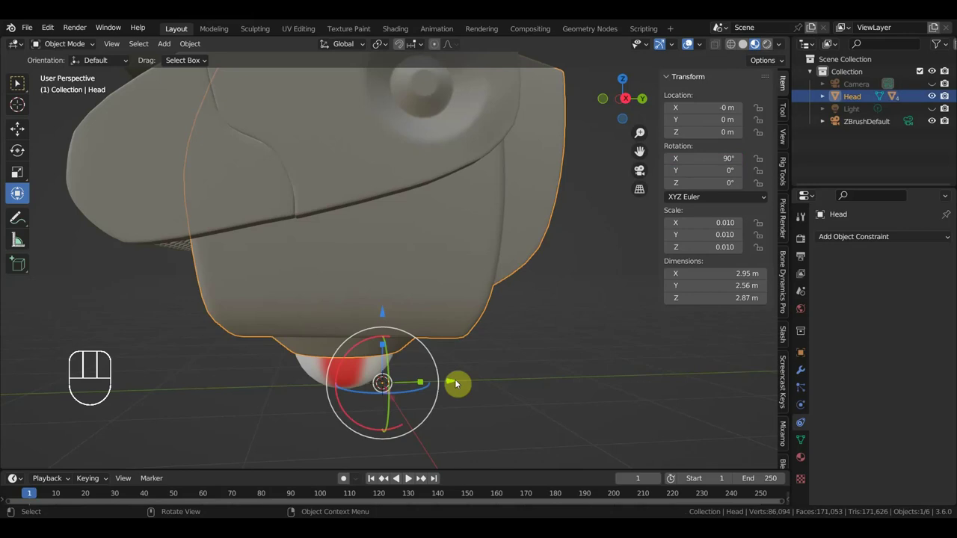
drag(454, 386, 493, 398)
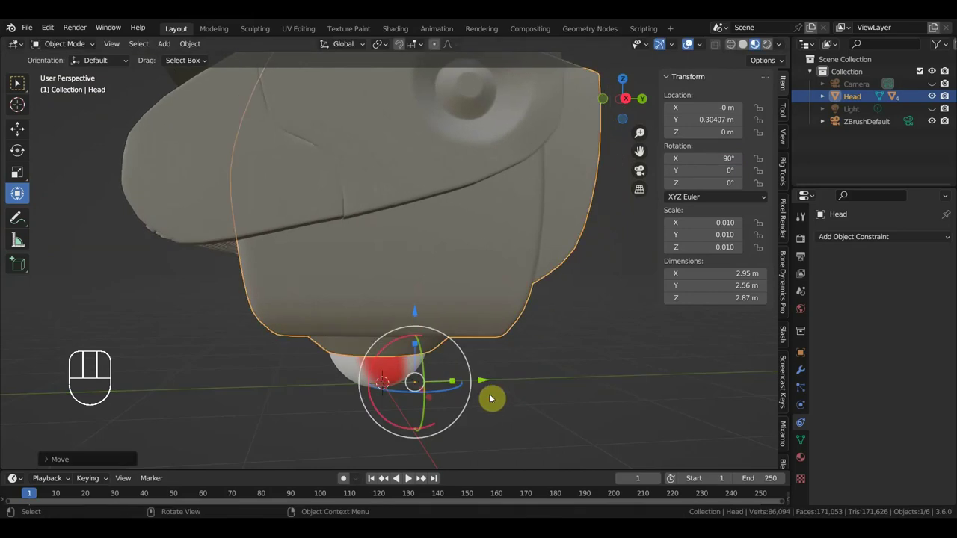
key(ctrl+z)
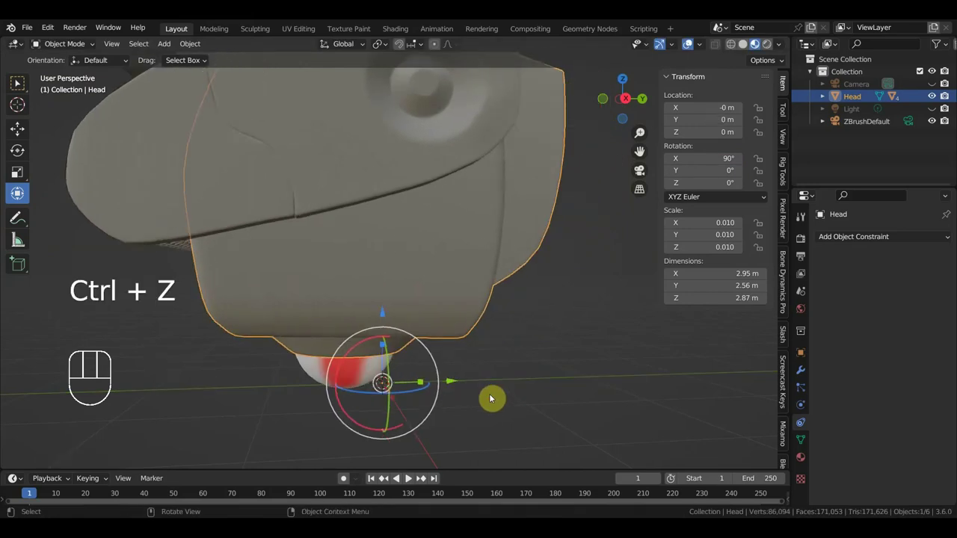
click(494, 399)
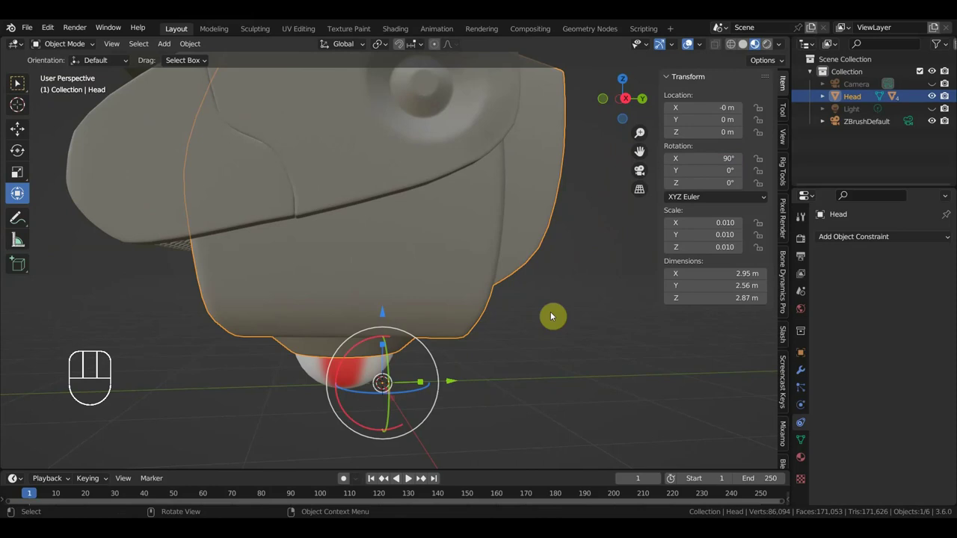
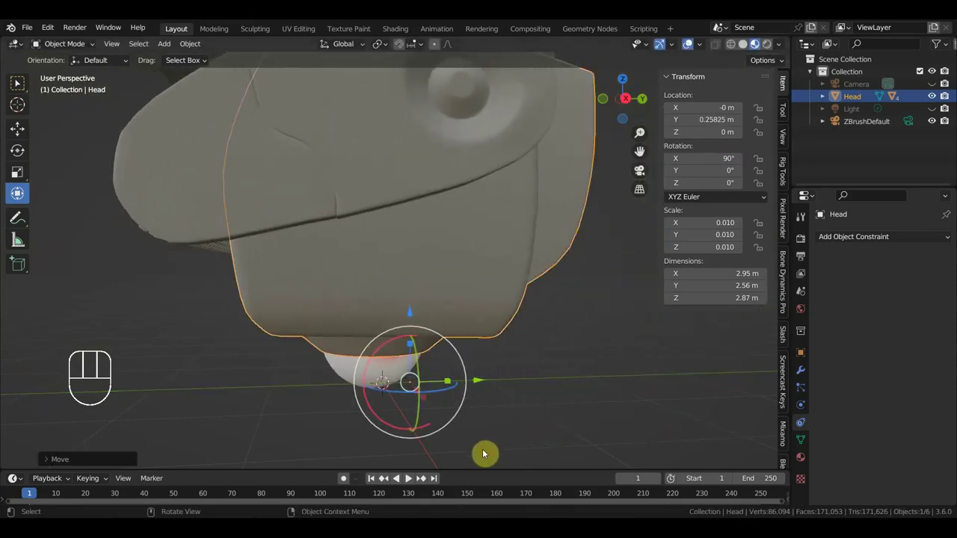
- Pick the small sphere under the head to view its driven X rotation
click(354, 371)
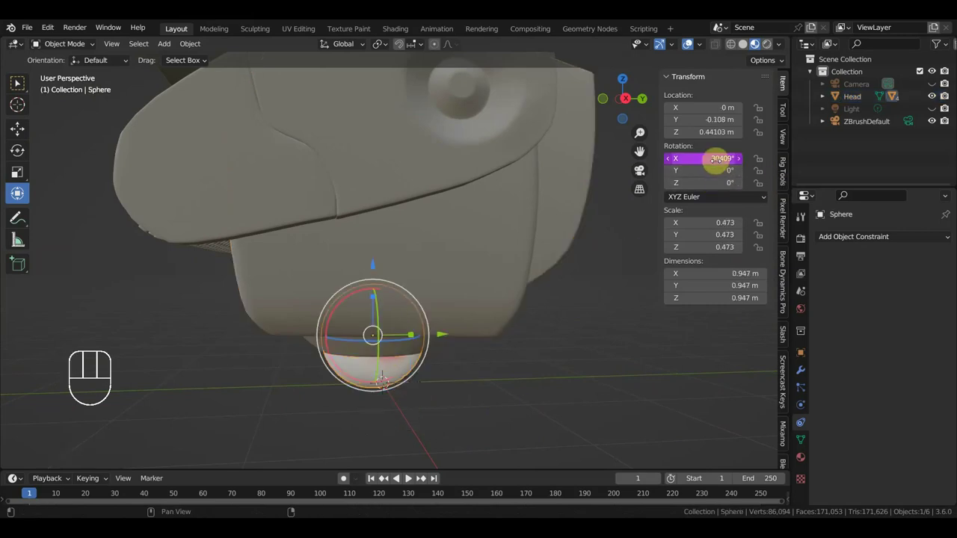
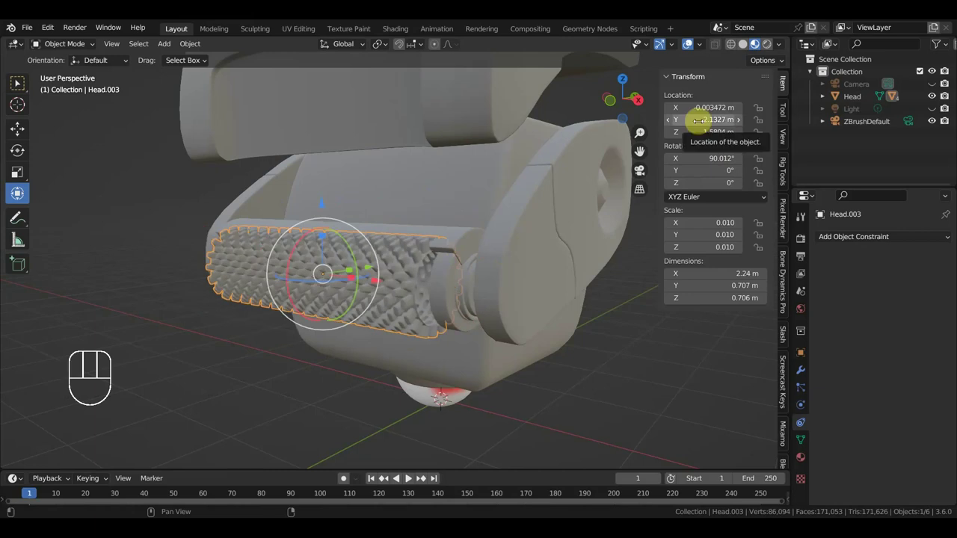
- Trial-spin the grille roller Head.003 and cancel it, leaving X rotation at 90.012°
key(ctrl+z)
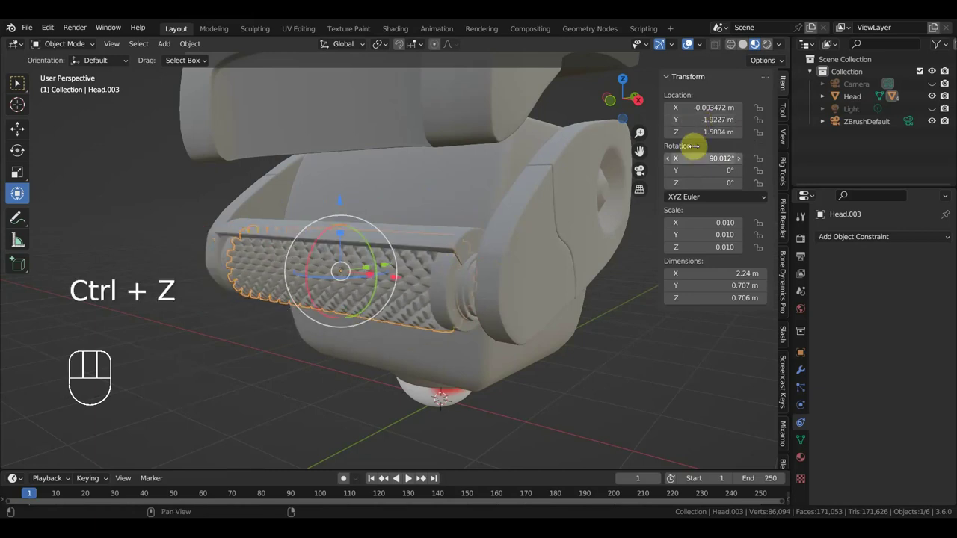
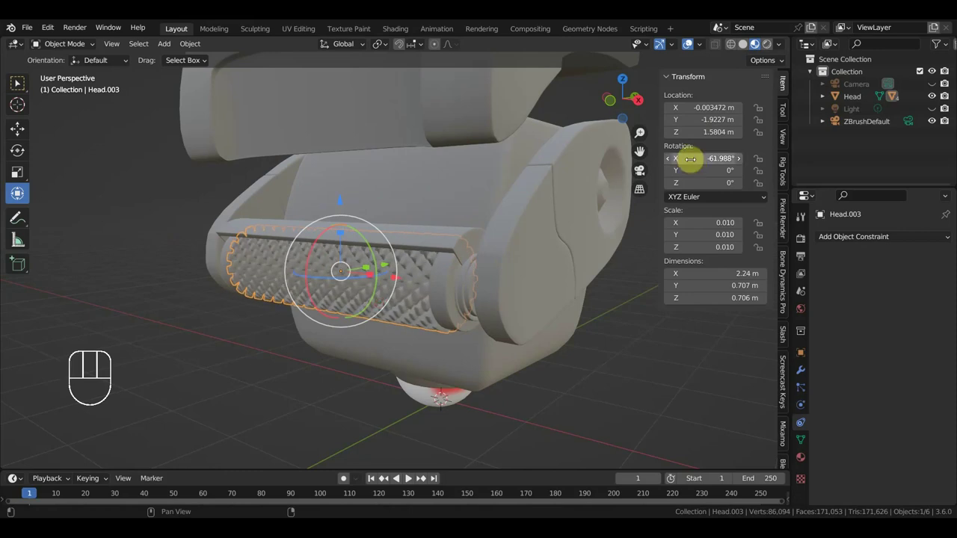
key(ctrl+z)
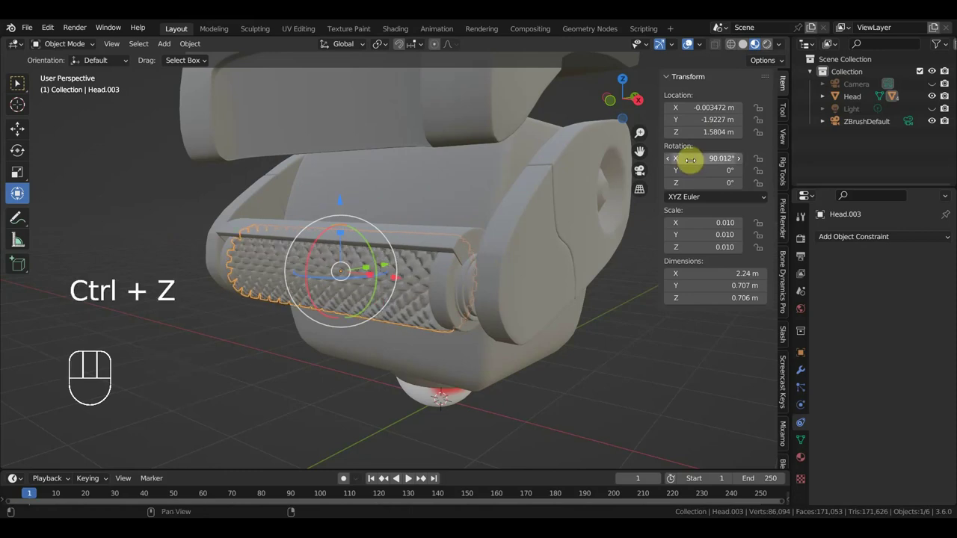
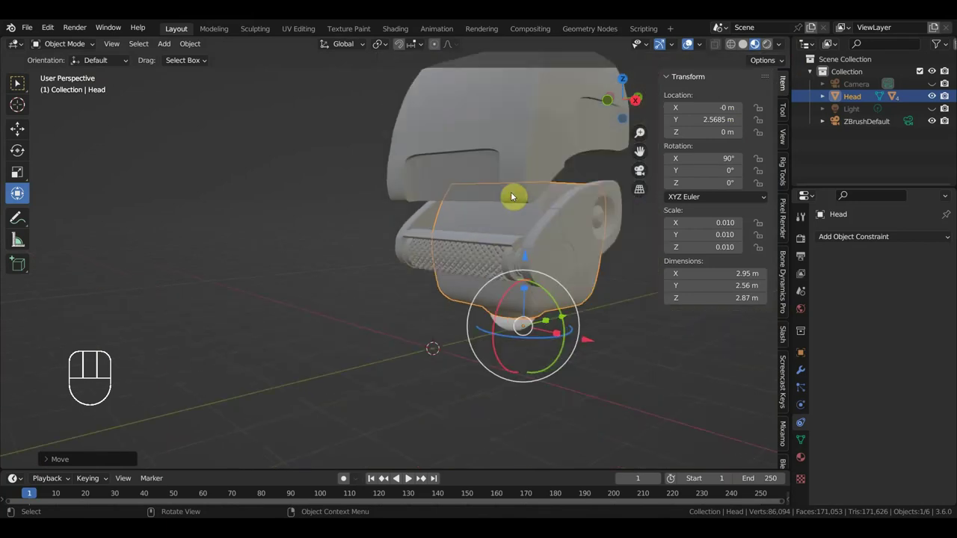
- Undo the Head slide, select the ear plate Head.002 and view it in Right orthographic
key(ctrl+z)
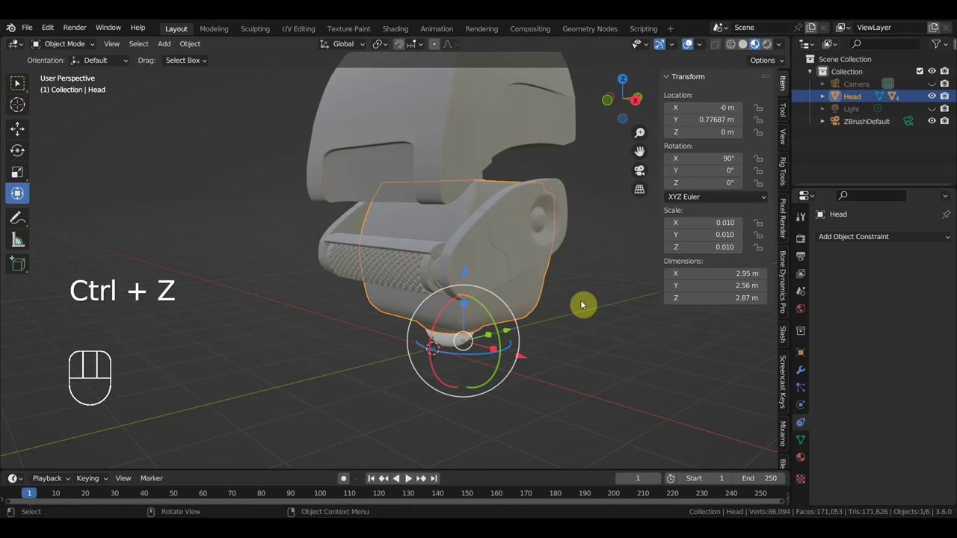
drag(601, 296, 536, 297)
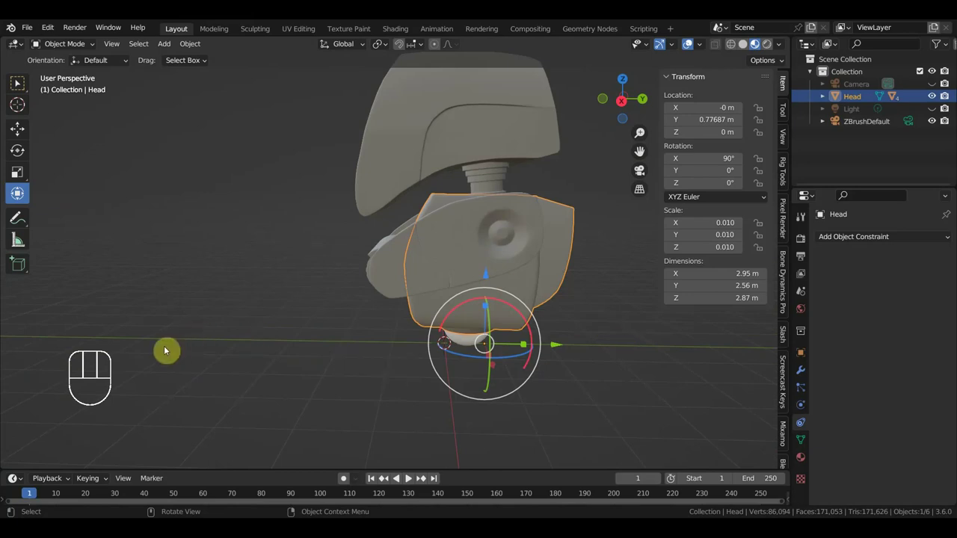
drag(324, 342, 390, 338)
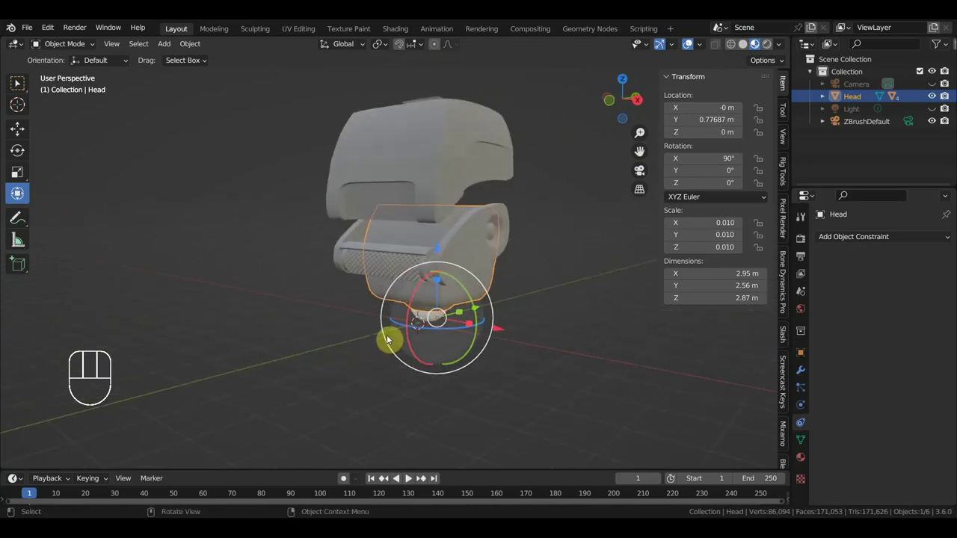
click(475, 247)
drag(484, 248, 415, 251)
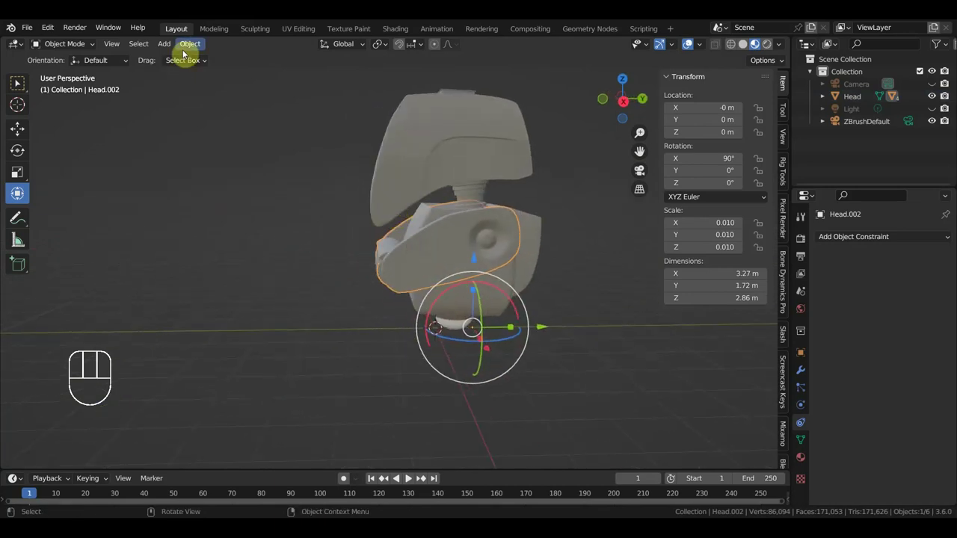
key(KP_3)
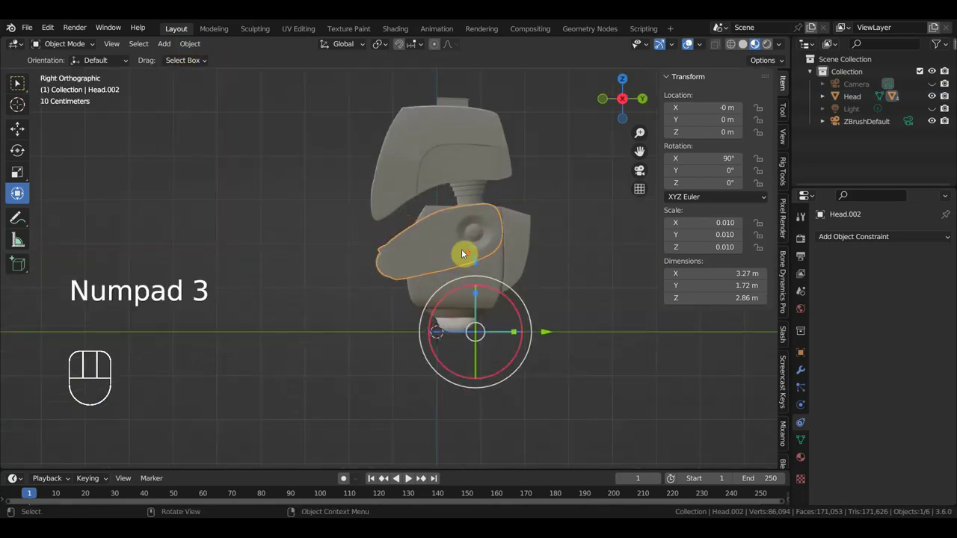
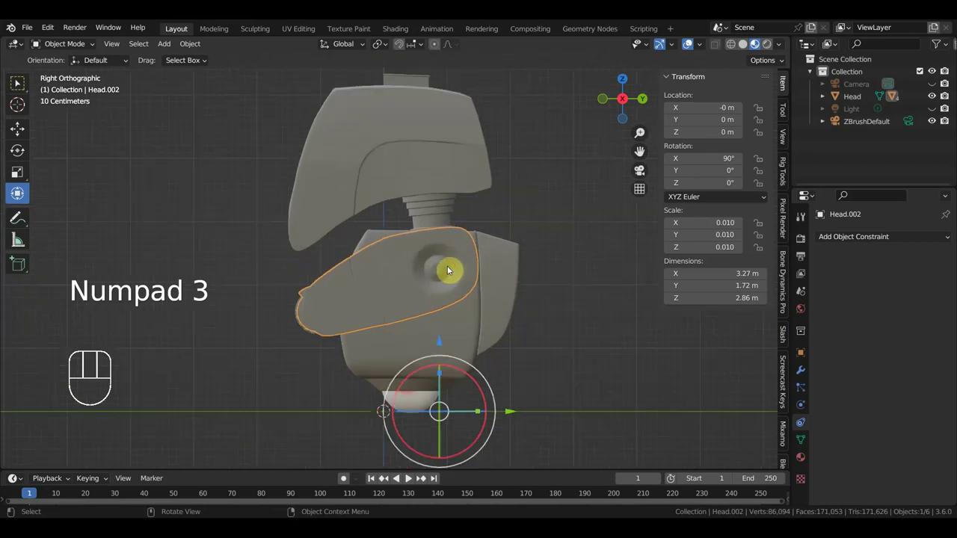
- Reposition the ear plate's origin toward its hinge via Object > Set Origin
drag(196, 48, 385, 112)
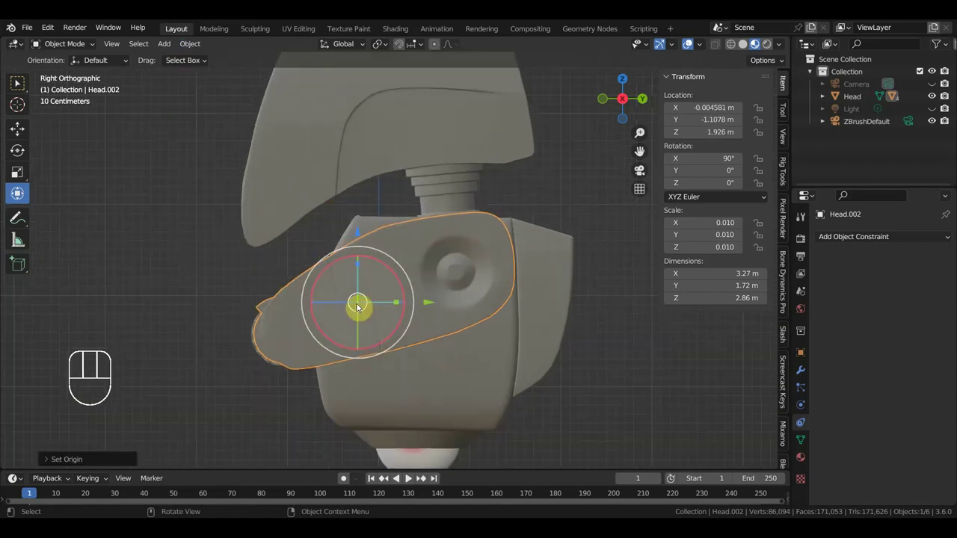
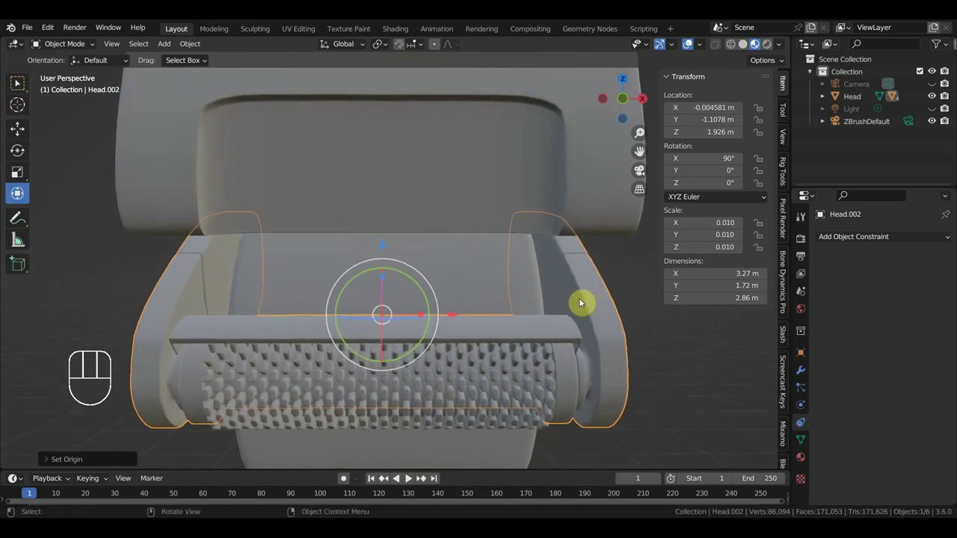
key(KP_3)
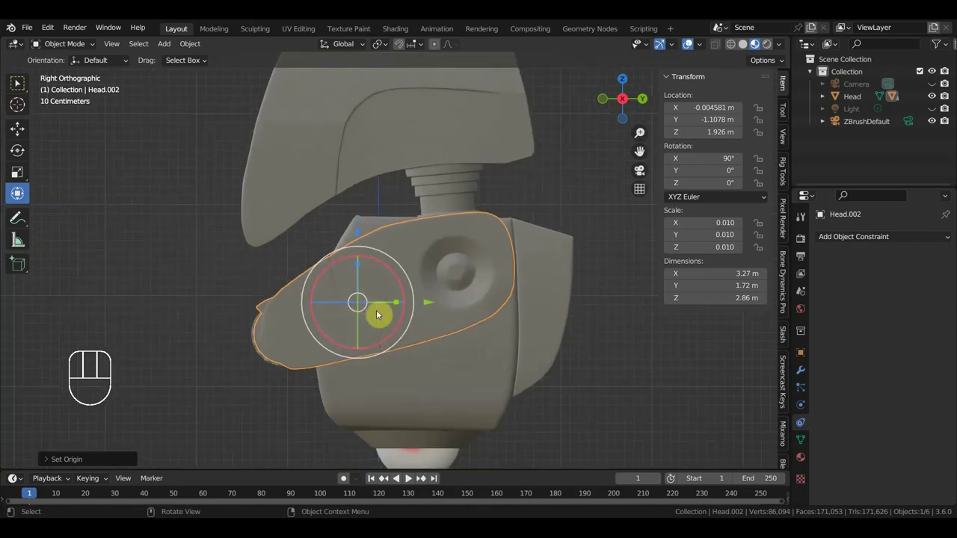
click(410, 240)
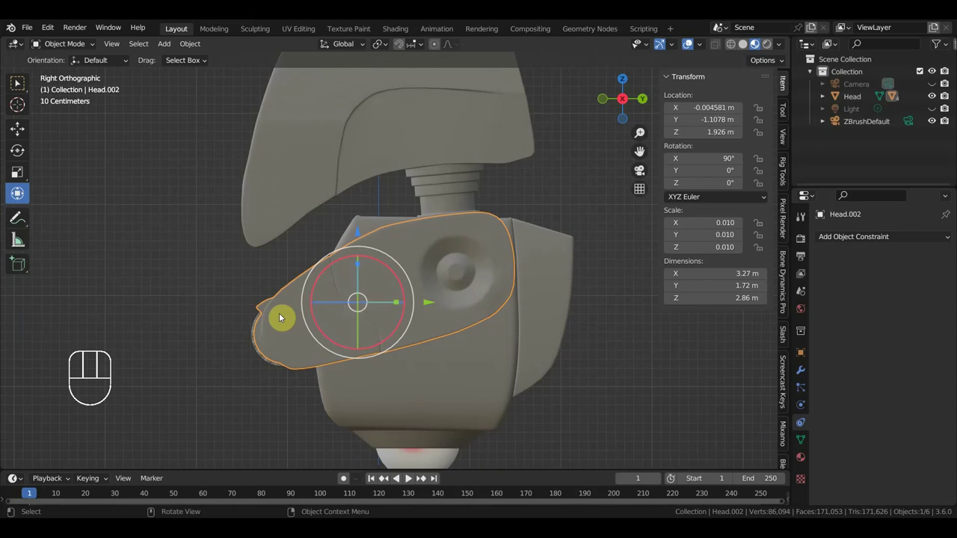
click(283, 318)
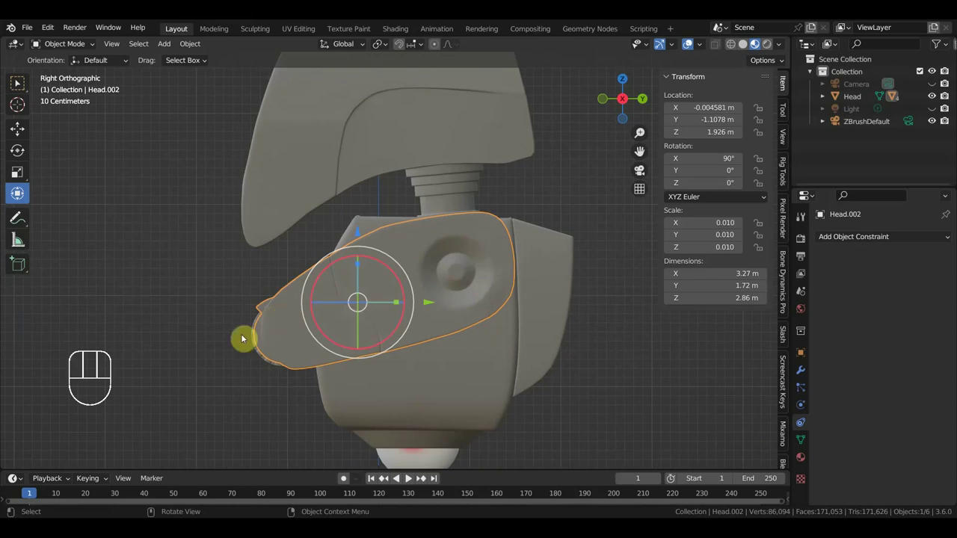
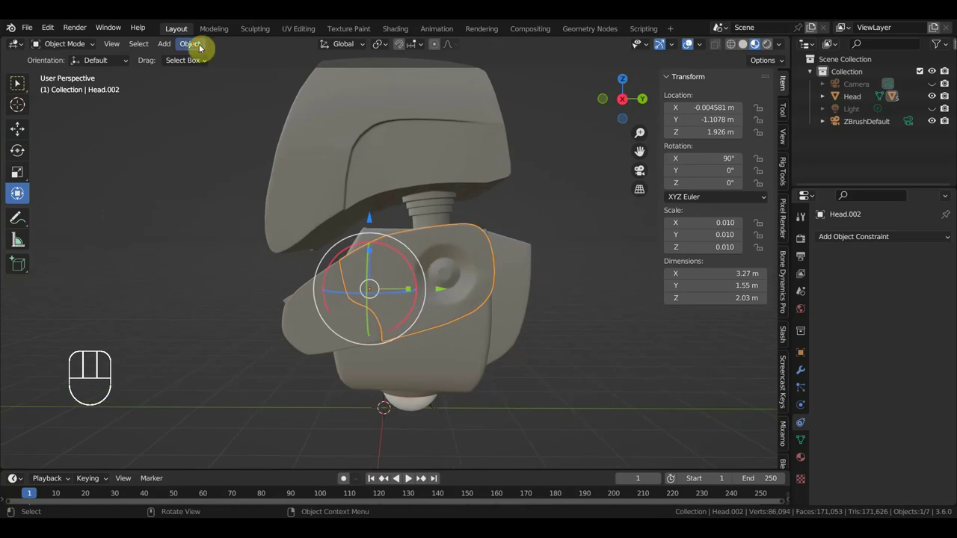
- Move Head.002's origin onto the round hub and place the 3D cursor at the hub centre
drag(200, 45, 382, 109)
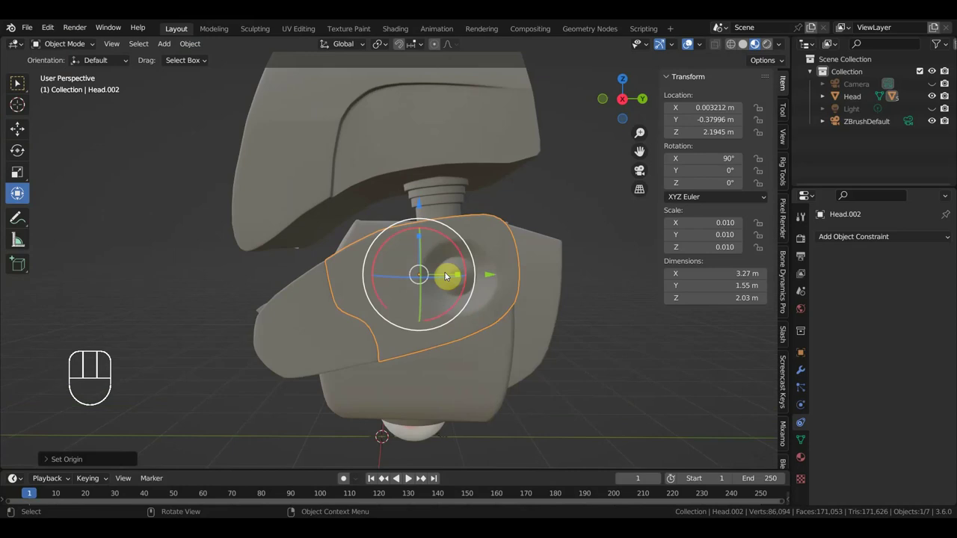
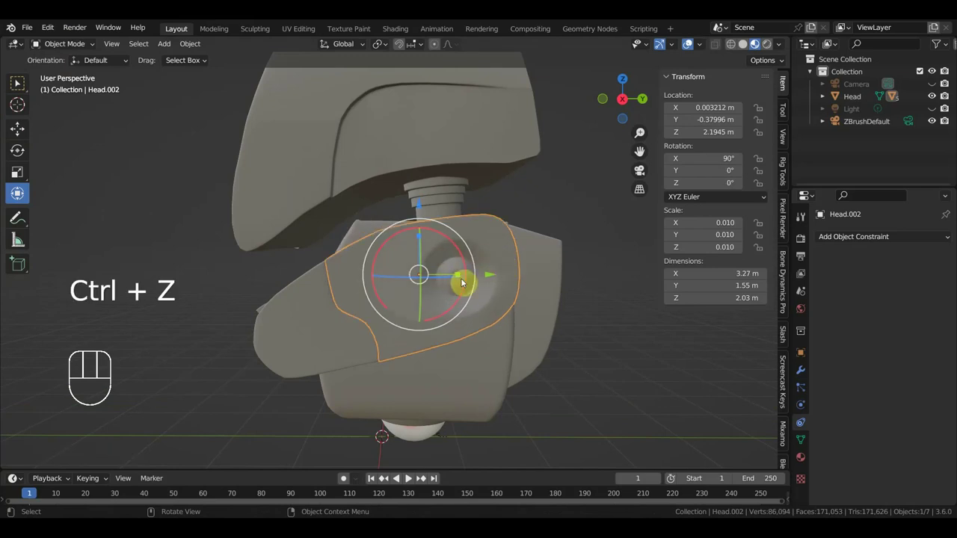
drag(455, 281, 433, 272)
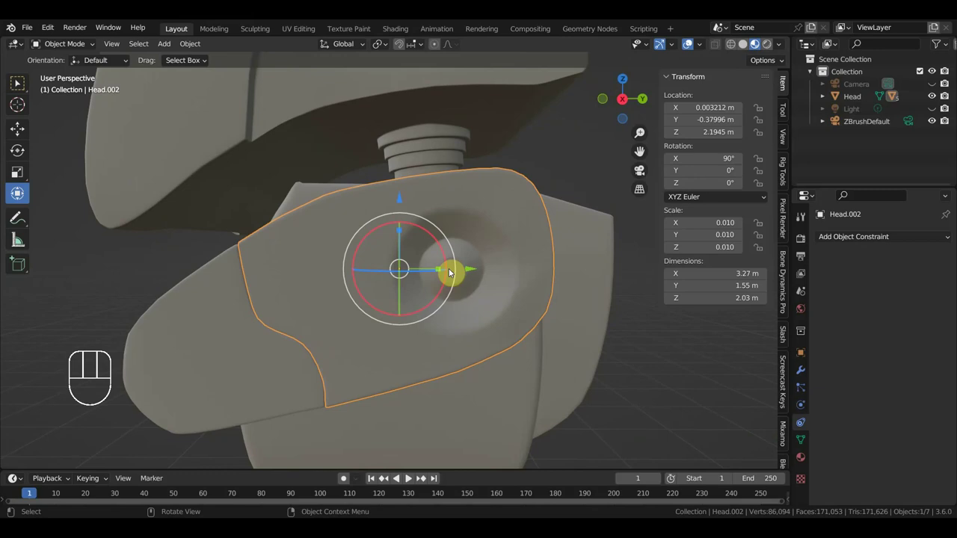
right_click(458, 274)
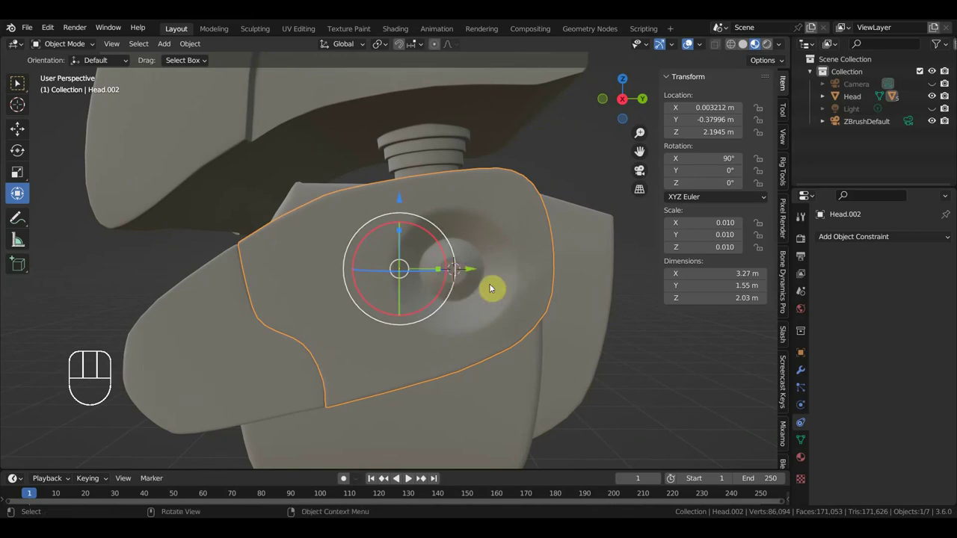
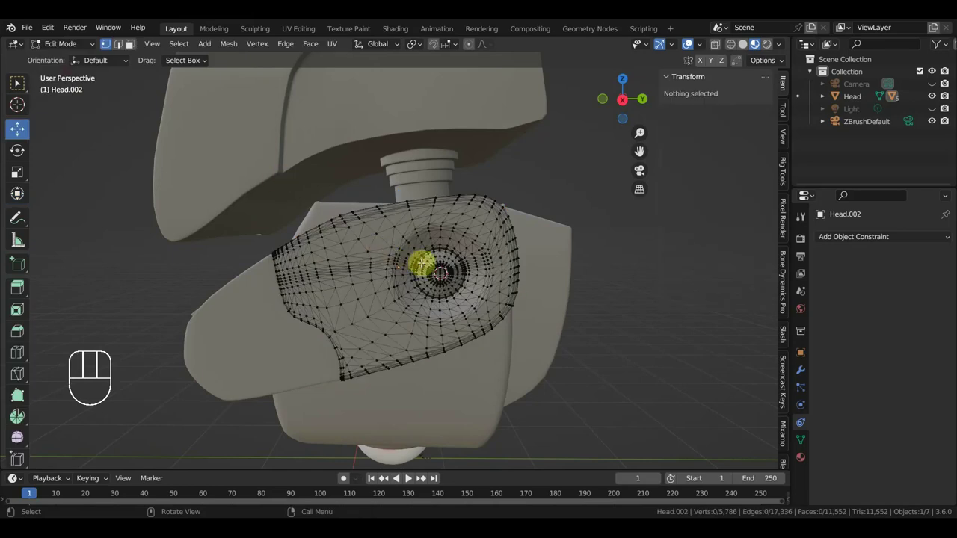
- In Edit Mode select the whole ear plate mesh and try snapping the 3D cursor to it with Shift+S
key(shift+s)
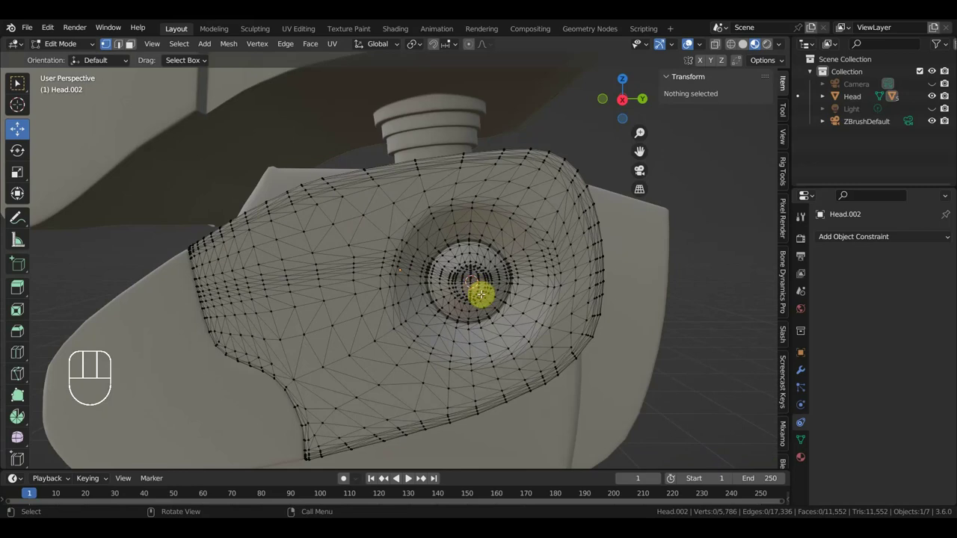
key(a)
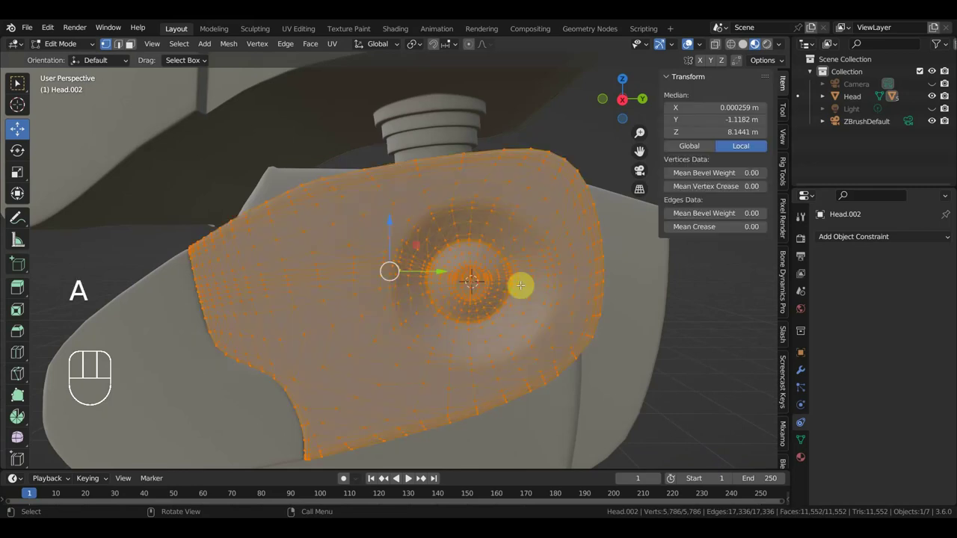
key(shift+s)
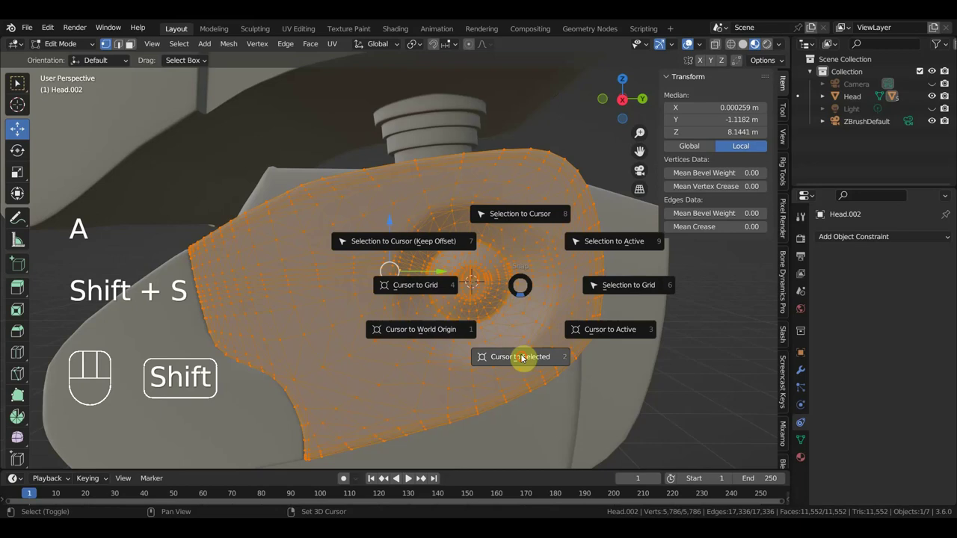
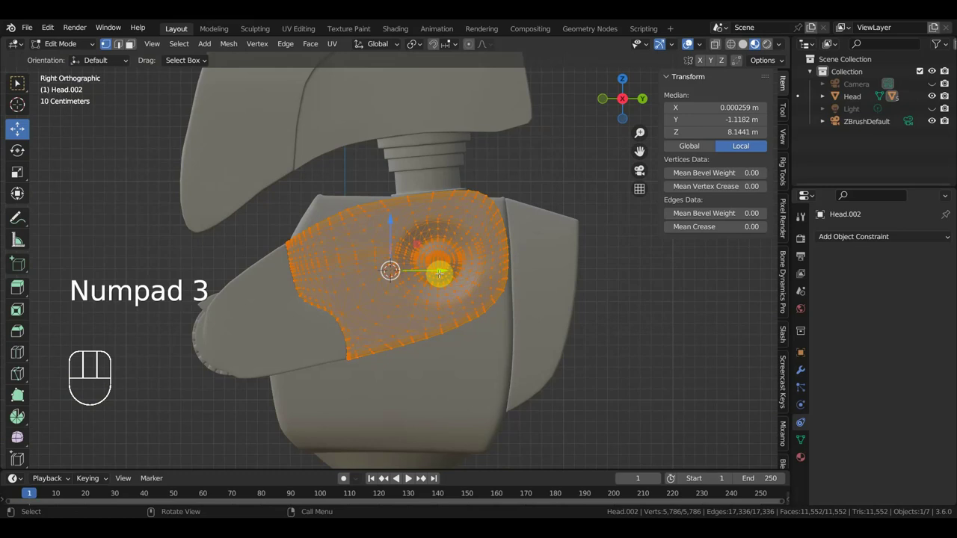
key(shift+s)
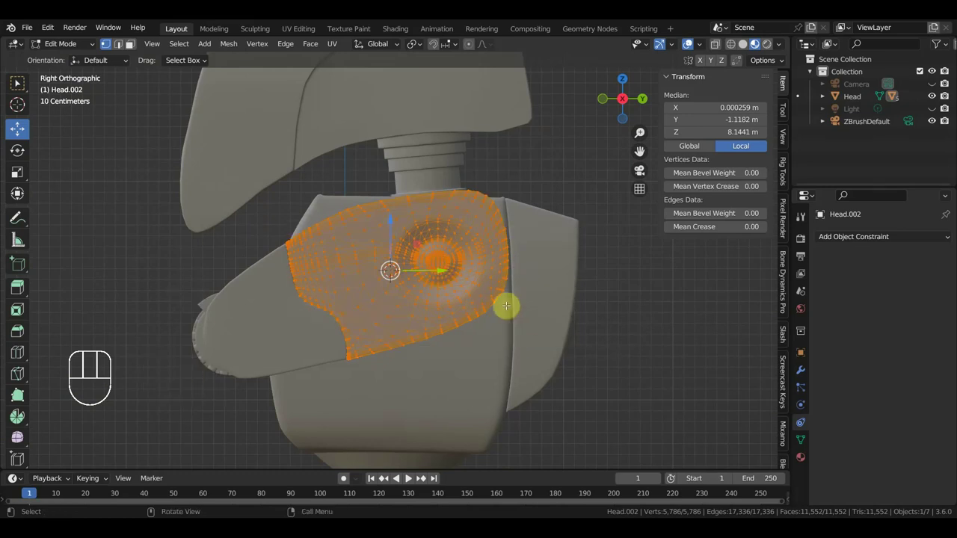
key(shift+s)
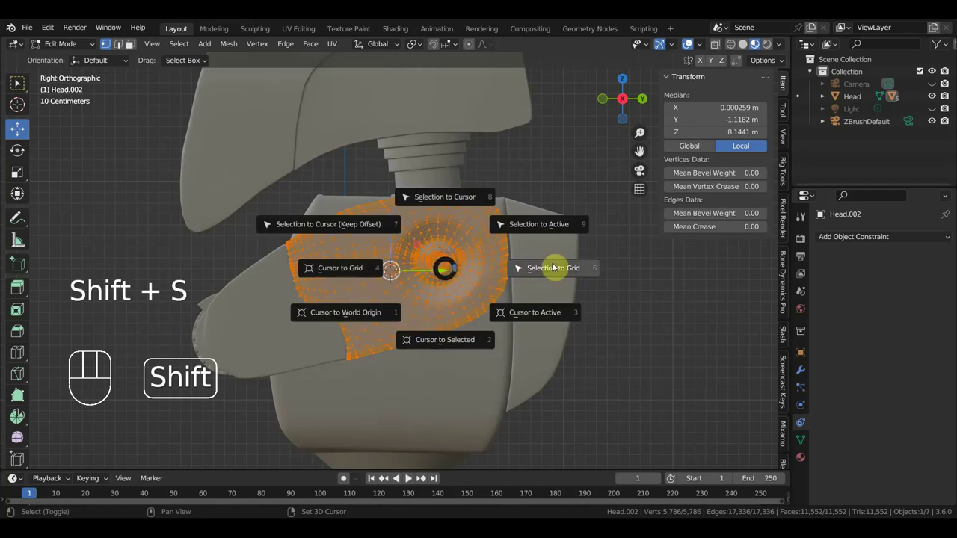
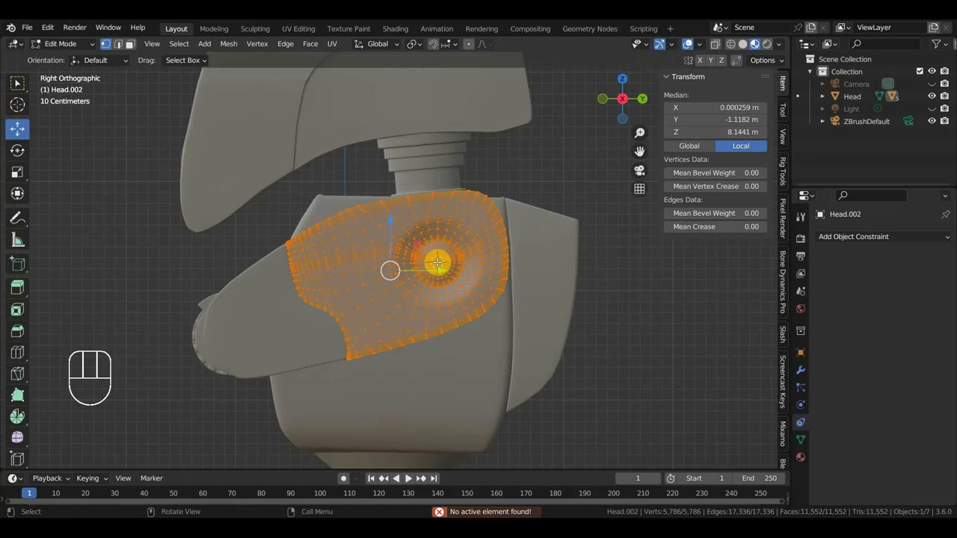
key(shift+a)
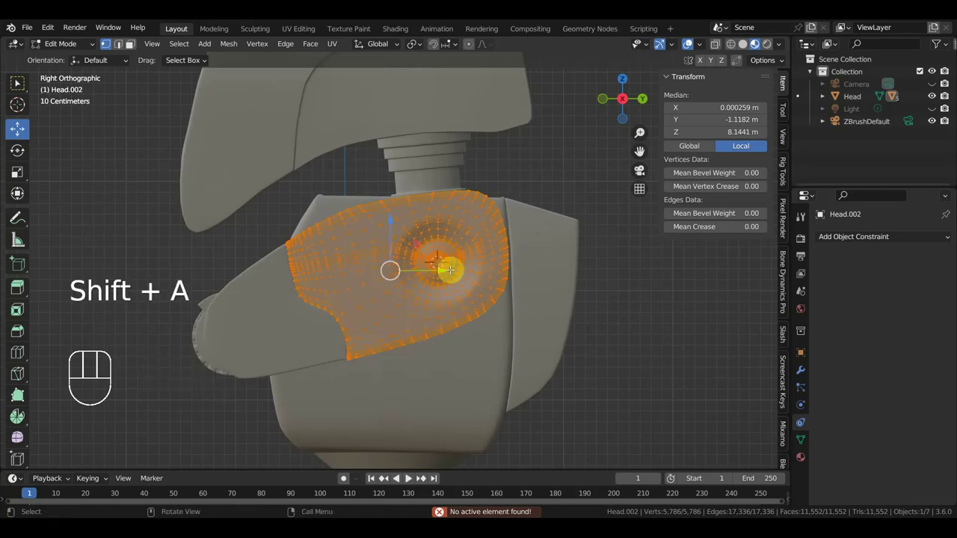
key(shift+s)
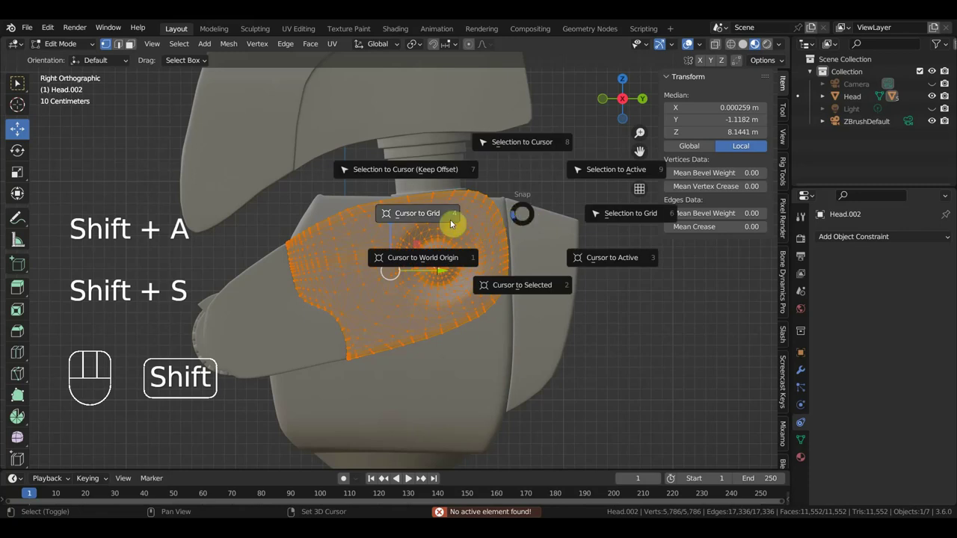
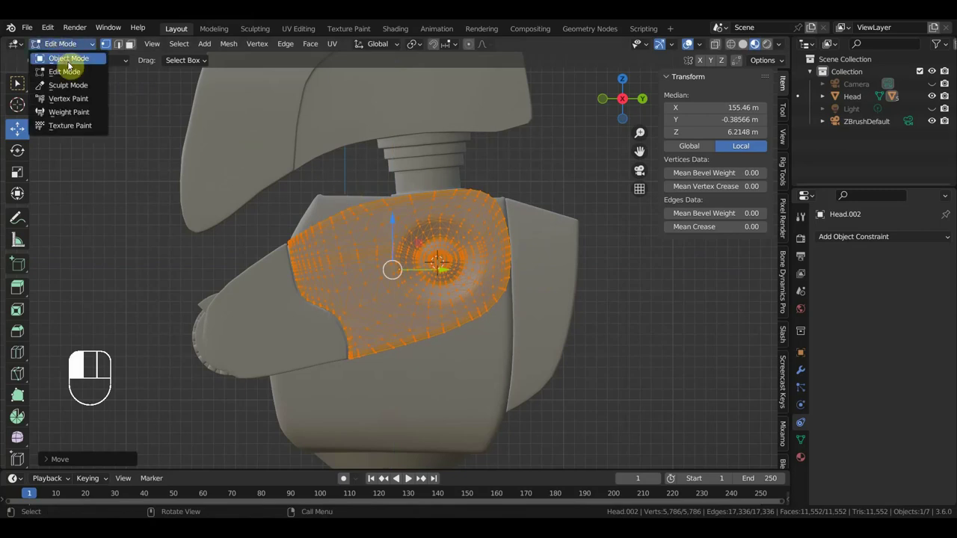
- Return to Object Mode and parent the side piece Head.002 to the hub piece with Keep Transform
click(275, 339)
click(418, 317)
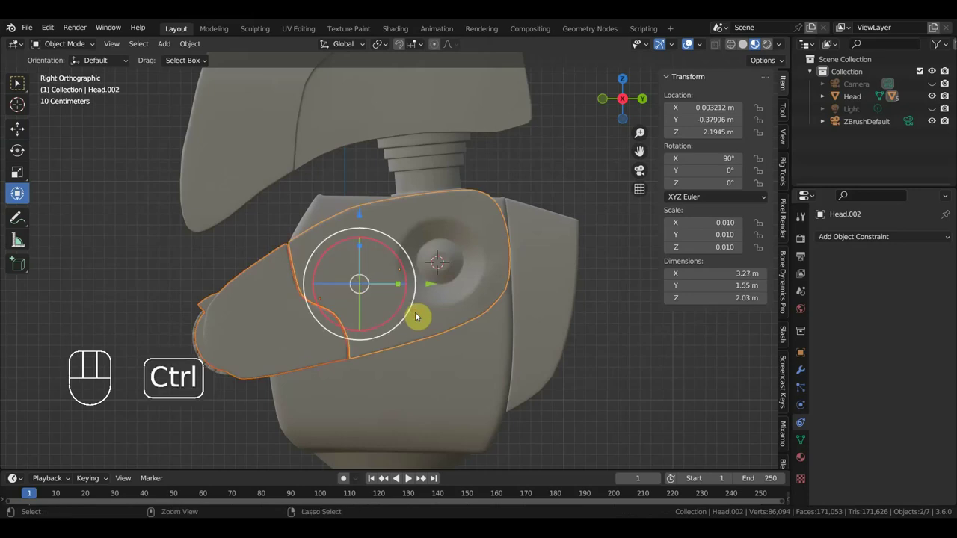
key(ctrl+p)
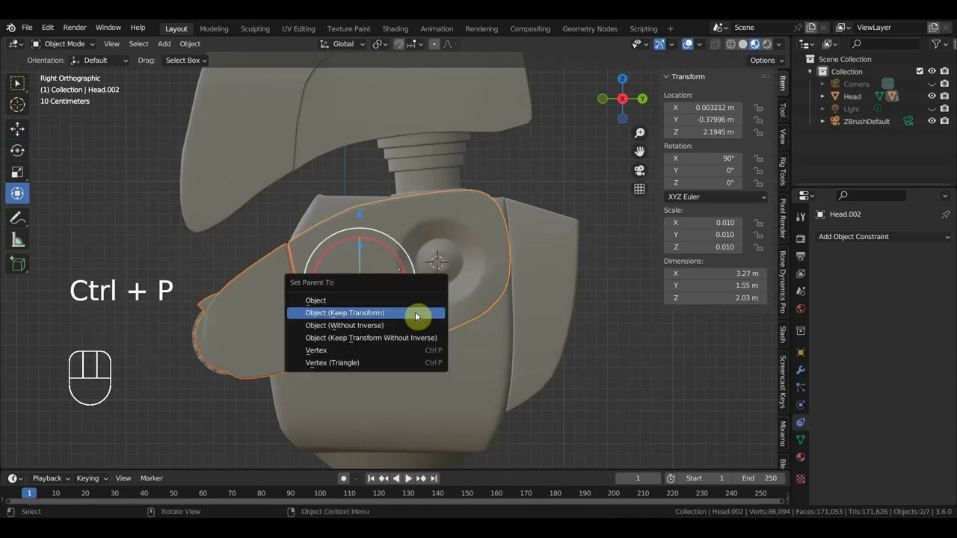
click(486, 235)
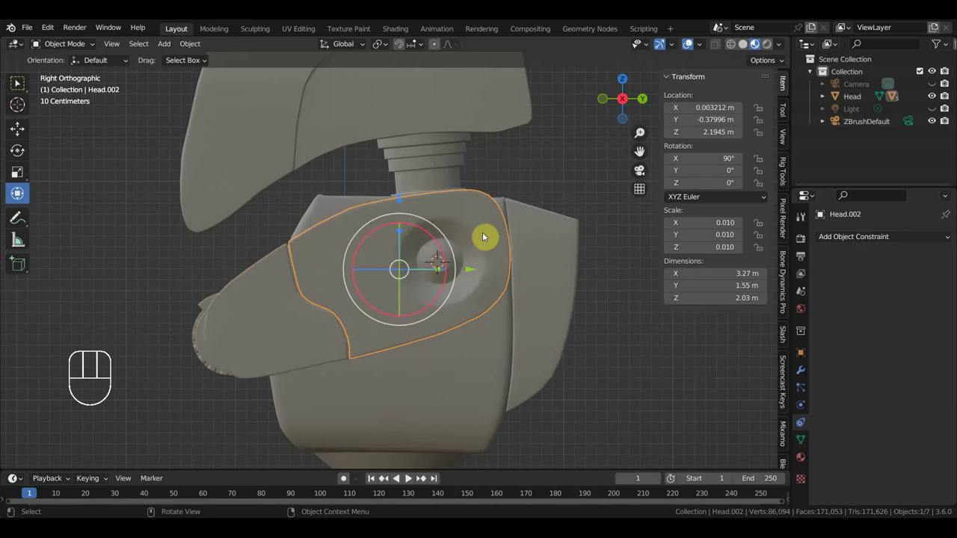
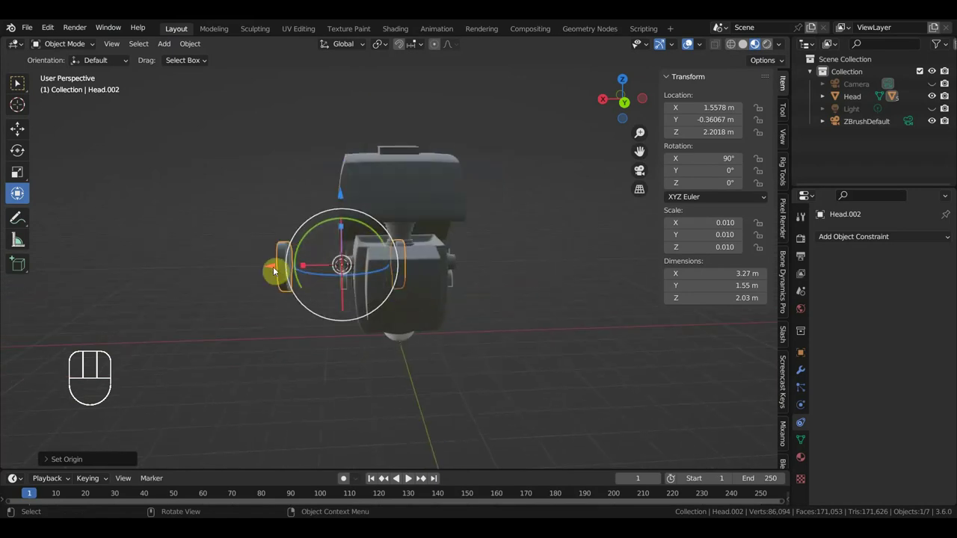
- Undo the recent snapping and parenting steps back to the earlier Head arrangement, then view it from the side
key(ctrl+z)
key(ctrl+z)
key(ctrl+z)
key(ctrl+z)
key(ctrl+z)
key(ctrl+z)
key(ctrl+z)
key(ctrl+z)
key(ctrl+z)
key(ctrl+z)
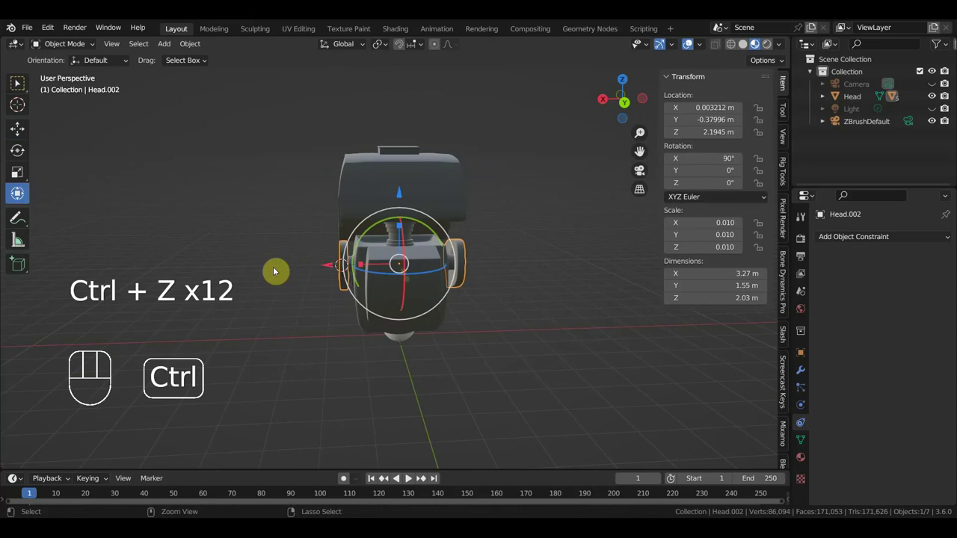
key(ctrl+z)
key(ctrl+z)
key(ctrl+z)
key(ctrl+z)
key(ctrl+z)
key(ctrl+z)
key(ctrl+z)
key(ctrl+z)
key(ctrl+z)
key(ctrl+z)
key(ctrl+z)
key(KP_3)
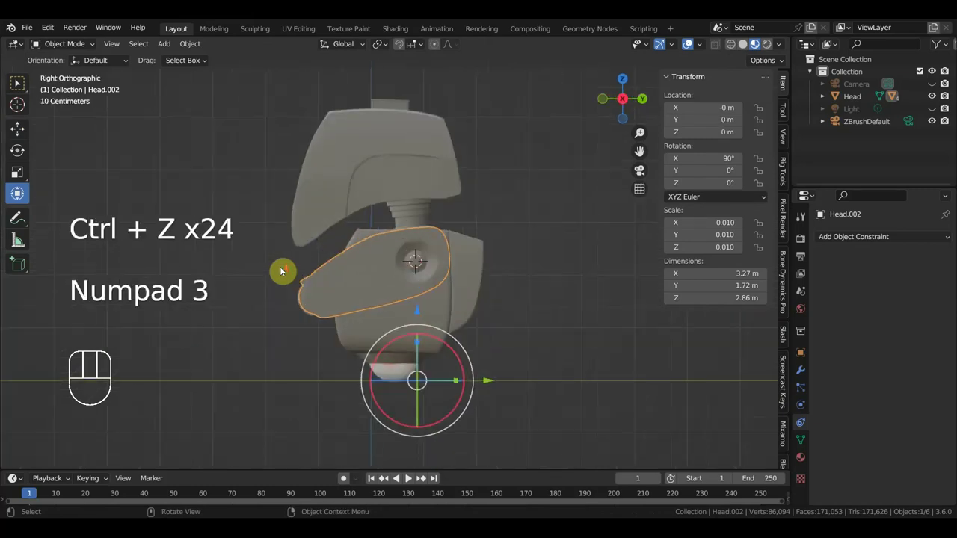
drag(365, 276, 465, 284)
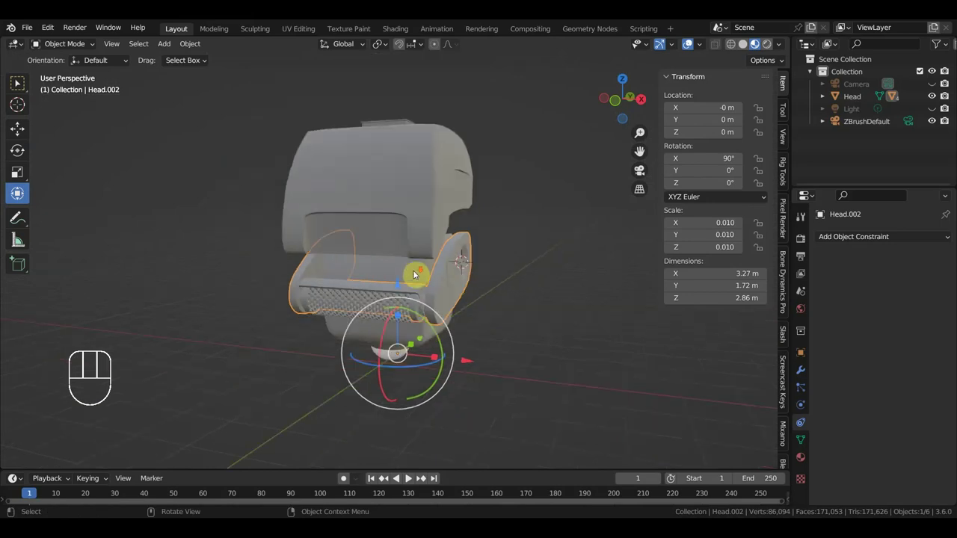
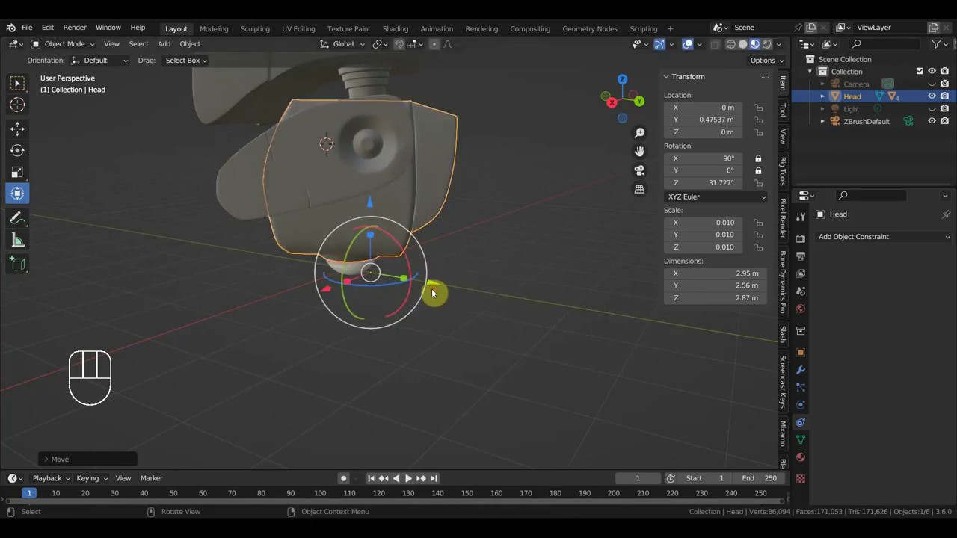
- Nudge the Head piece to X 0.057987 m, Y 0.3771 m and undo the test view changes
key(g)
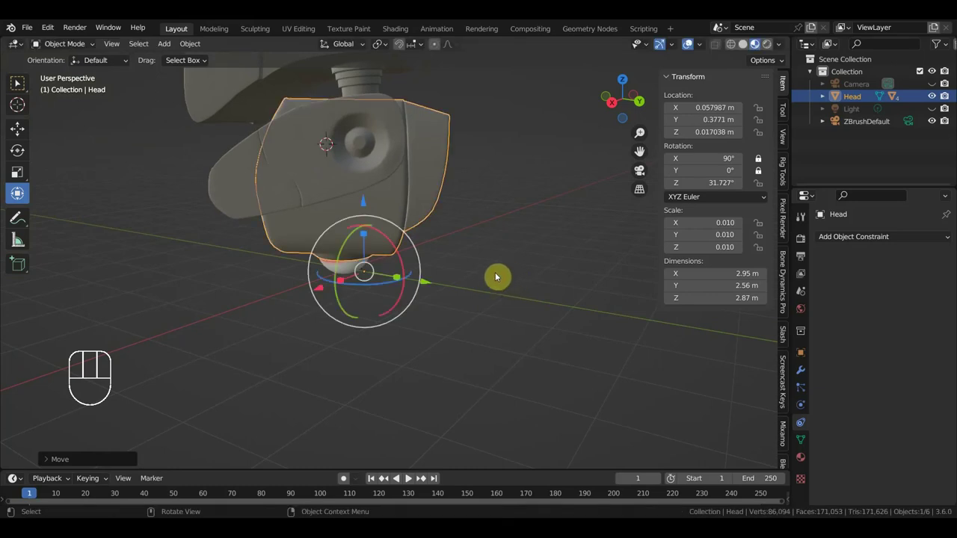
key(KP_1)
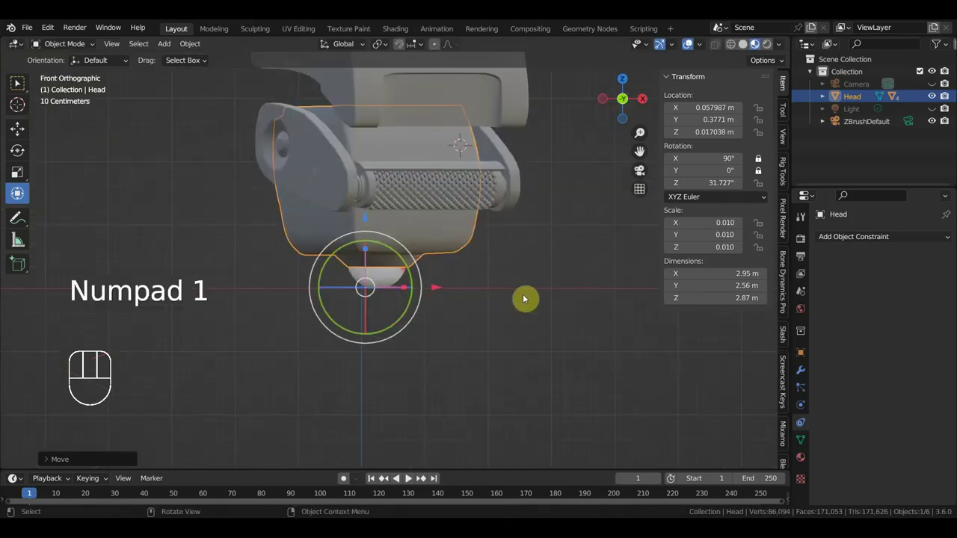
key(ctrl+z)
key(ctrl+z)
key(ctrl+z)
- Select the top shell Head.001 and view the model from the side
middle_click(530, 315)
drag(475, 290, 360, 299)
middle_click(367, 272)
click(352, 227)
key(KP_3)
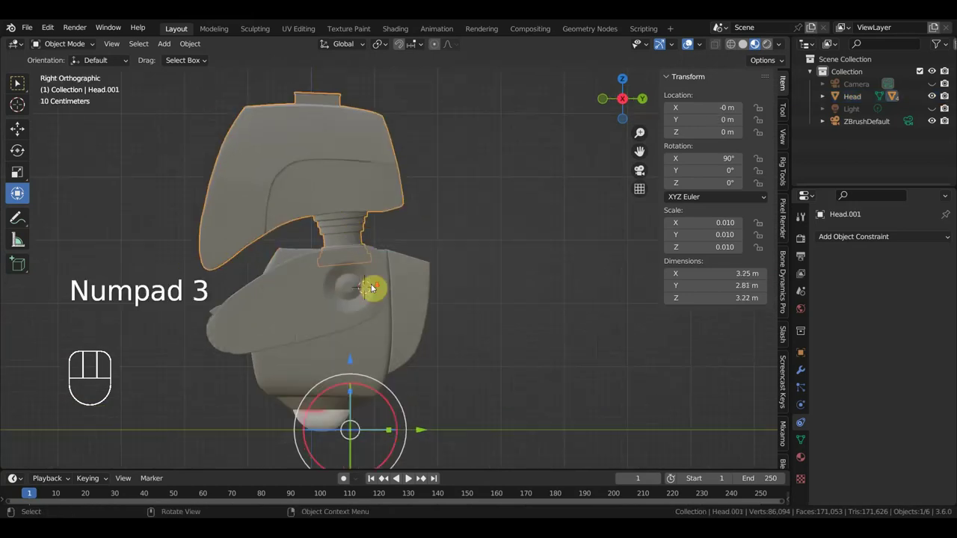
- Set Head.002's origin to the 3D cursor at its round socket and snap the cursor to it
click(389, 323)
click(339, 296)
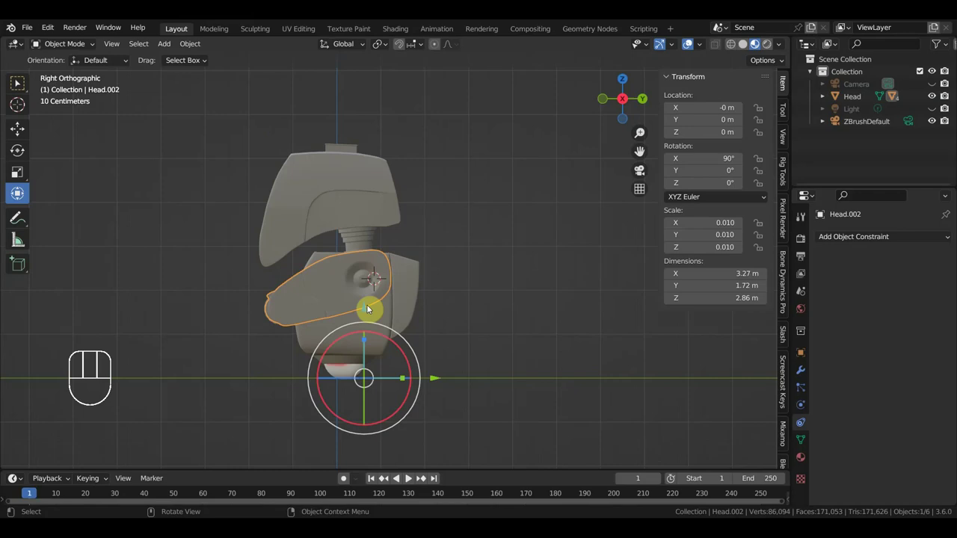
drag(201, 46, 367, 83)
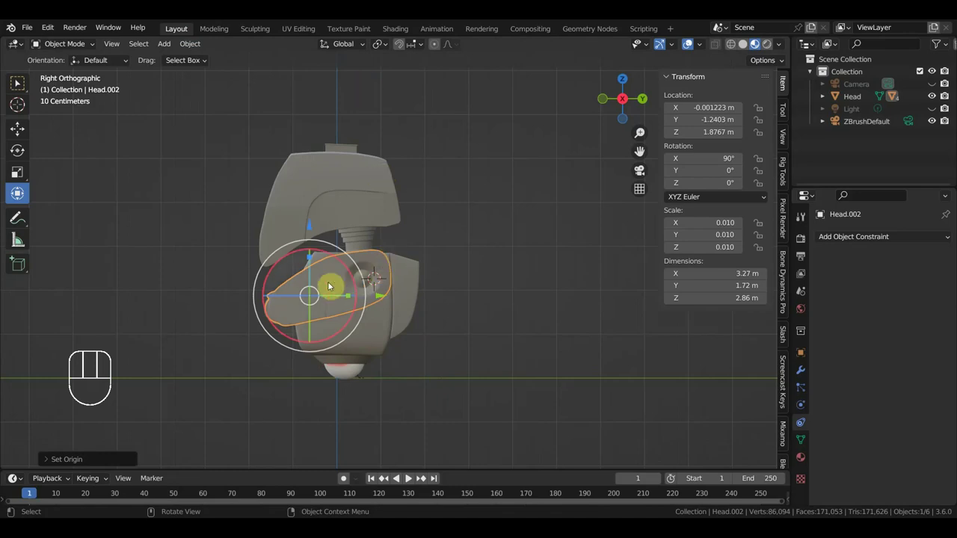
middle_click(369, 275)
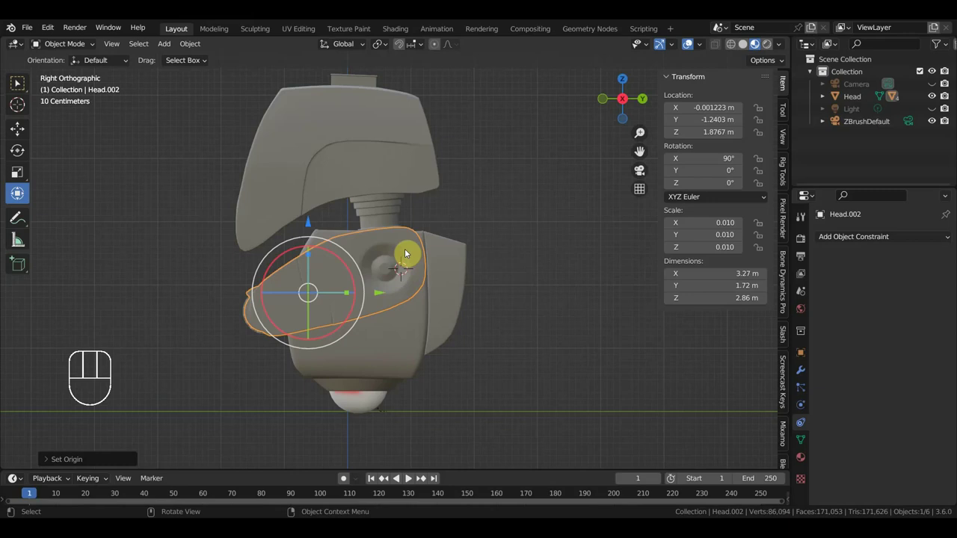
key(shift+s)
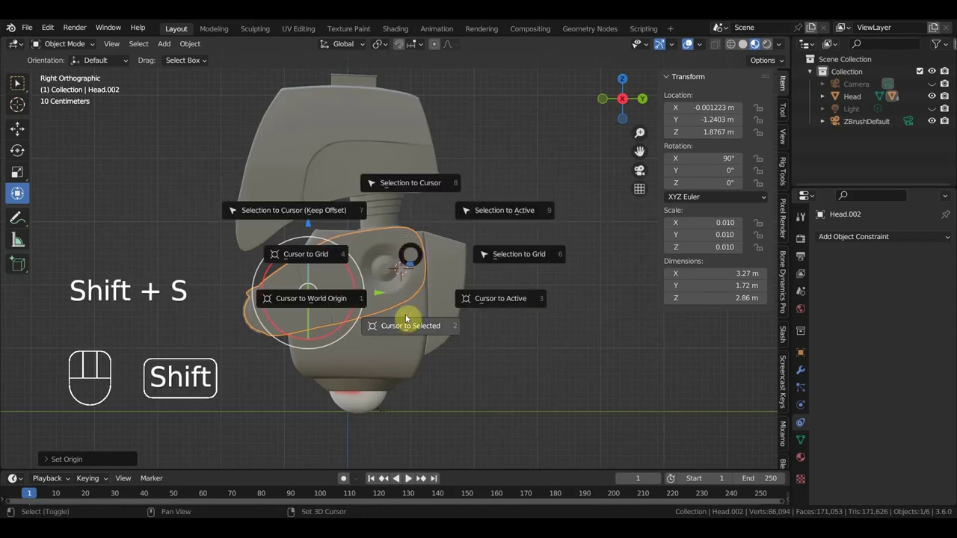
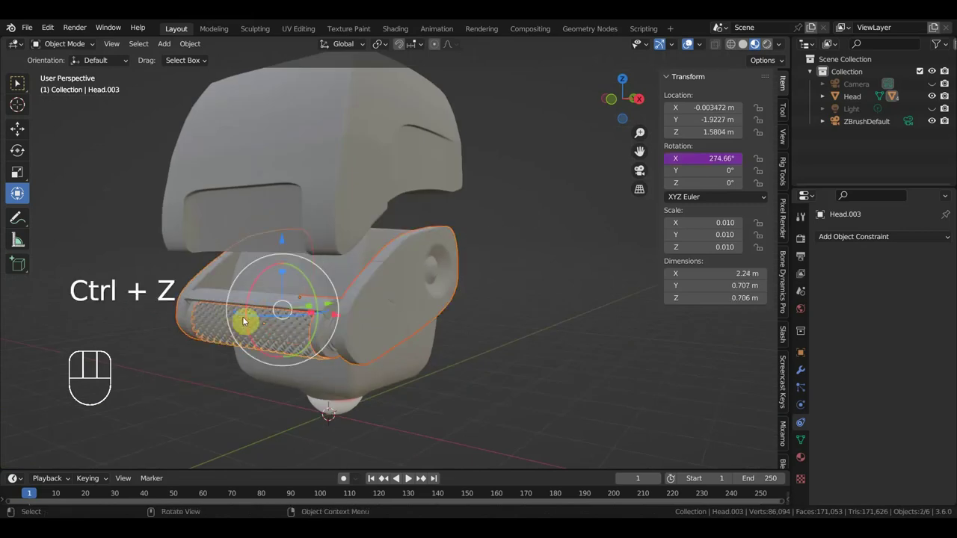
- View the model from the right side before tipping Head.001 to 104° around X
key(KP_3)
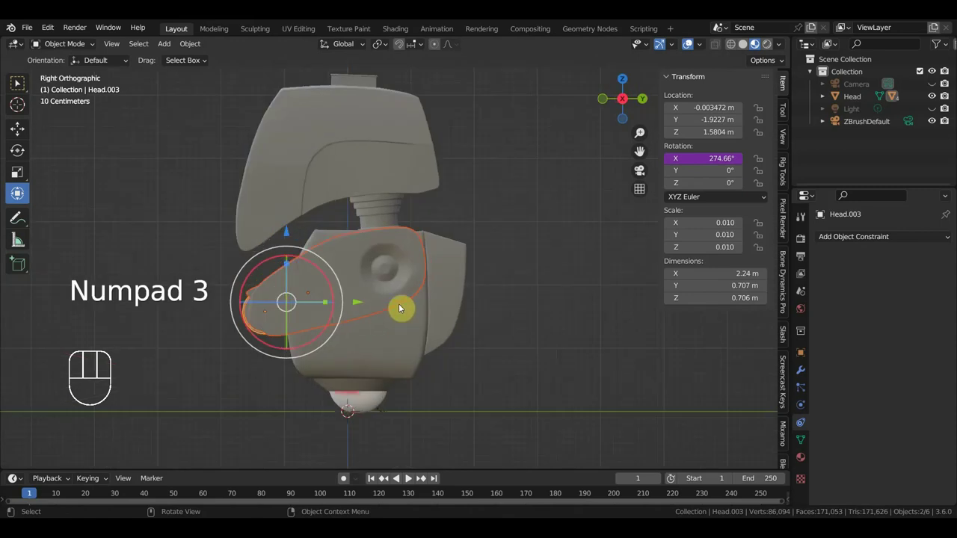
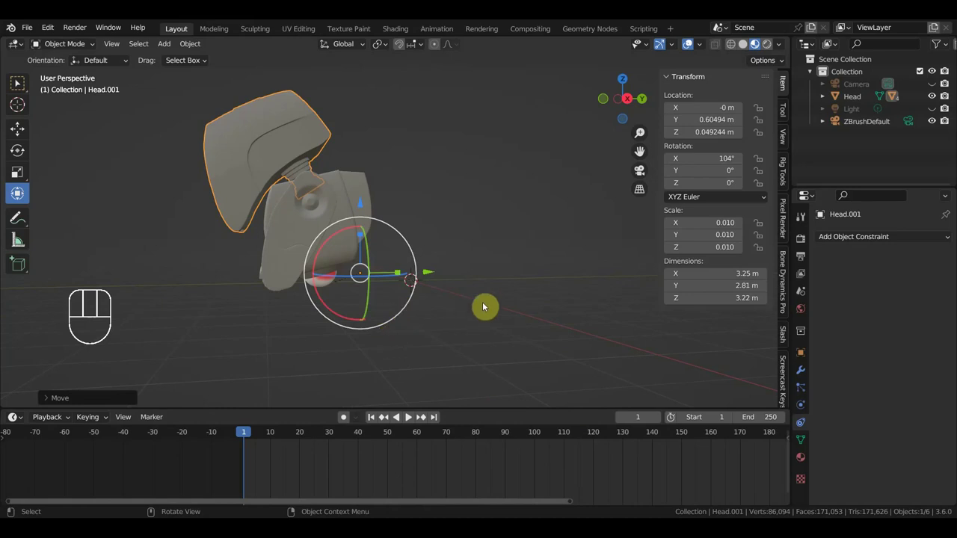
- Undo the tilt so Head.001 returns to the origin at 90°
key(ctrl+z)
key(ctrl+z)
key(ctrl+z)
key(ctrl+z)
key(ctrl+z)
key(ctrl+z)
key(ctrl+z)
key(ctrl+z)
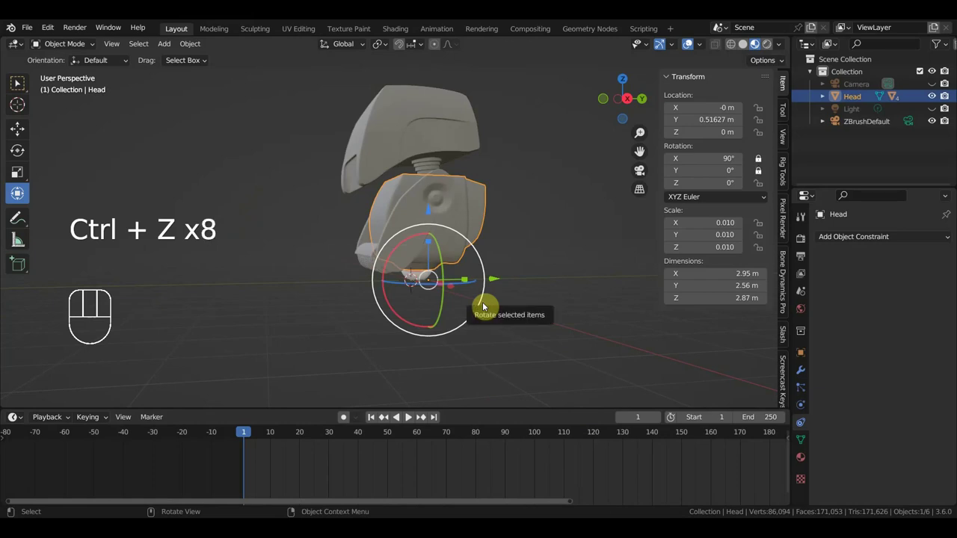
- Keyframe the Head's location and rotation at frame 1 from the right-side view
key(KP_3)
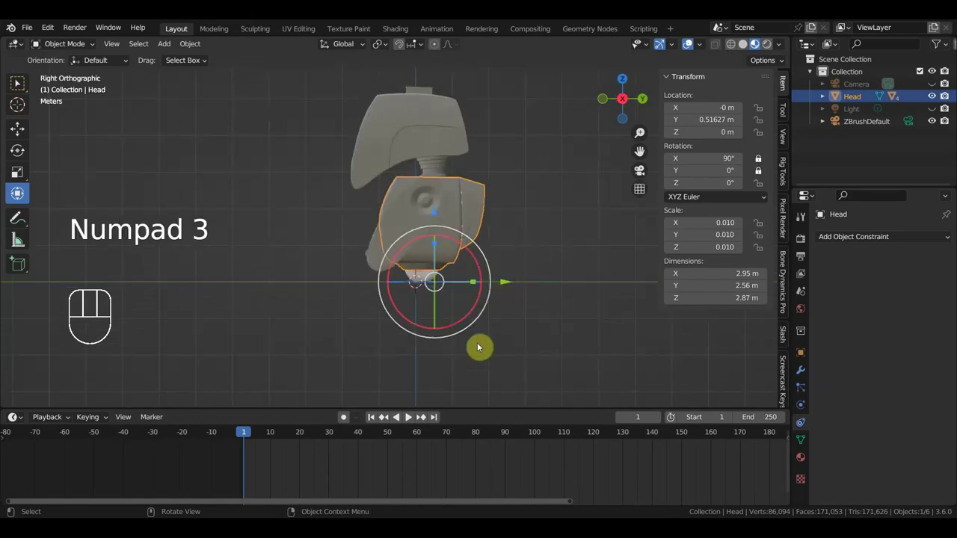
key(a)
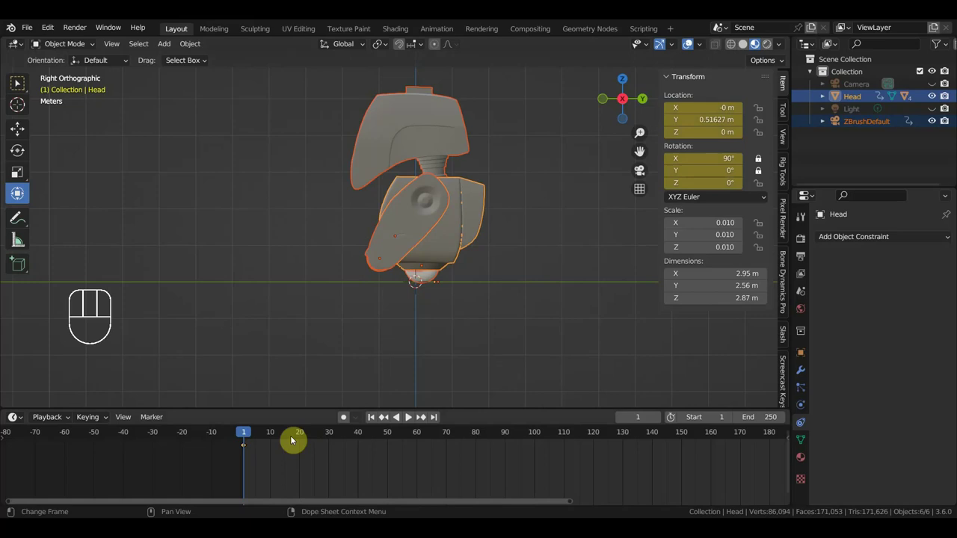
- Key the Head at Y −3.0765 m on frame 20, then move the playhead to frame 40
click(303, 435)
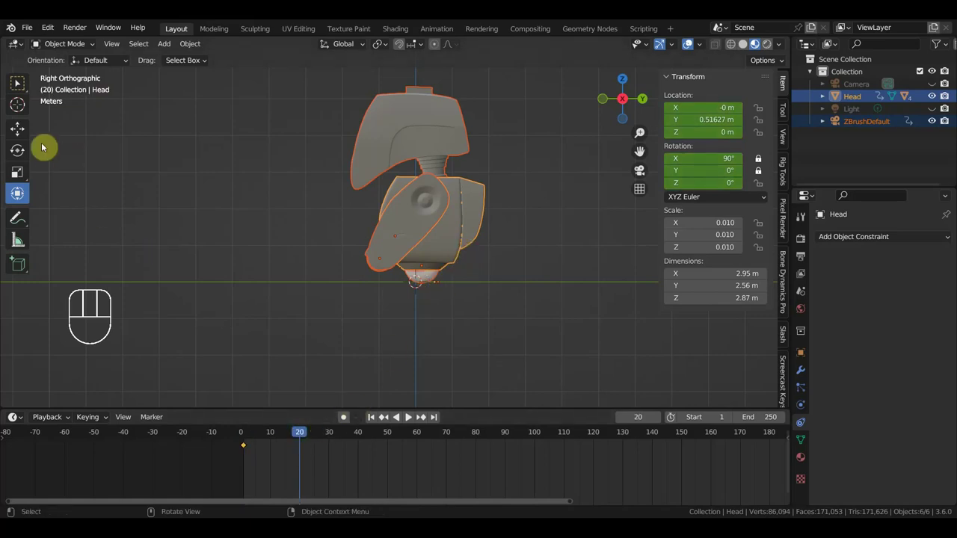
click(24, 127)
click(449, 246)
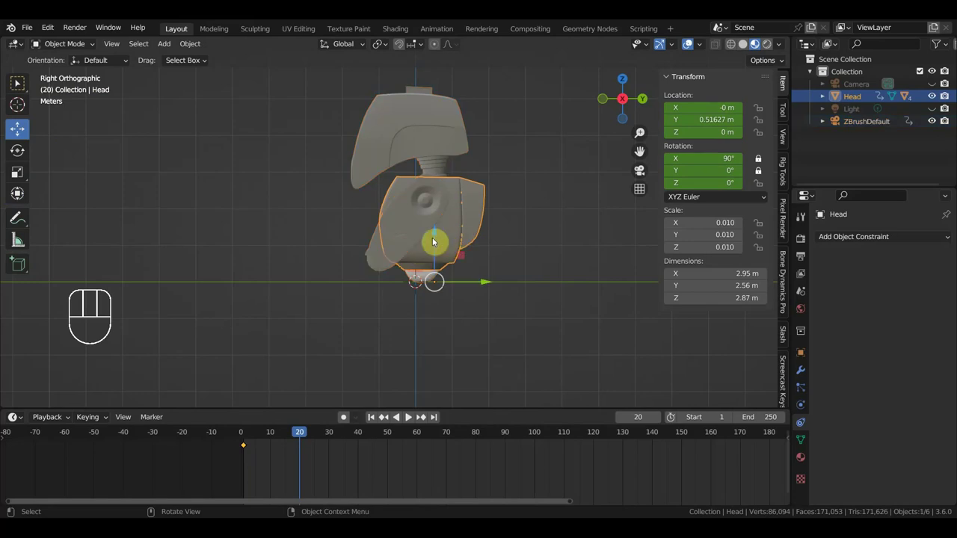
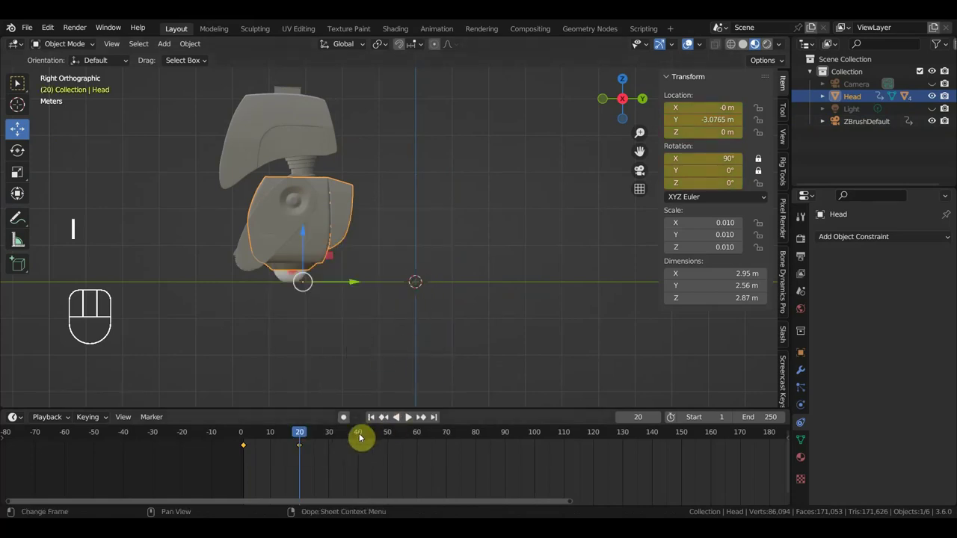
click(362, 436)
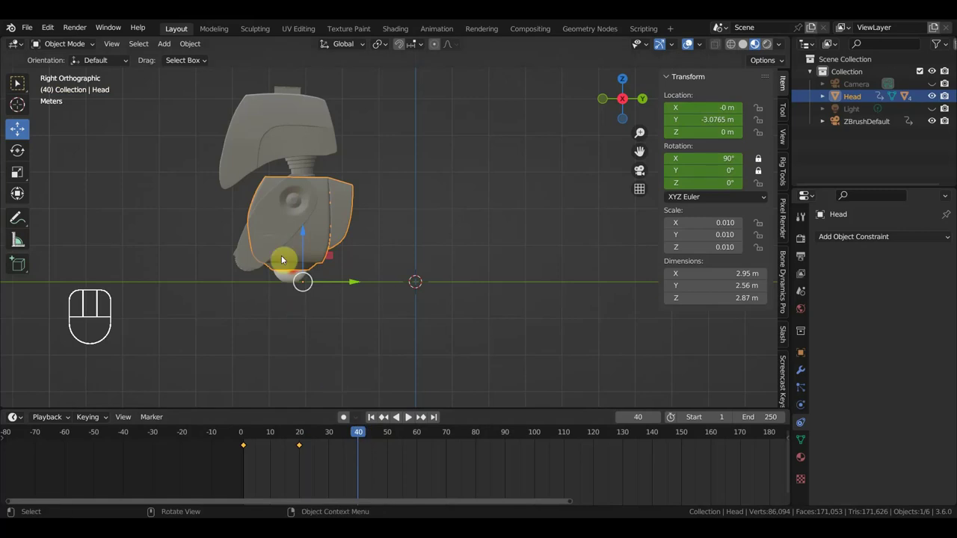
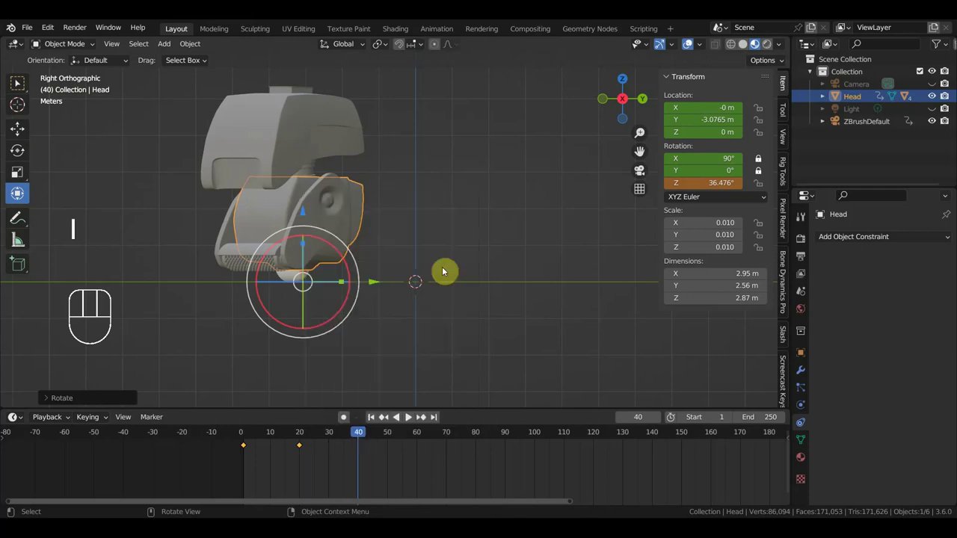
- Record the Head's 36.476° Z turn at frame 40 and jump to frame 50
key(i)
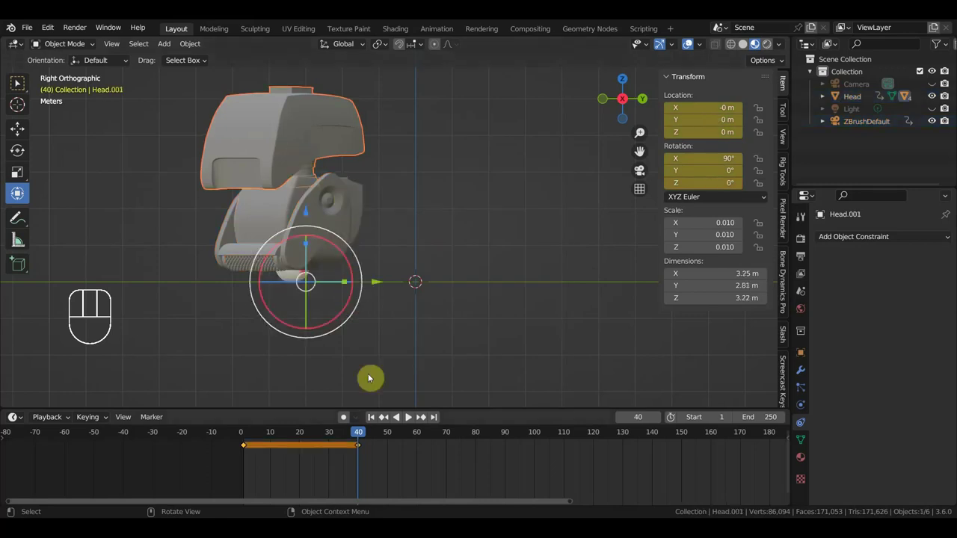
click(393, 437)
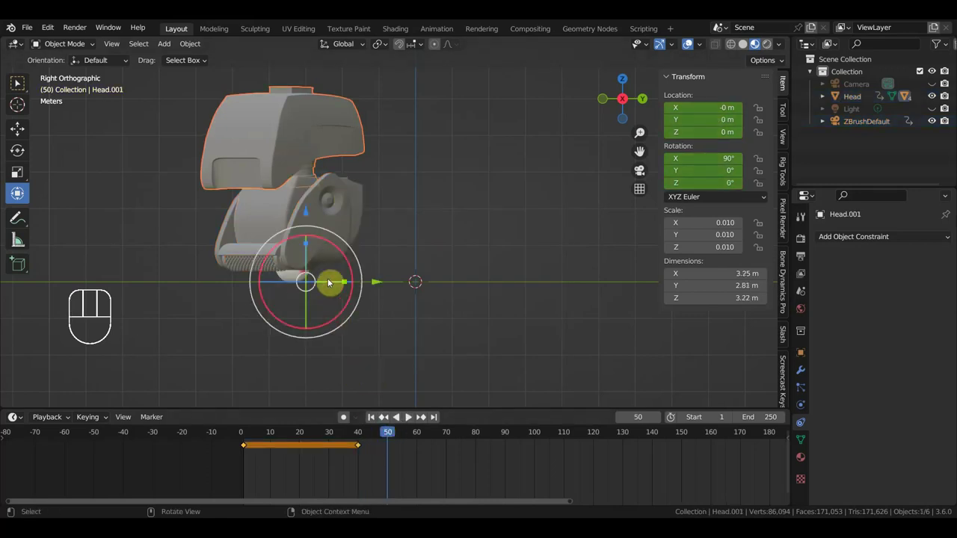
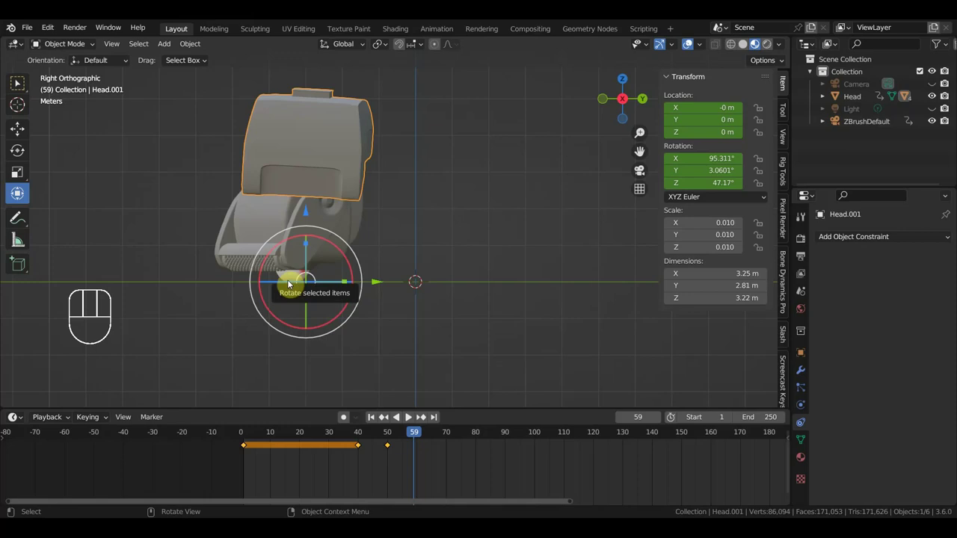
- Clear the part's location, rotation and scale as a test, then undo the reset
key(alt+g)
key(alt+r)
key(alt+s)
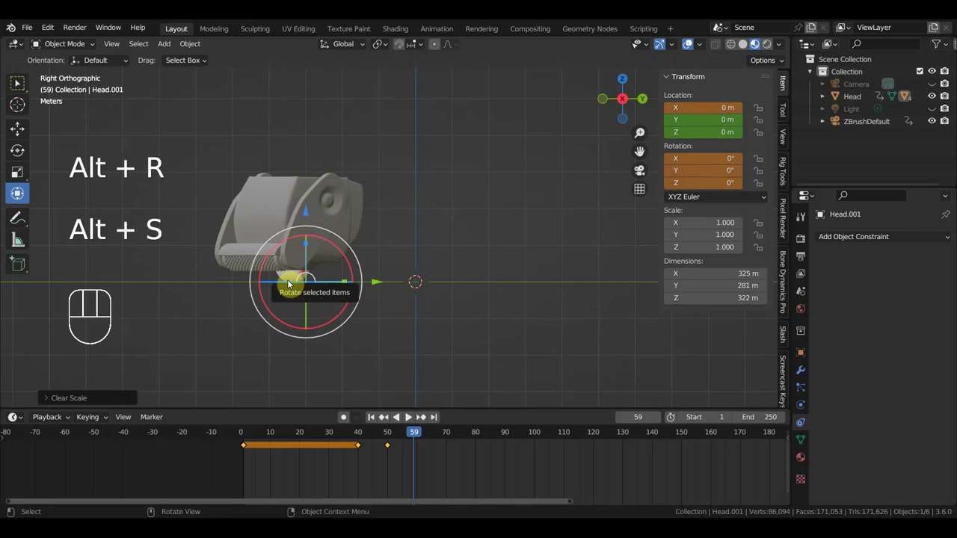
key(ctrl+z)
key(ctrl+z)
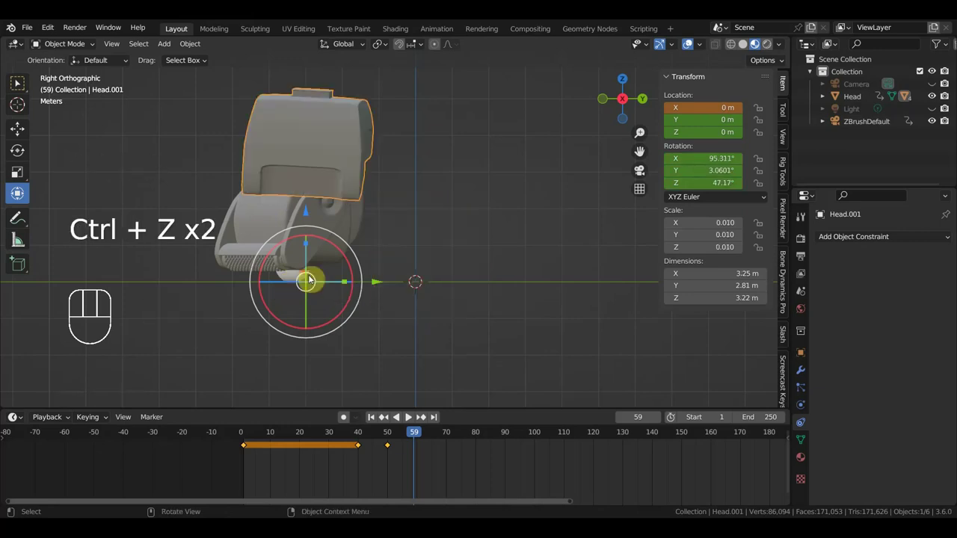
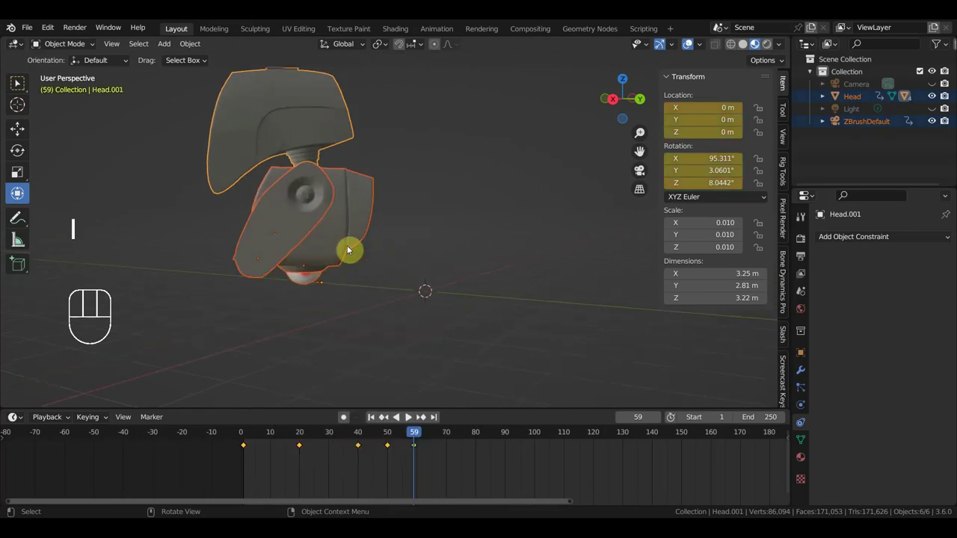
- Select Head.002, then reselect Head.001 for its frame 59 Z rotation to 2.7742°
click(351, 216)
click(331, 200)
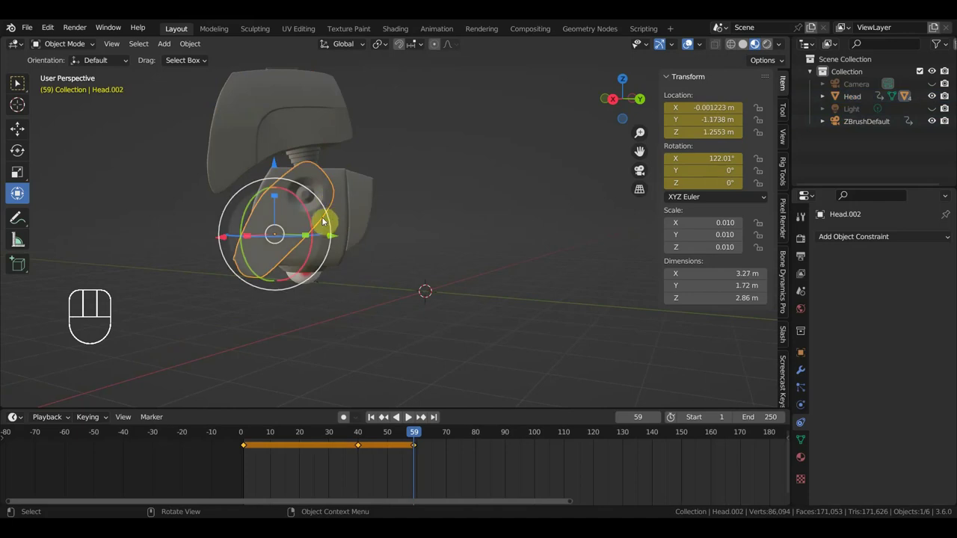
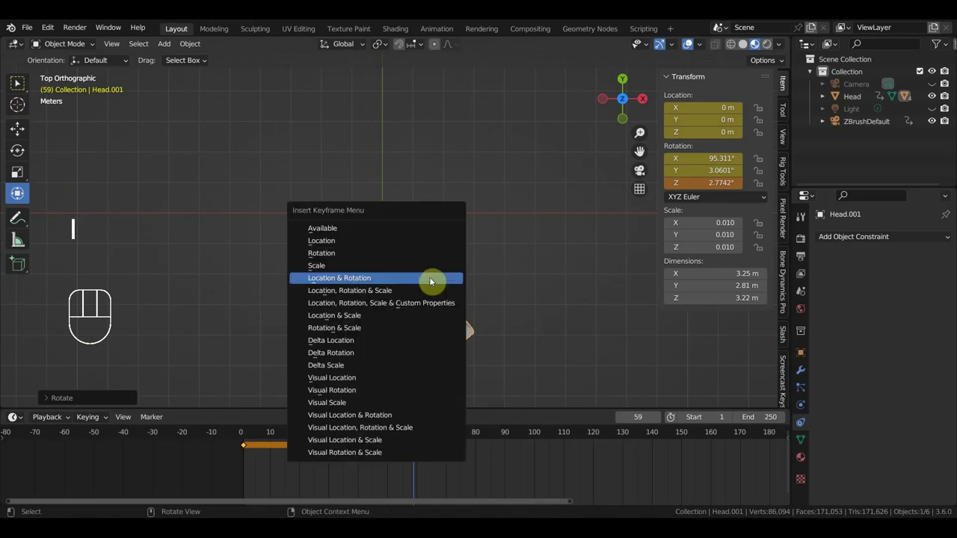
- Key Head.001 at frame 80 lifted to Z 3.6608 m with 110.23° X tilt and play the animation
drag(490, 325, 433, 178)
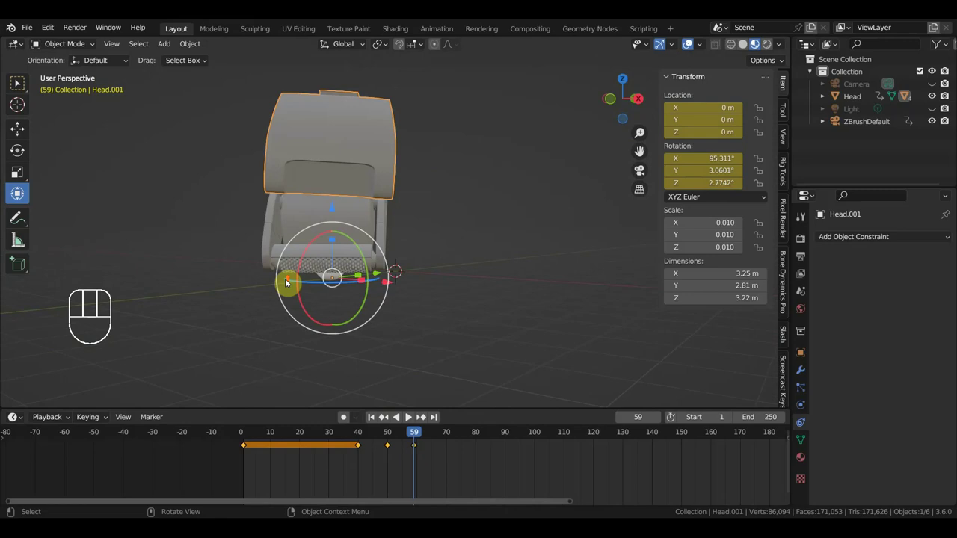
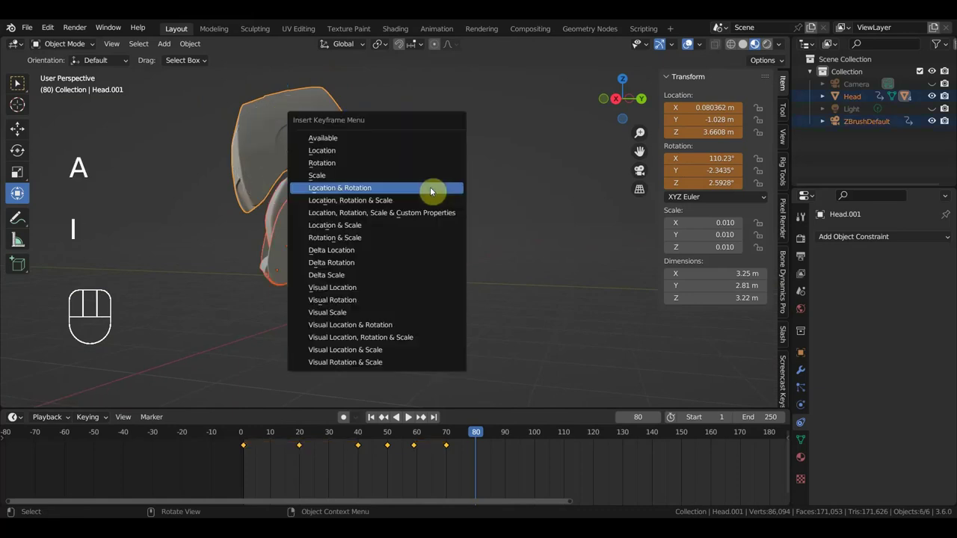
drag(479, 429, 478, 439)
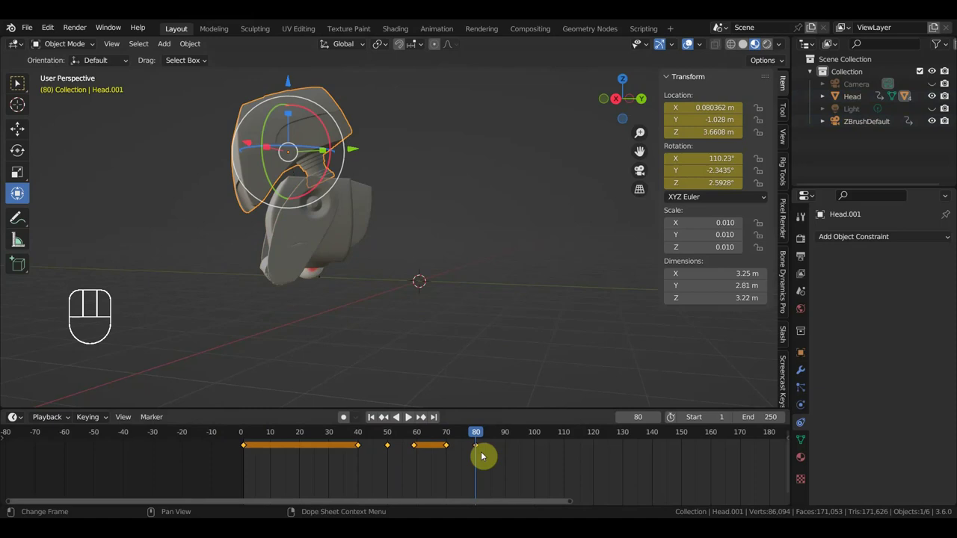
- Scrub frames 59, 71 and 80 to check Head.001's poses, settling on frame 71
click(417, 436)
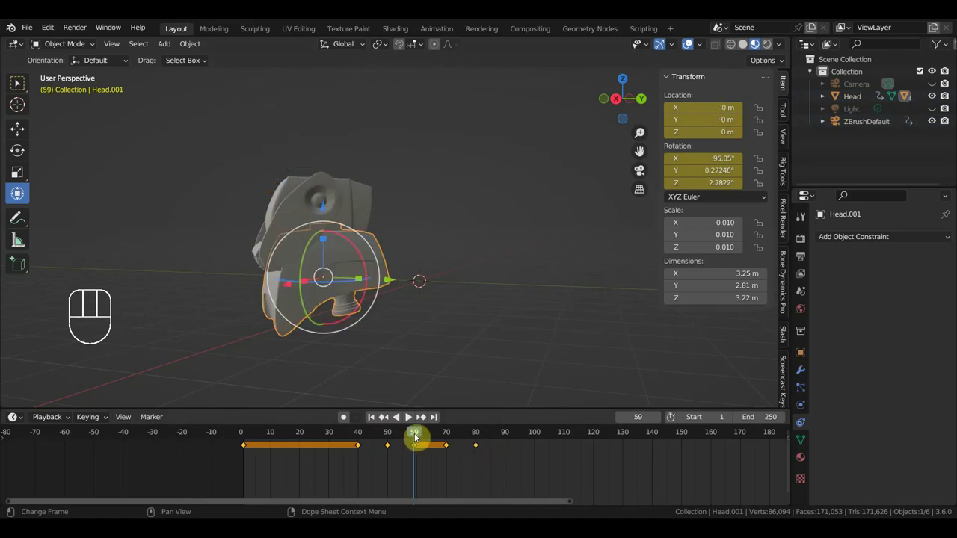
click(453, 433)
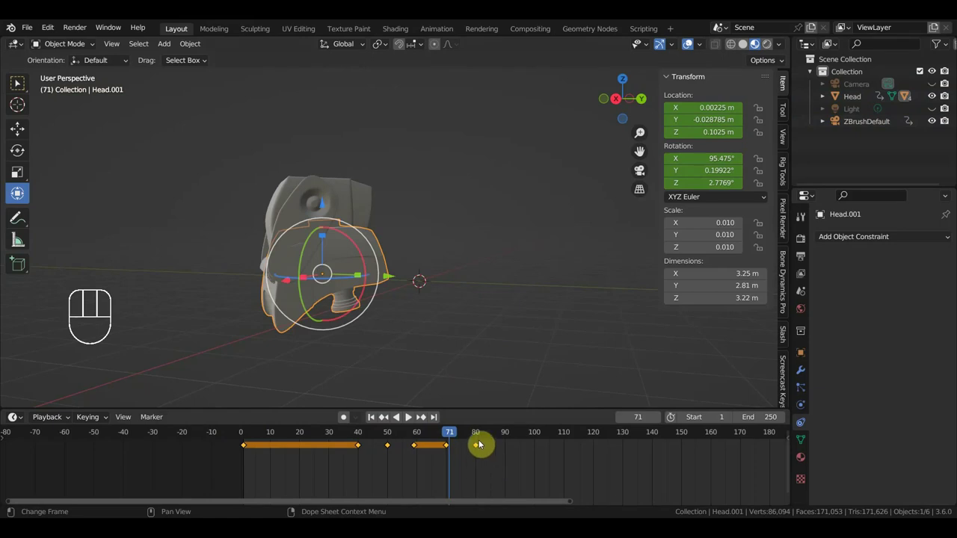
click(479, 432)
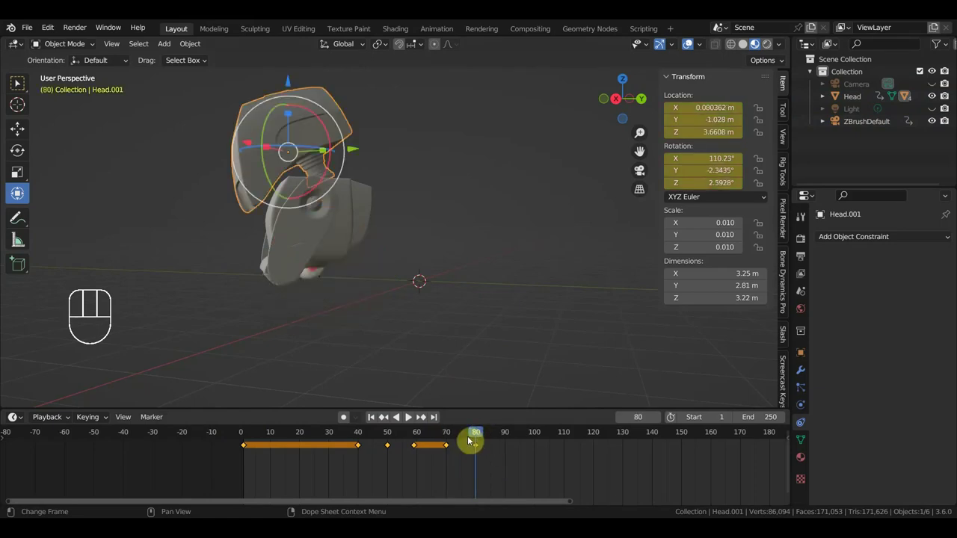
click(452, 431)
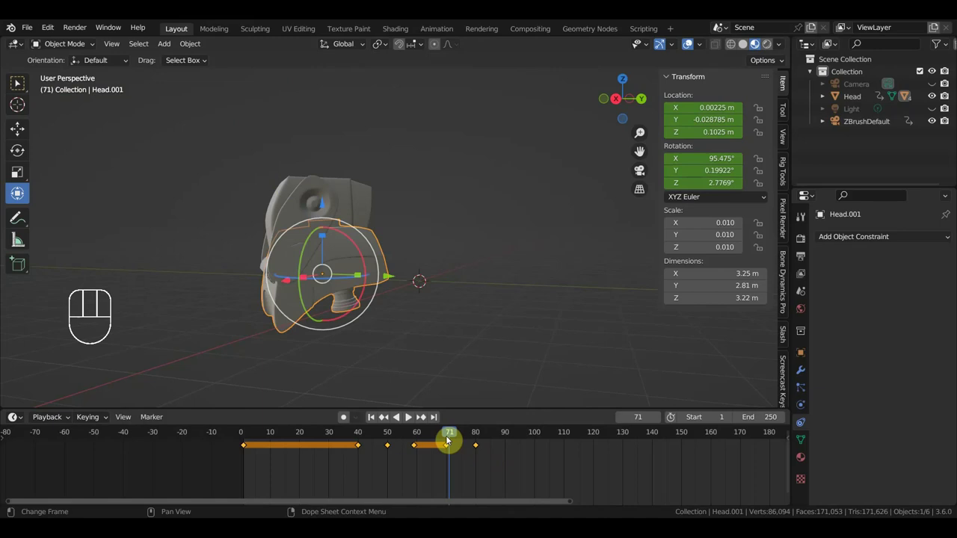
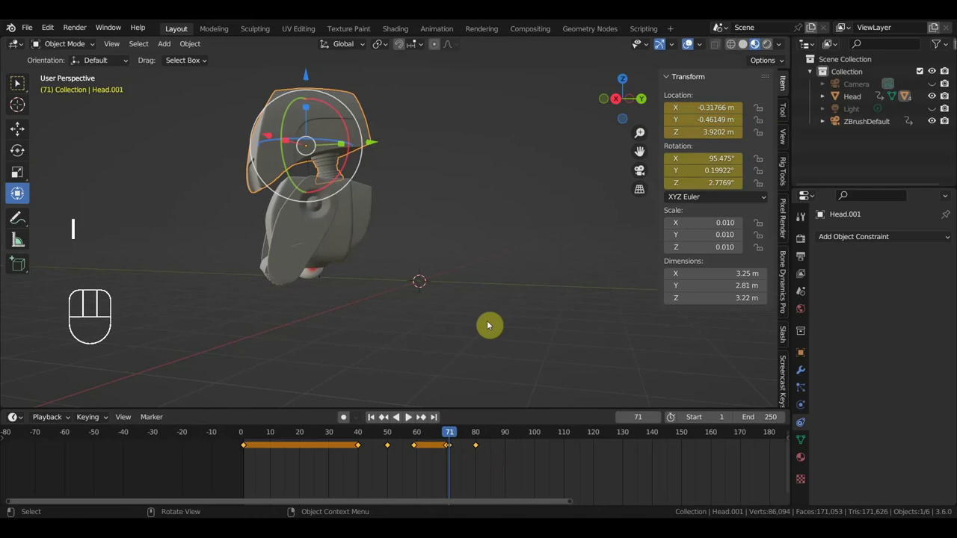
- Select the new keyframe at frame 71 and shift it to frame 70
click(454, 447)
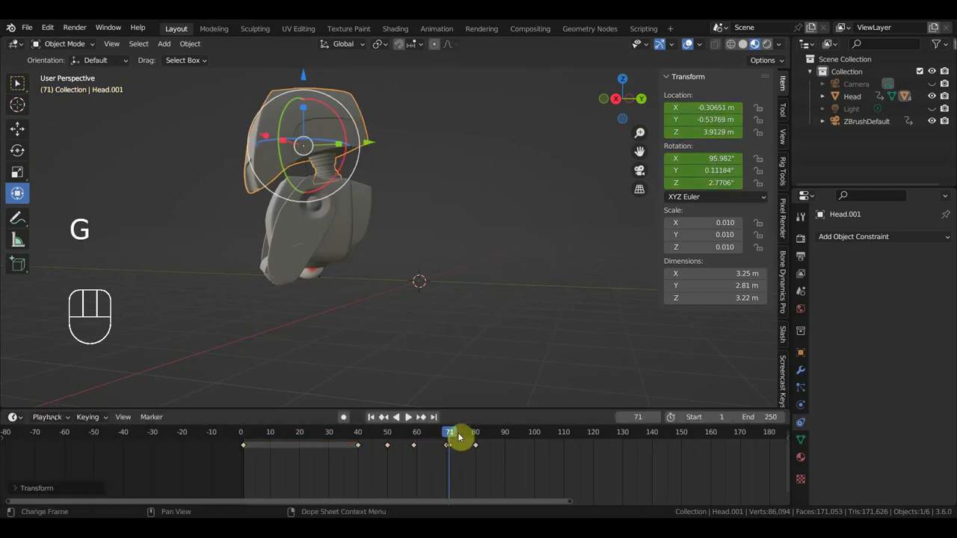
drag(442, 433, 250, 432)
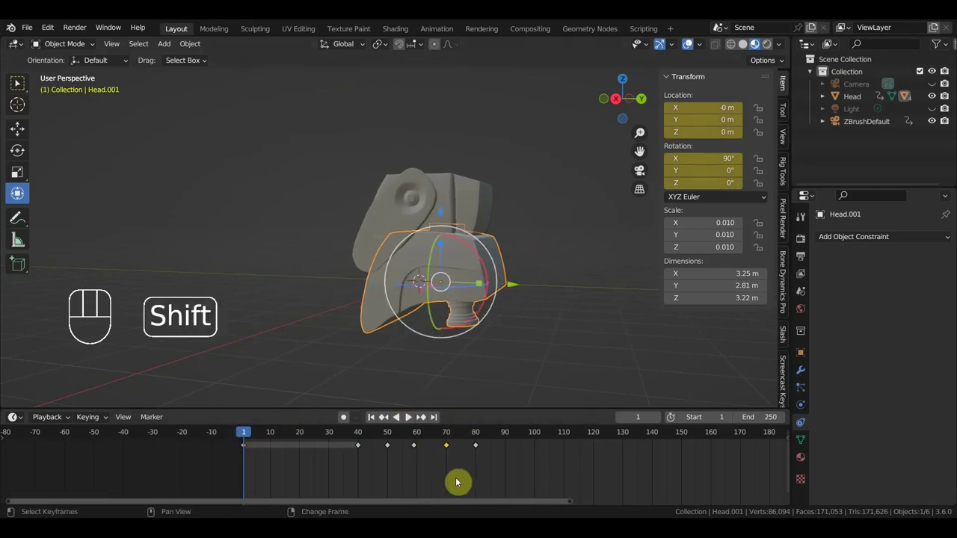
- Play the animation forward so Head.001 reaches its raised pose around frame 91
key(shift+d)
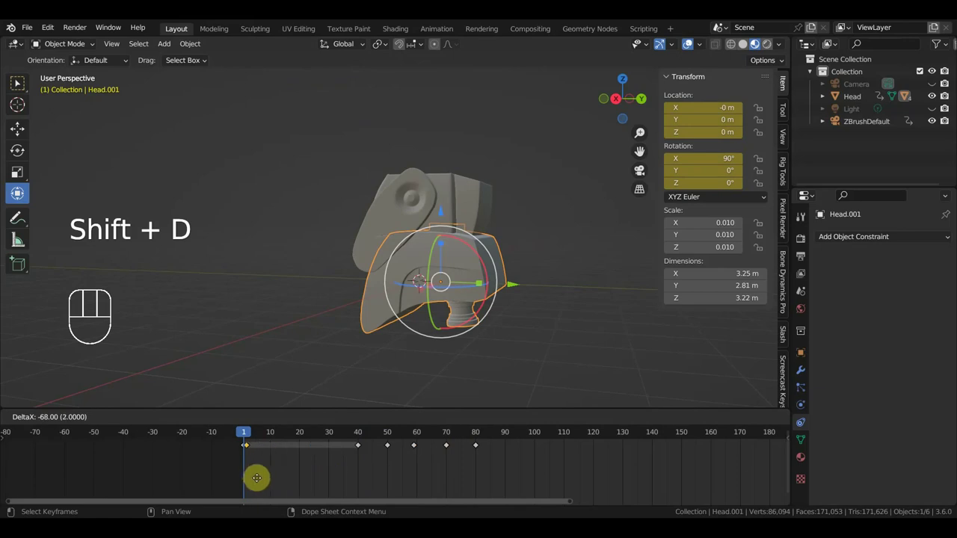
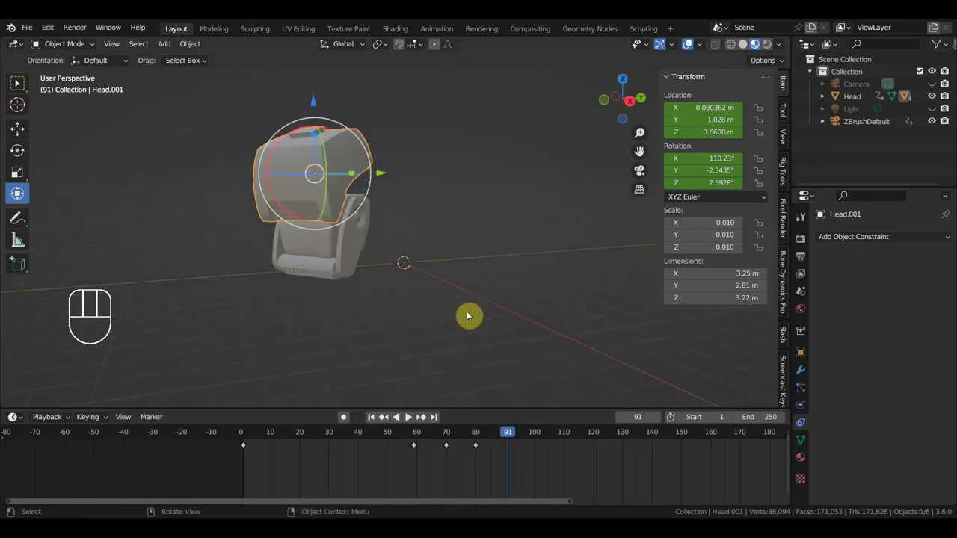
- Select the Head at frame 90 and inspect it from top view
drag(494, 347, 494, 372)
click(245, 122)
click(512, 436)
drag(374, 207, 395, 215)
drag(406, 232, 403, 231)
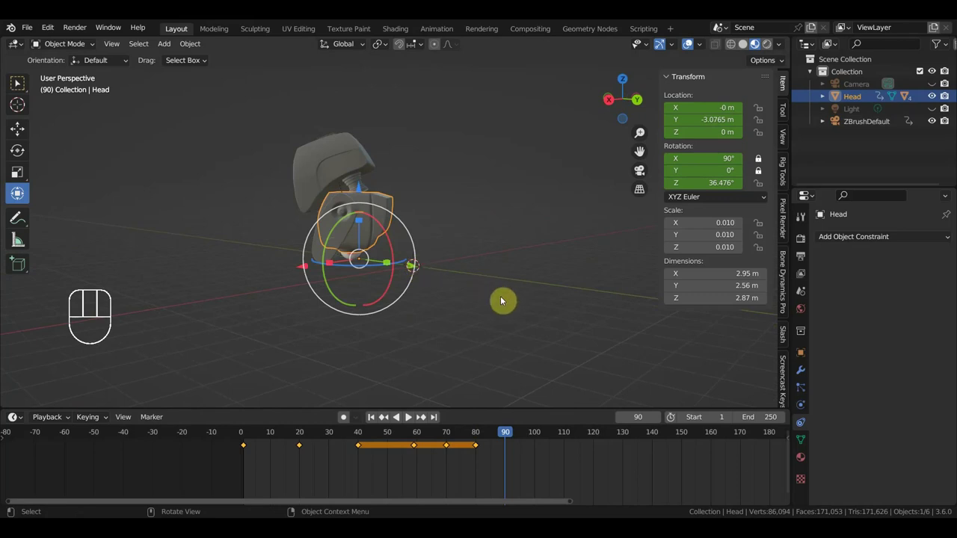
key(KP_7)
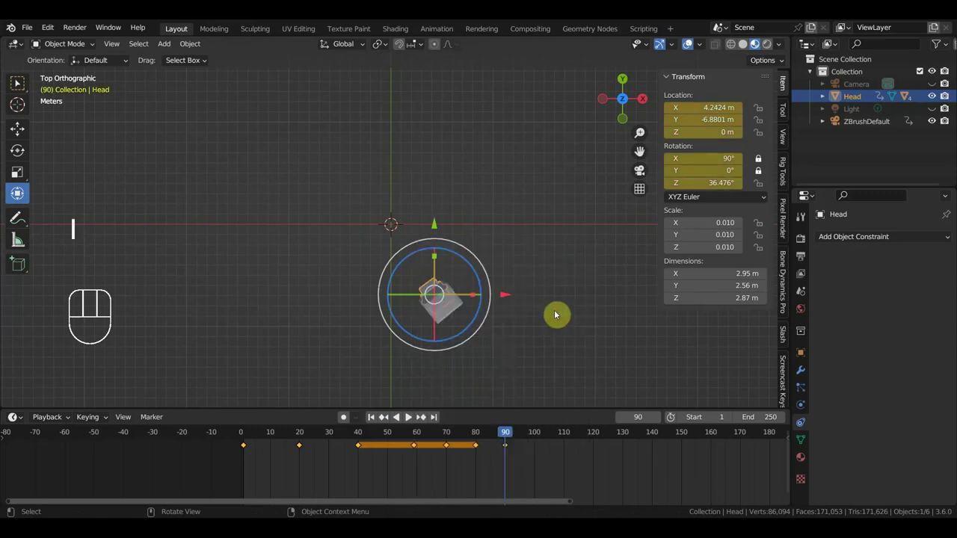
- At frame 100 turn the Head about -4.5° around Z and key its rotation
key(KP_1)
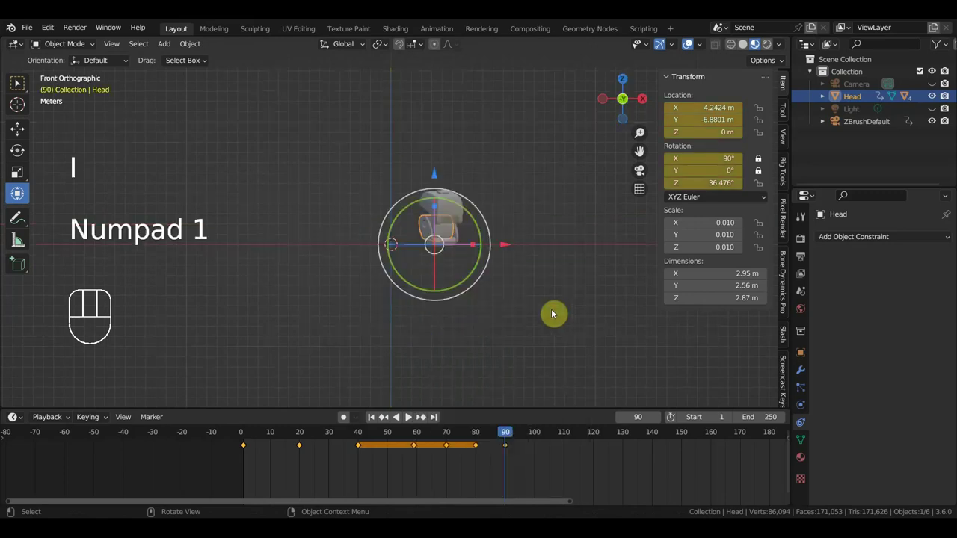
key(KP_7)
click(539, 438)
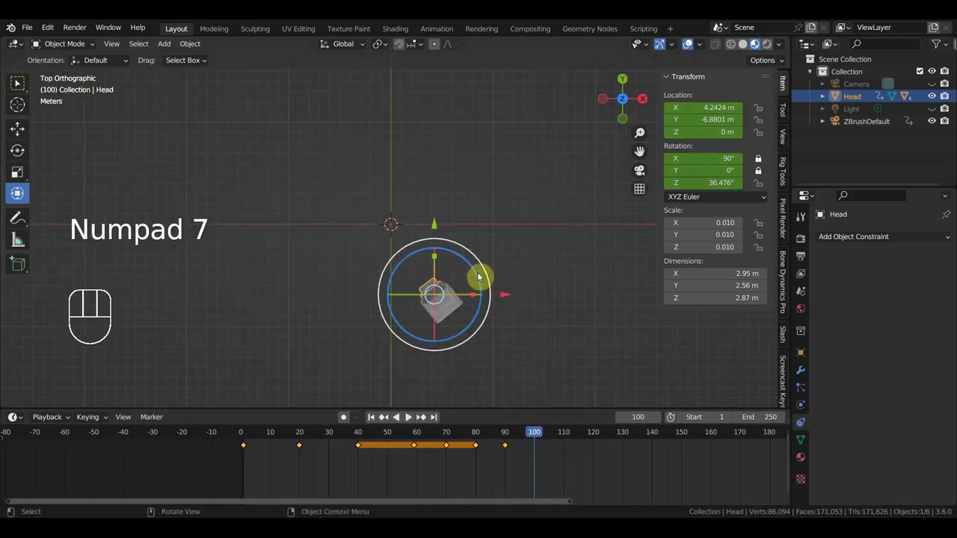
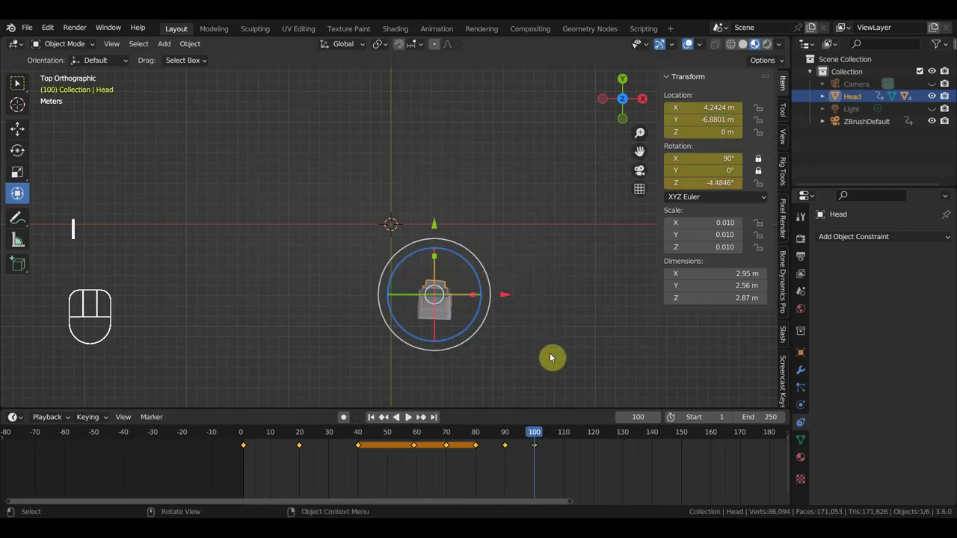
key(KP_3)
drag(490, 337, 561, 351)
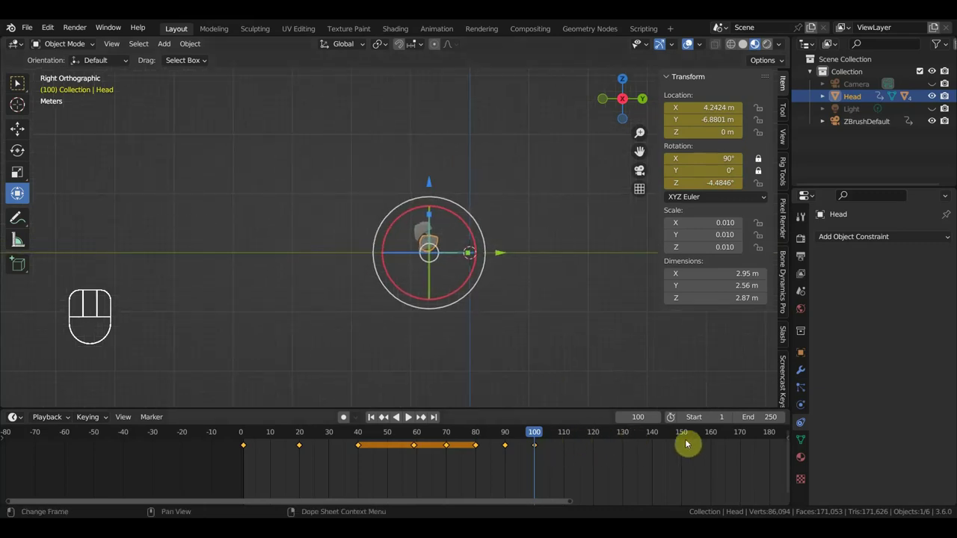
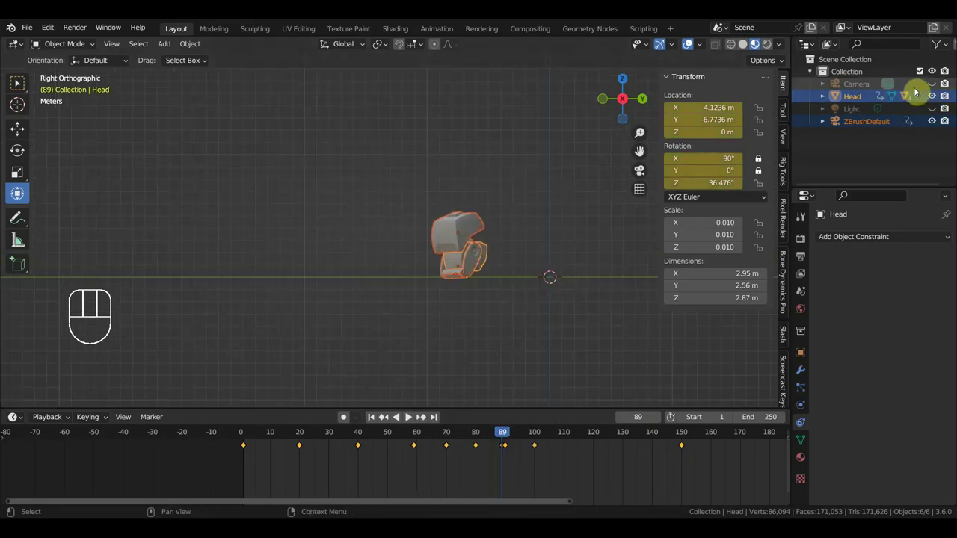
- Select the Camera and fly it so the robot head sits inside the camera frame
key(KP_0)
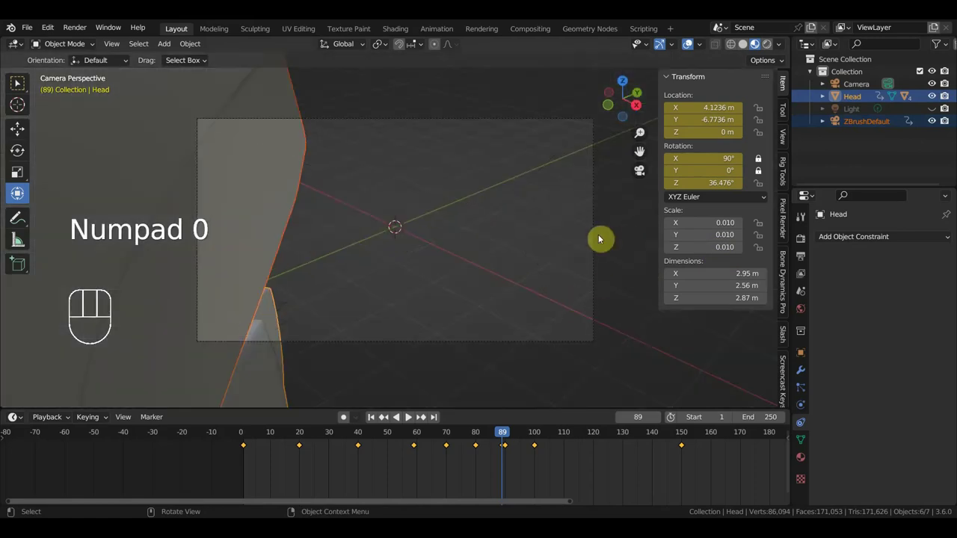
click(596, 238)
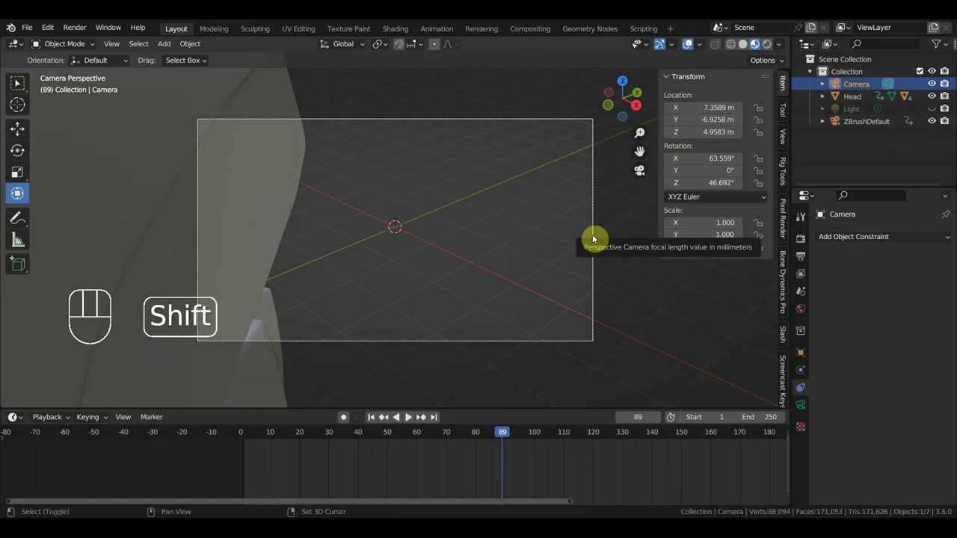
key(shift+f)
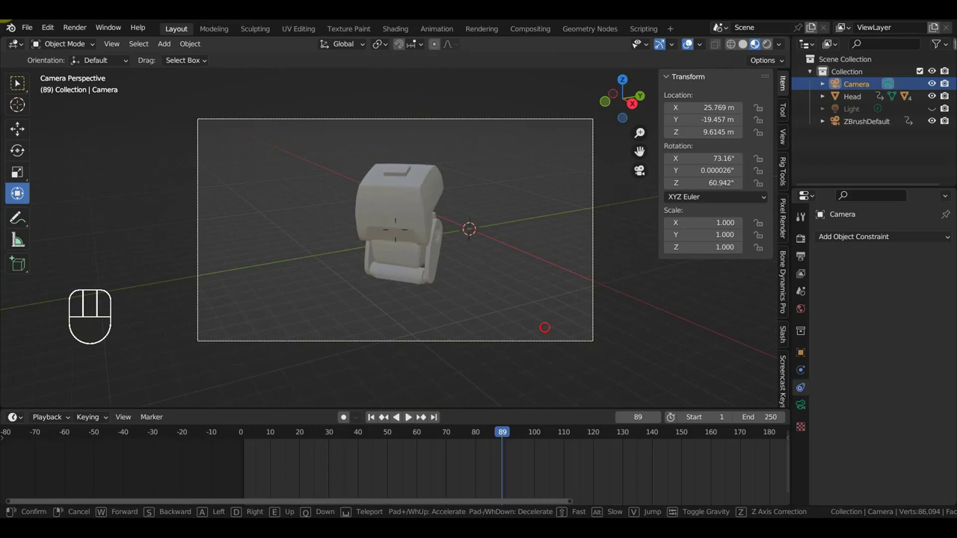
click(249, 439)
- Refine the camera's aim at frame 1, undoing an accidental duplicate, ending near X 14.9, Y -30.2, Z 9.6 m
key(shift+f)
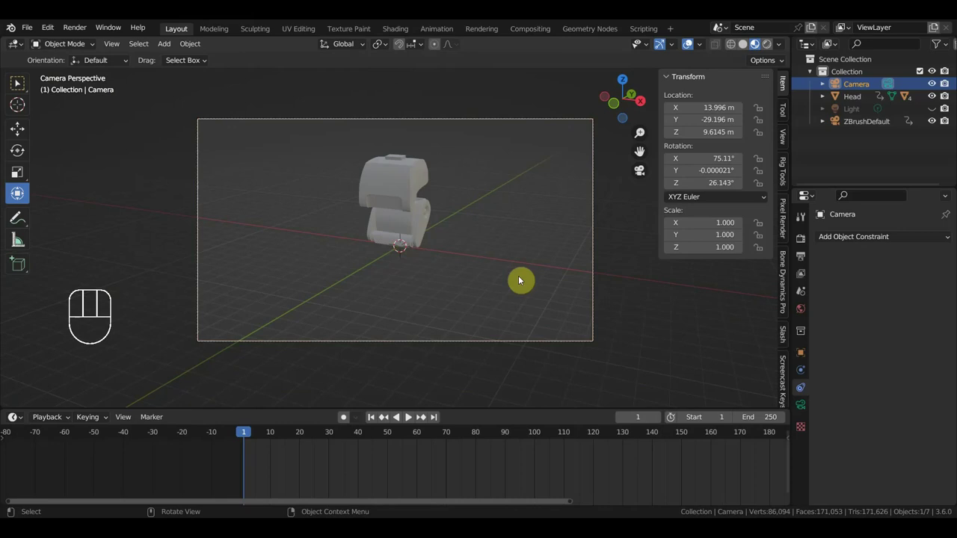
key(shift+f)
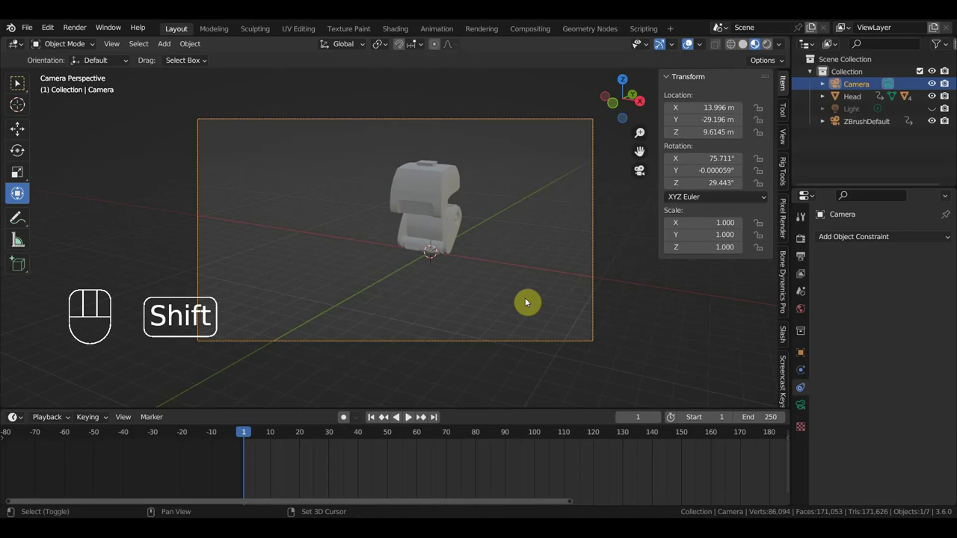
key(shift+d)
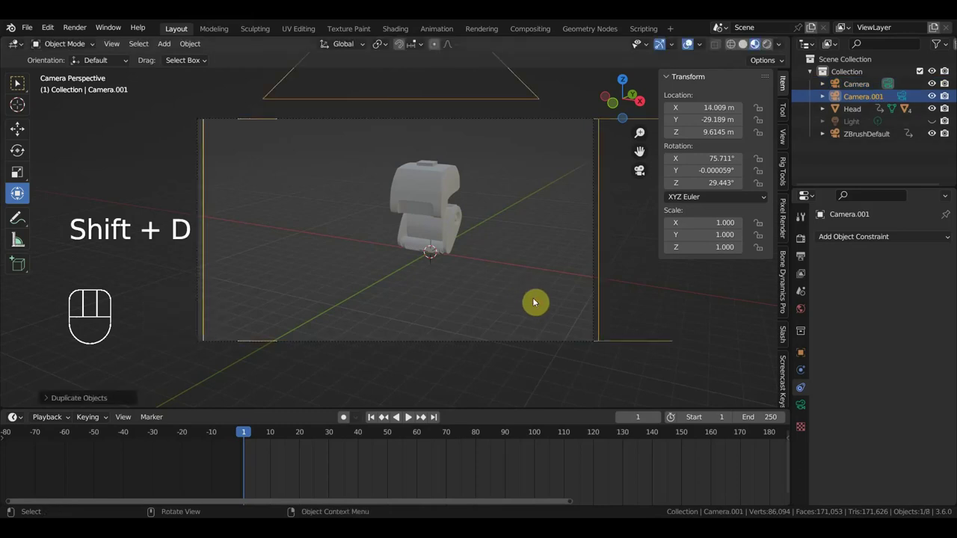
key(ctrl+z)
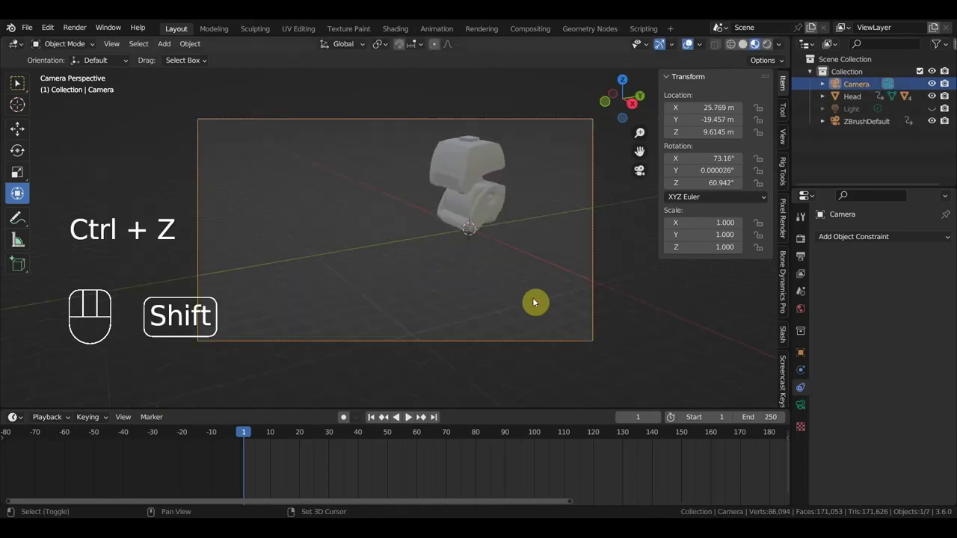
key(shift+f)
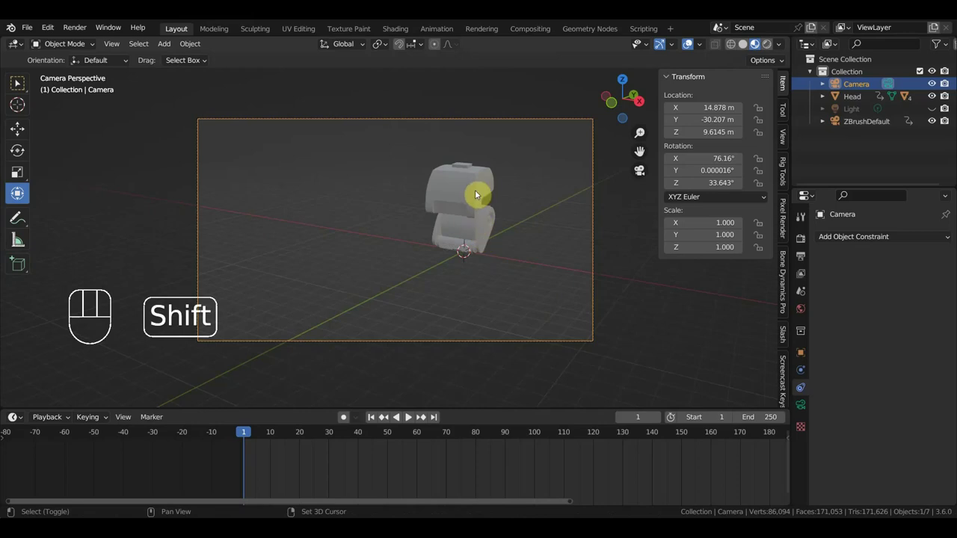
click(483, 187)
key(ctrl+p)
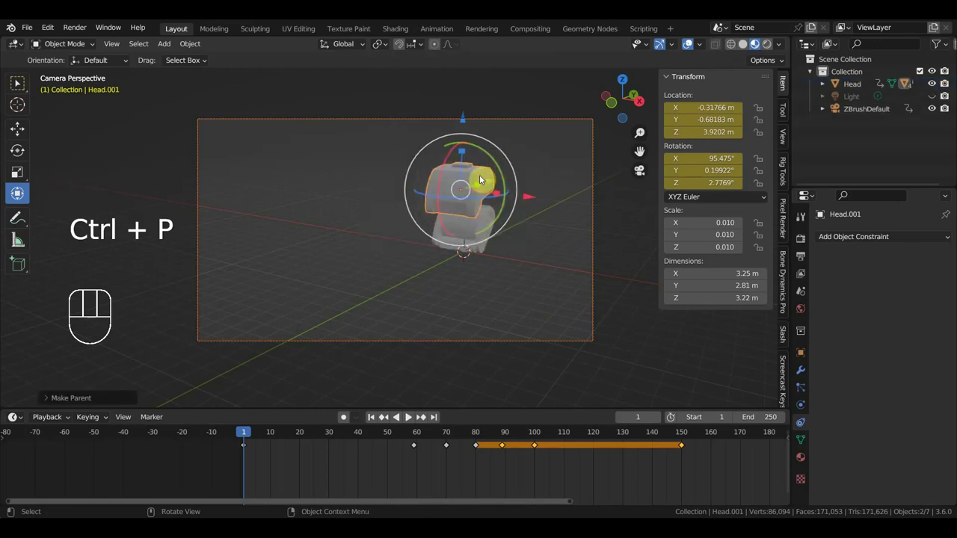
drag(249, 432, 479, 458)
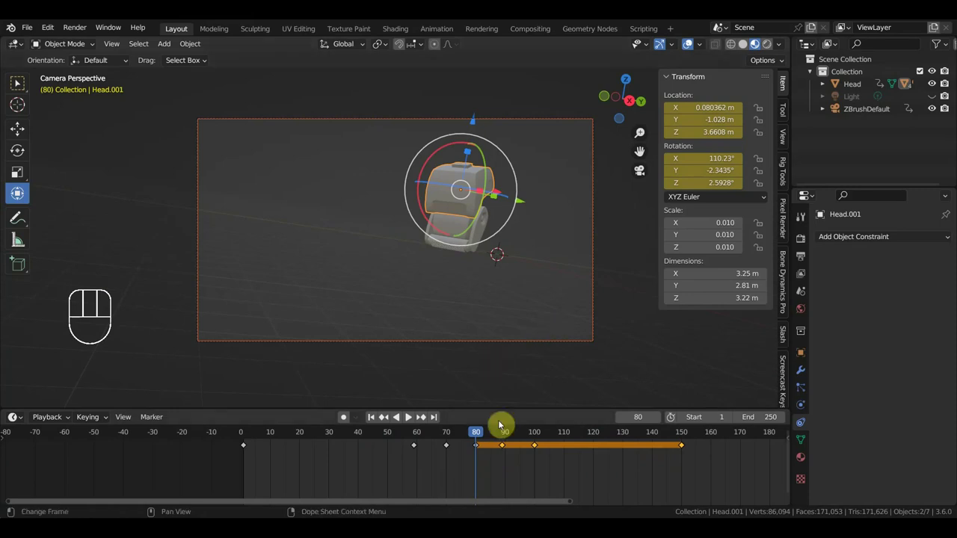
click(452, 435)
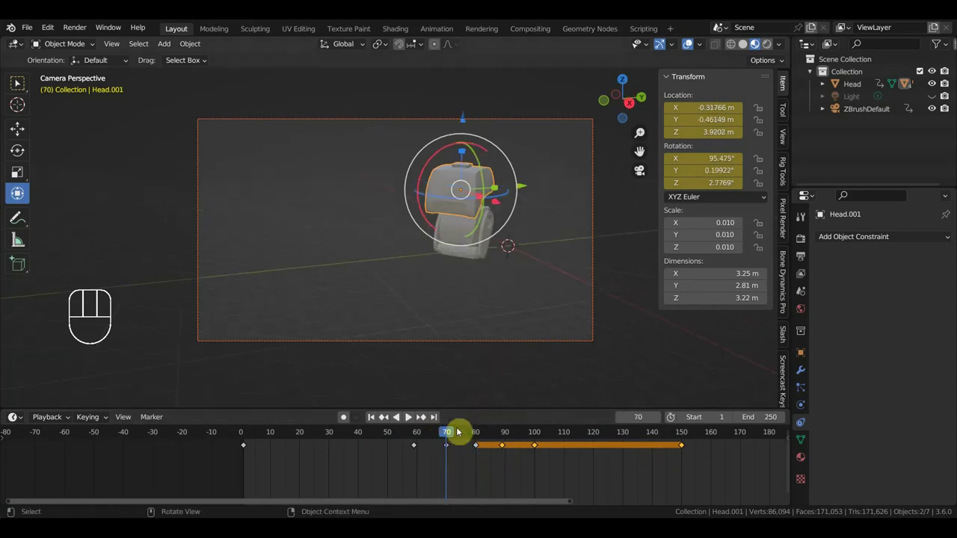
click(527, 343)
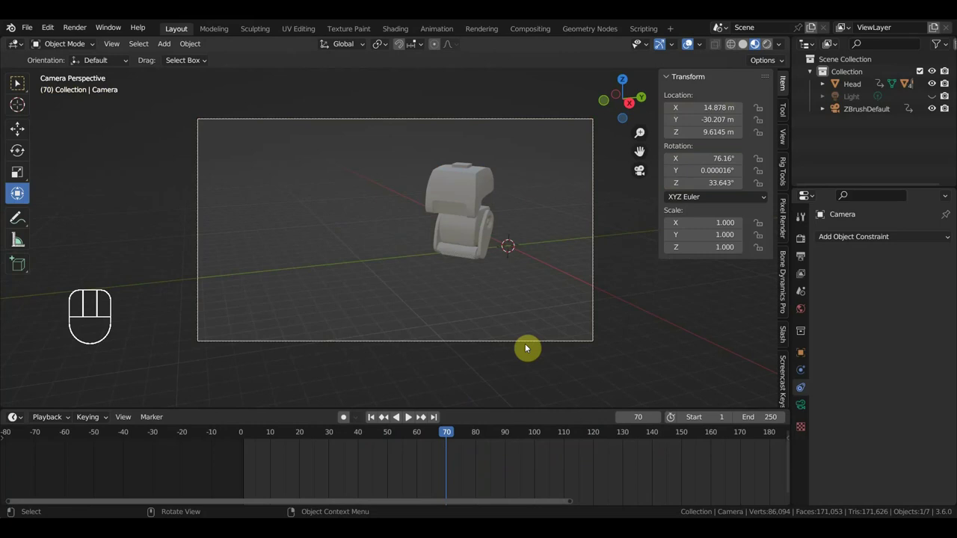
- Key the camera at frame 40, swing it to the robot's side at frame 70, then scrub to 140
click(249, 436)
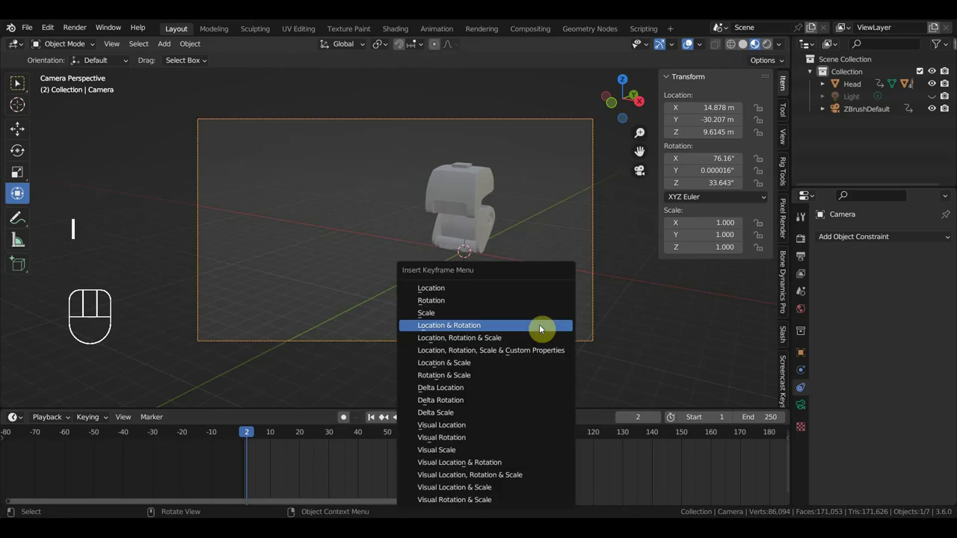
drag(259, 431, 362, 450)
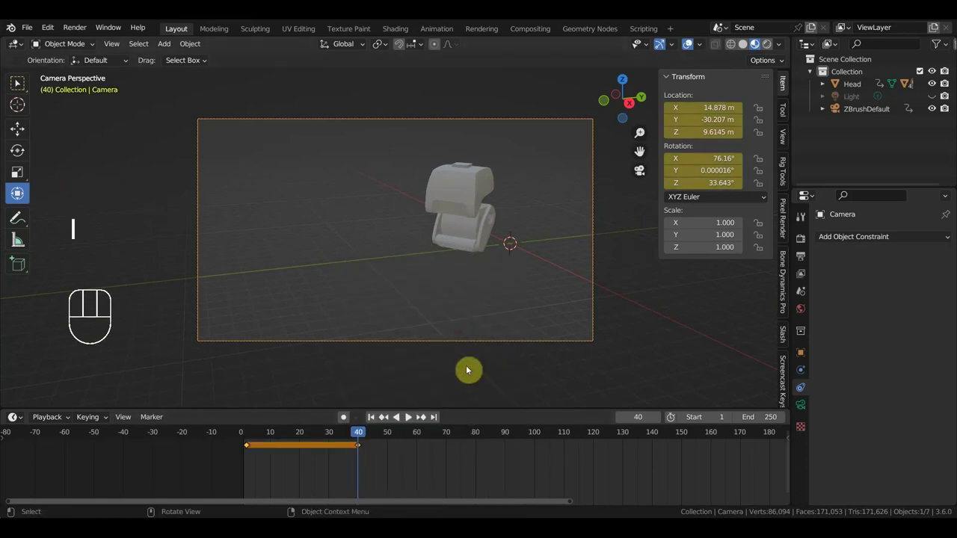
drag(364, 435, 451, 460)
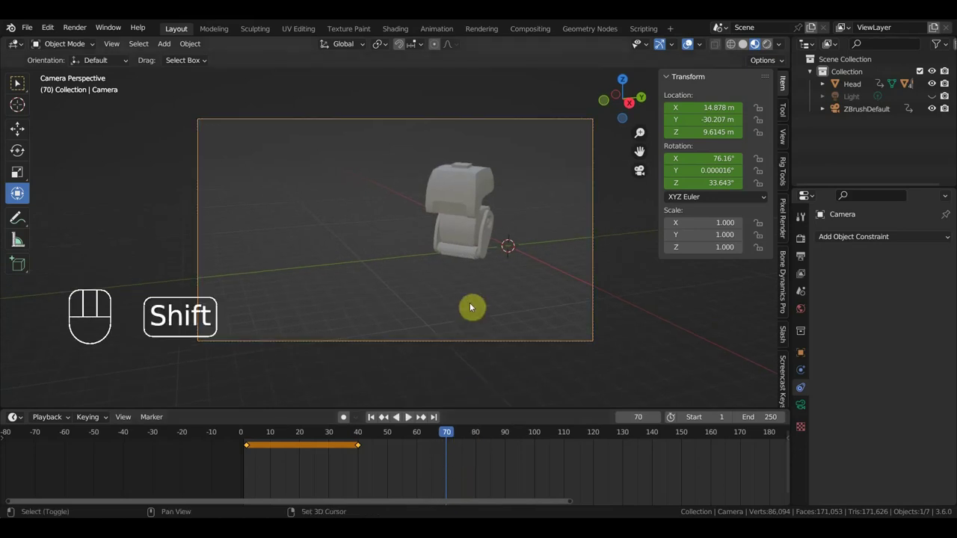
key(shift+f)
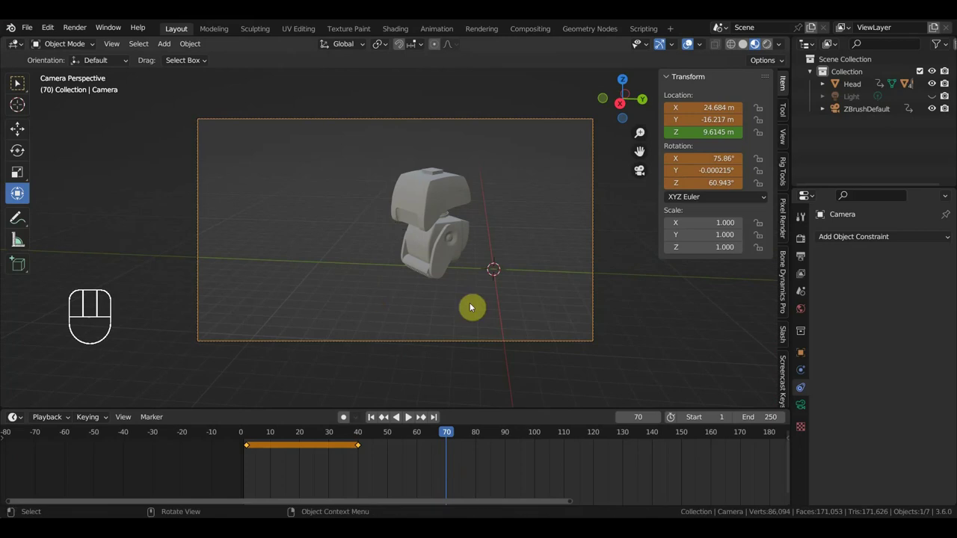
drag(444, 432, 654, 459)
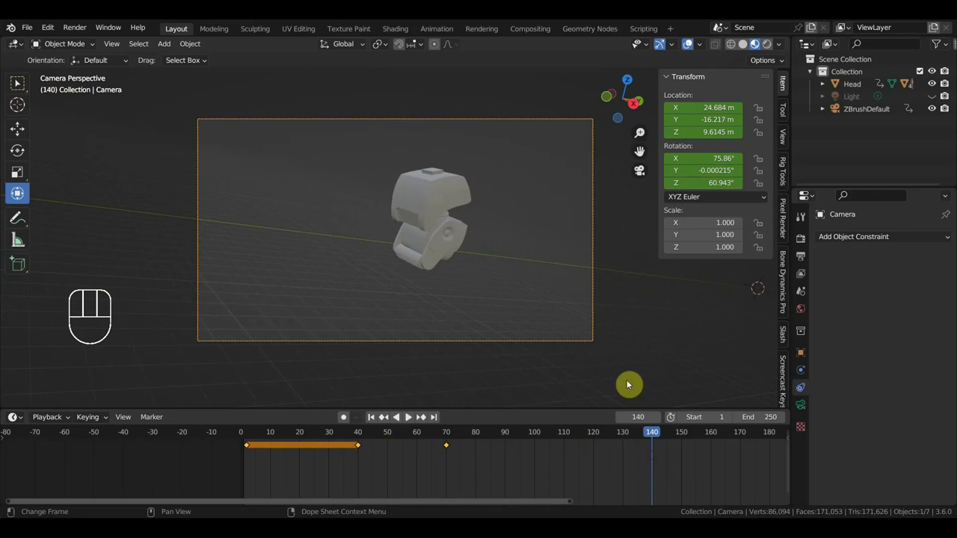
- Try tilting and swinging the camera further around the robot, cancelling unwanted moves
key(shift+f)
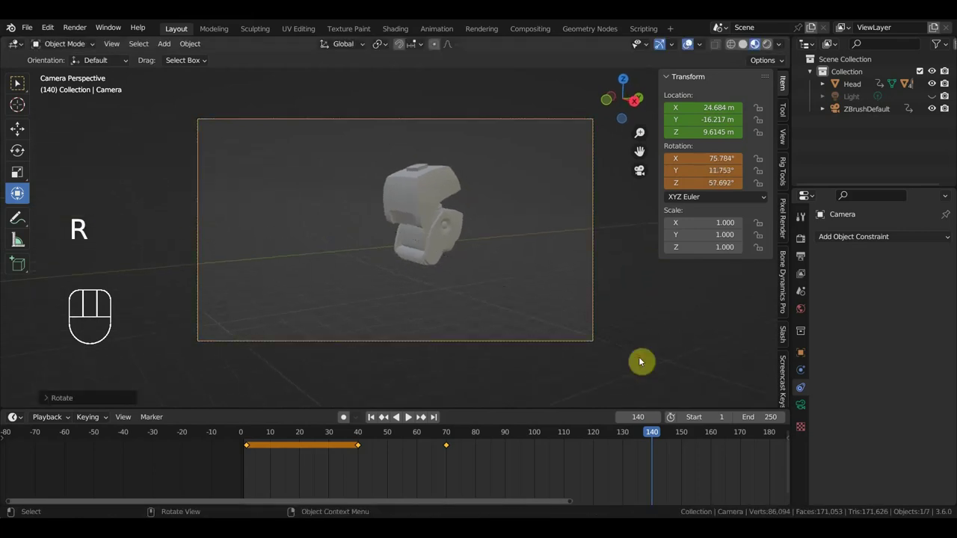
key(Right)
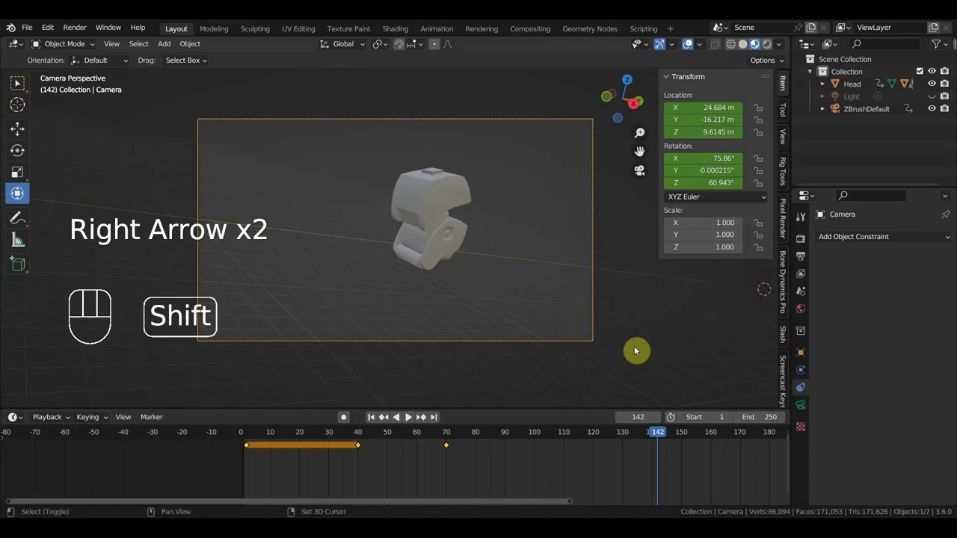
key(shift+r)
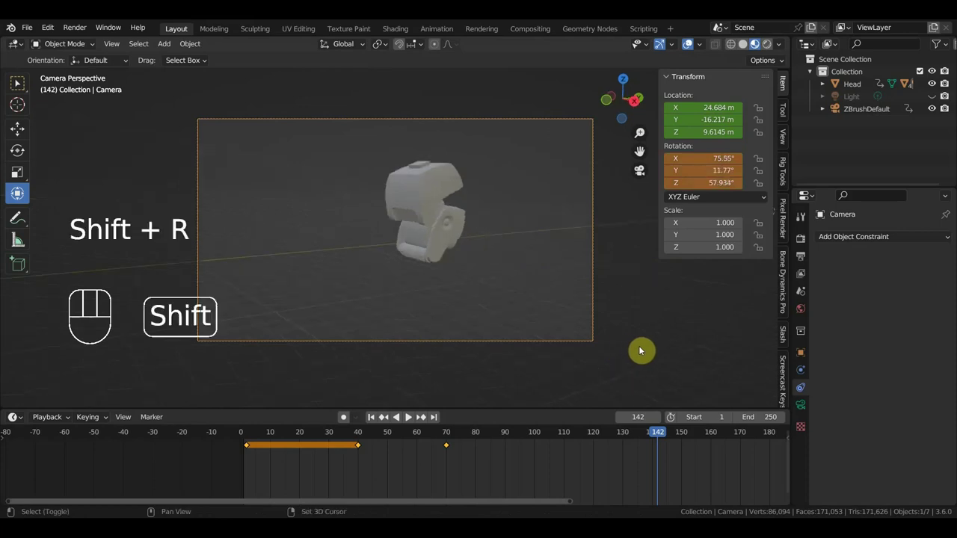
key(shift+f)
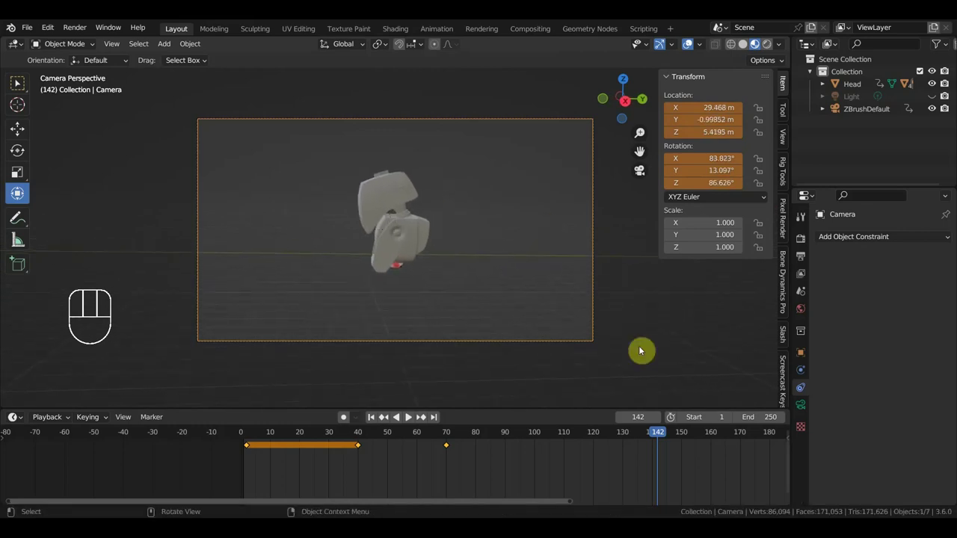
key(Right)
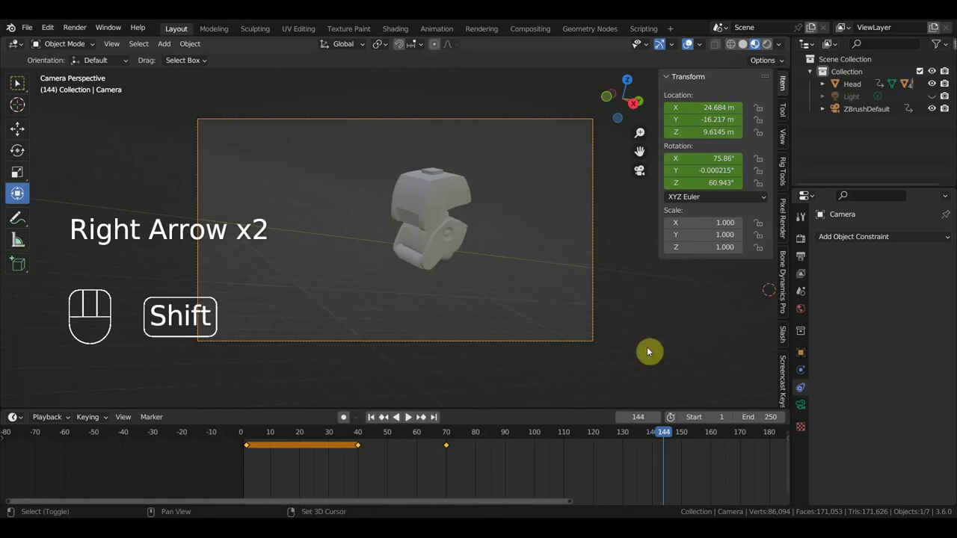
- Fly the camera to about X 24.9, Y 9.4, Z 2.8 m, 109° Z and key it at frame 148
key(shift+f)
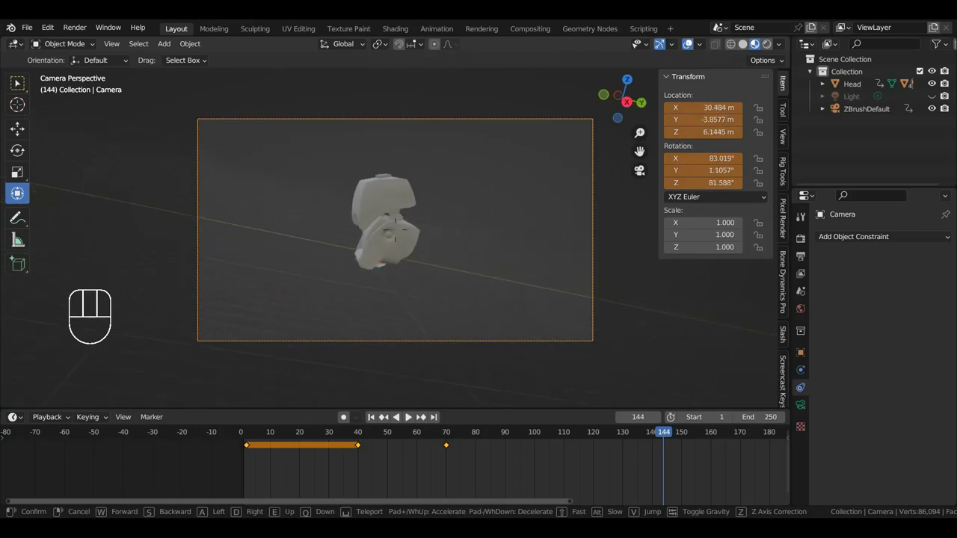
key(Right)
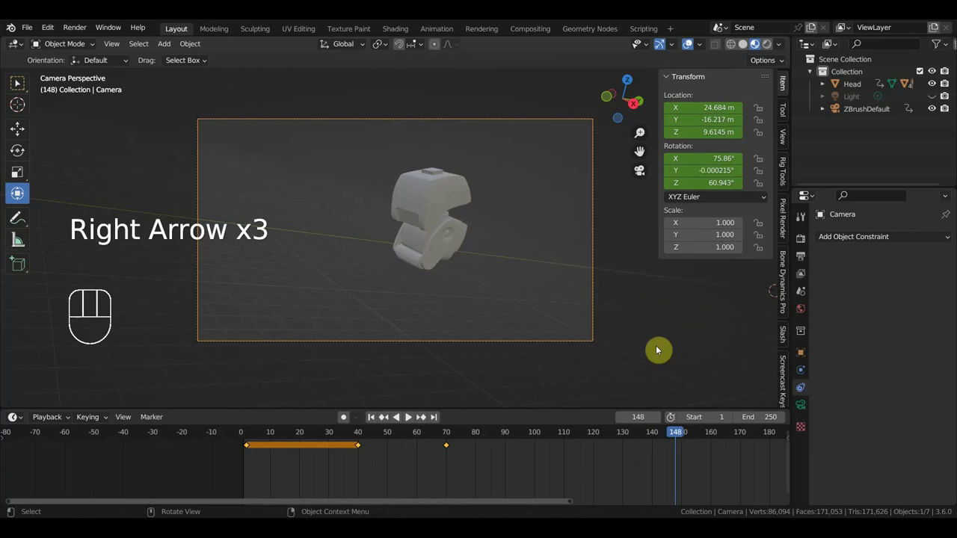
key(shift+Right)
key(shift+r)
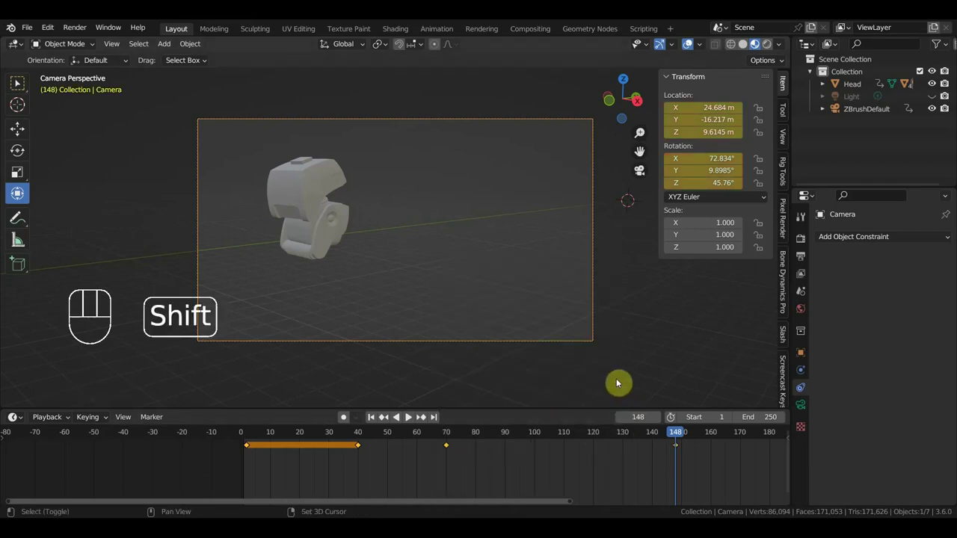
key(shift+f)
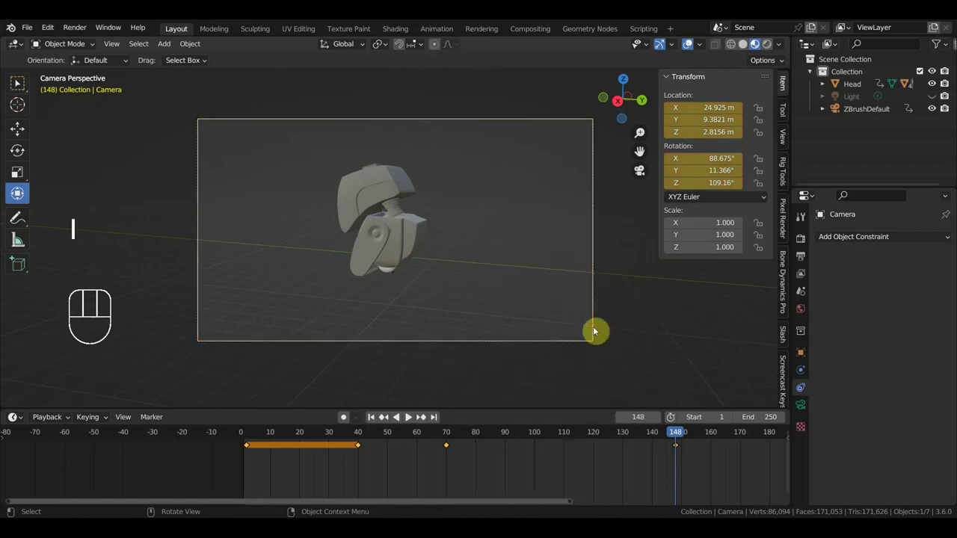
- Scrub the timeline back to around frame 82 to check the camera sweep
drag(674, 440, 502, 431)
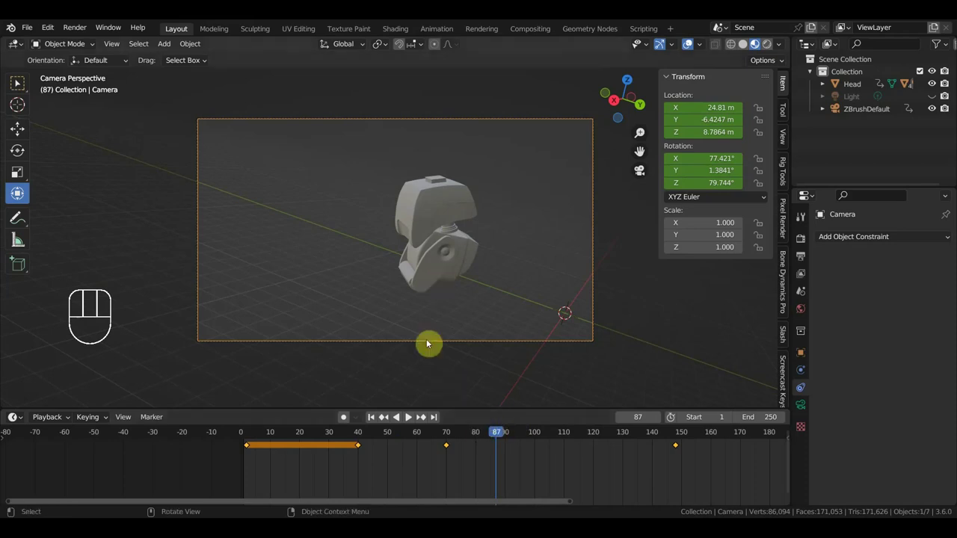
drag(497, 433, 485, 417)
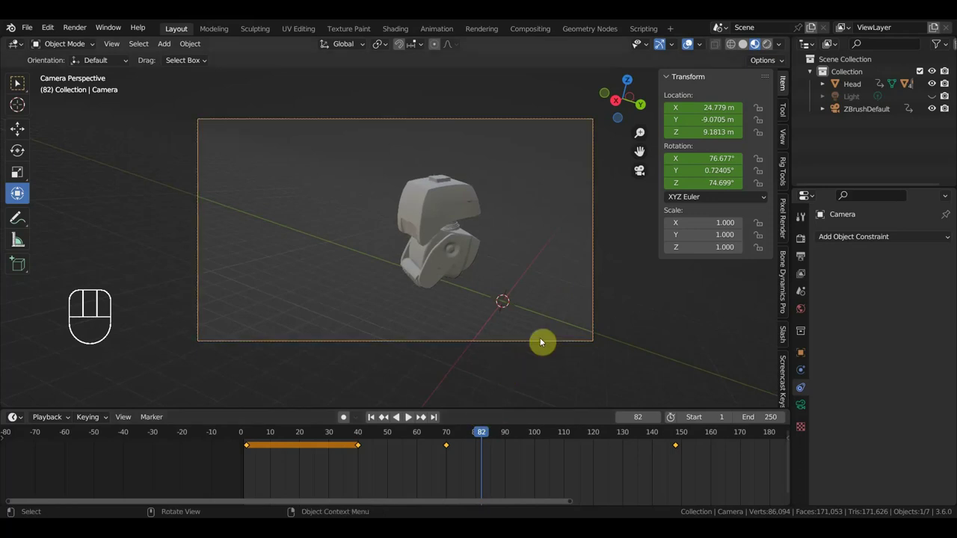
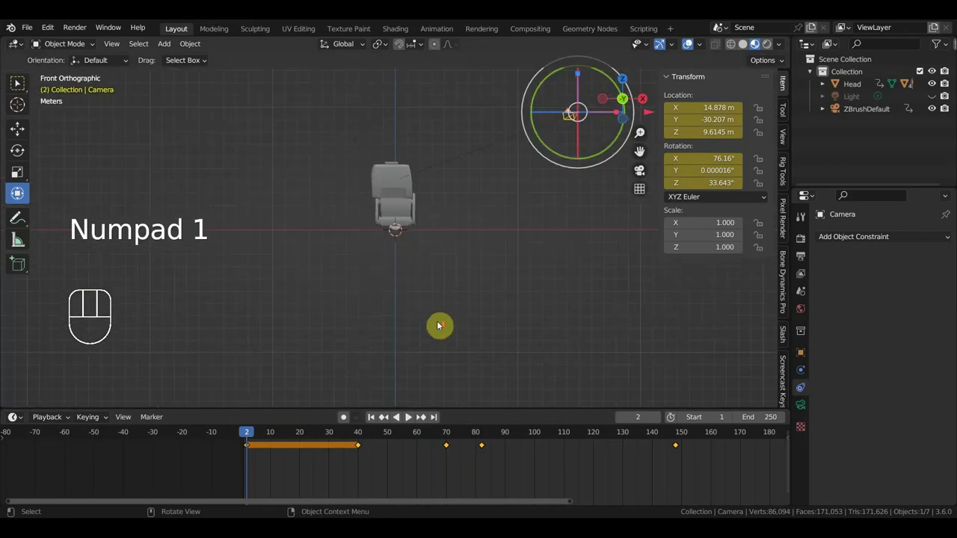
- Select Head.001, review it in front view, then make the lower Head body active
click(425, 122)
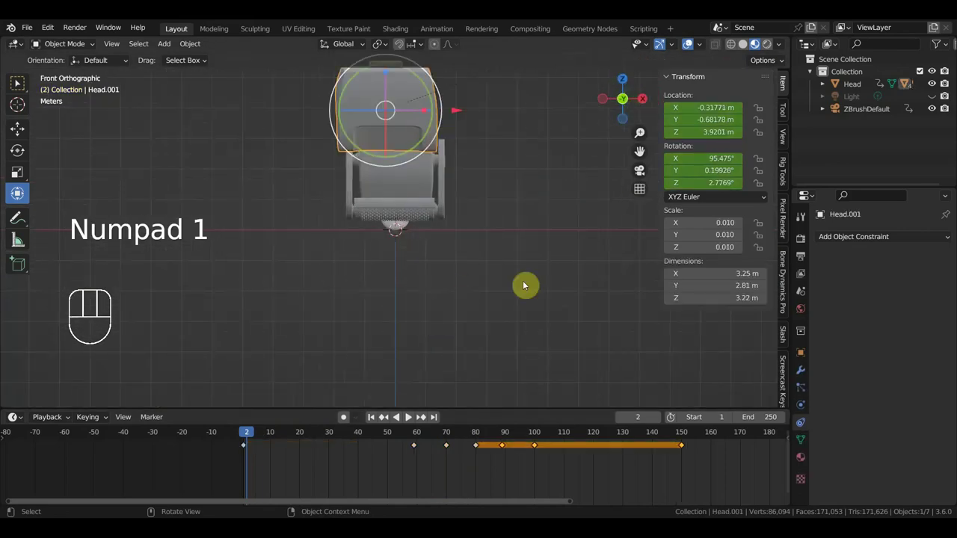
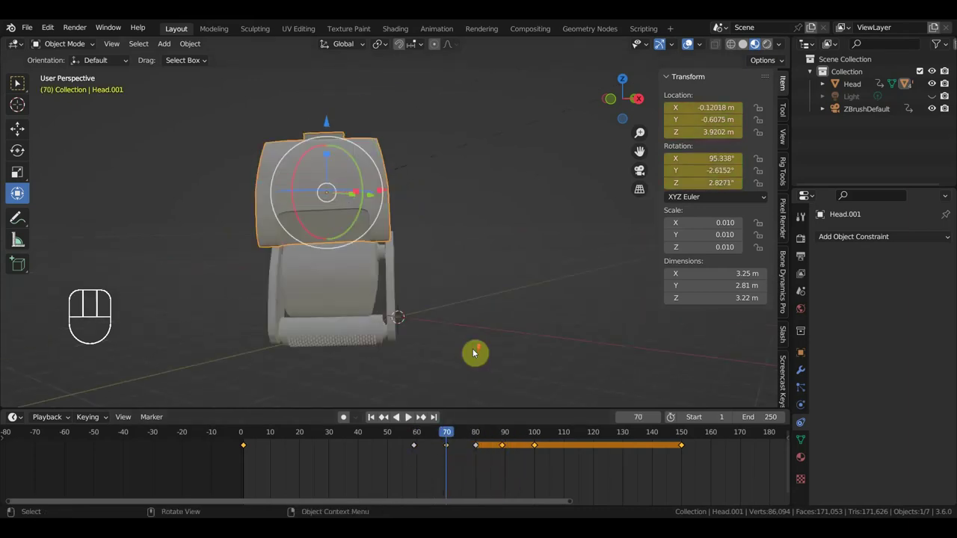
middle_click(494, 319)
drag(448, 434, 467, 440)
key(KP_1)
click(360, 269)
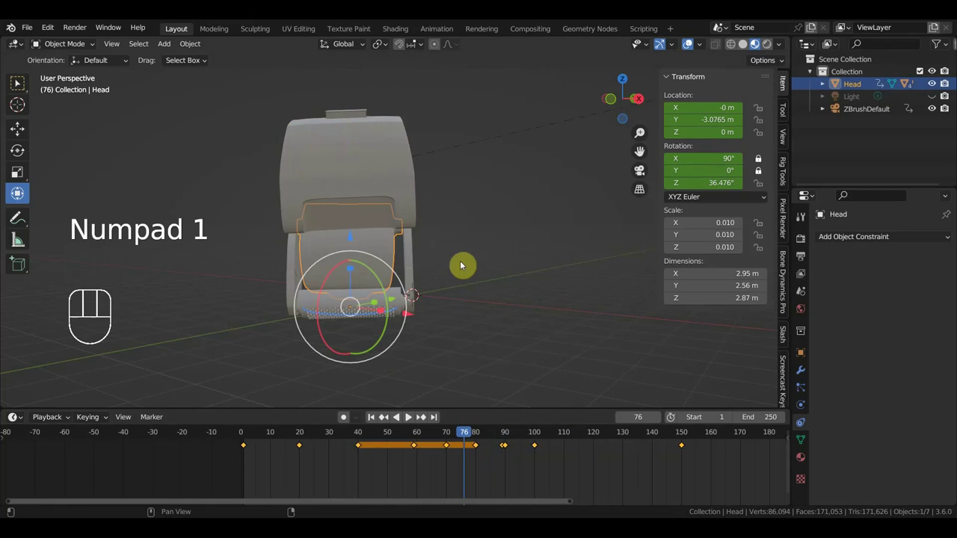
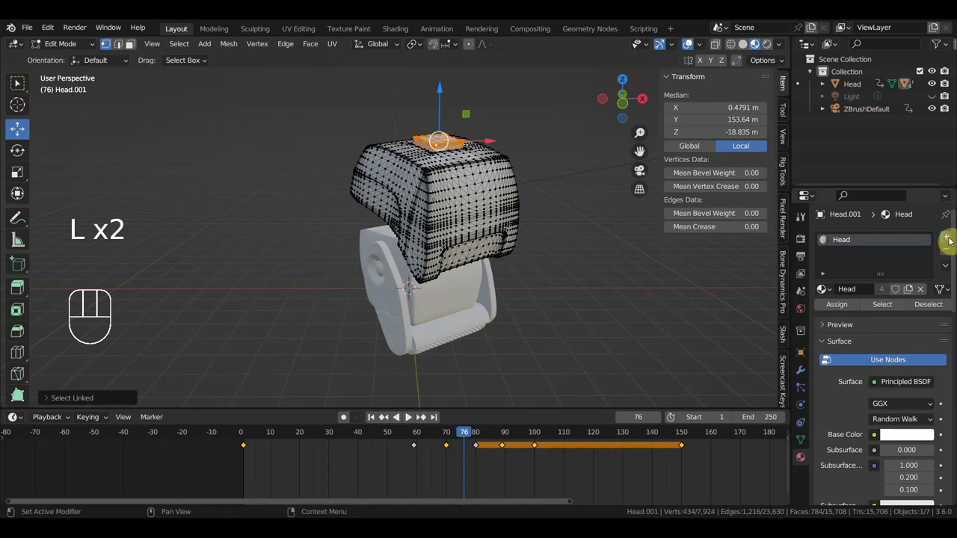
- Add a red Material.002 slot and assign it to the top button faces
drag(890, 315, 903, 345)
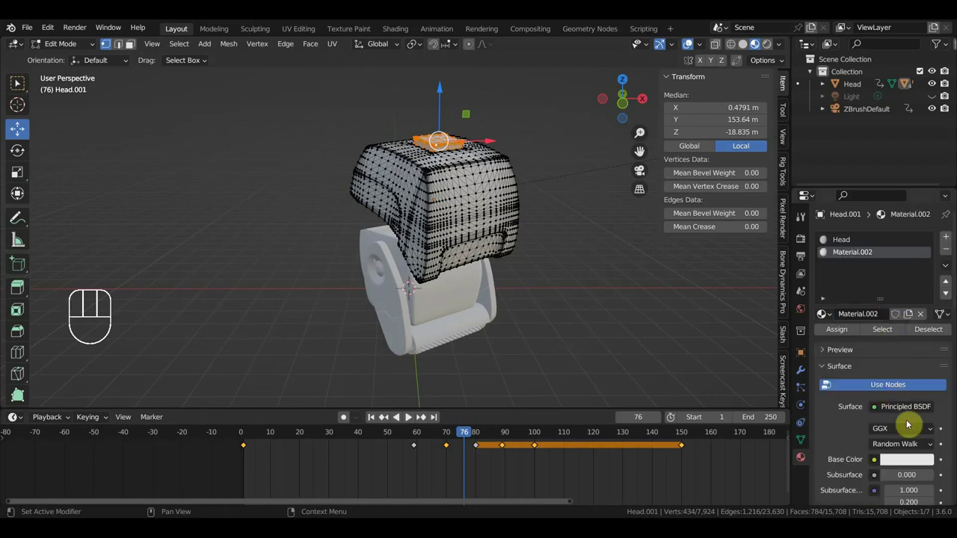
click(915, 462)
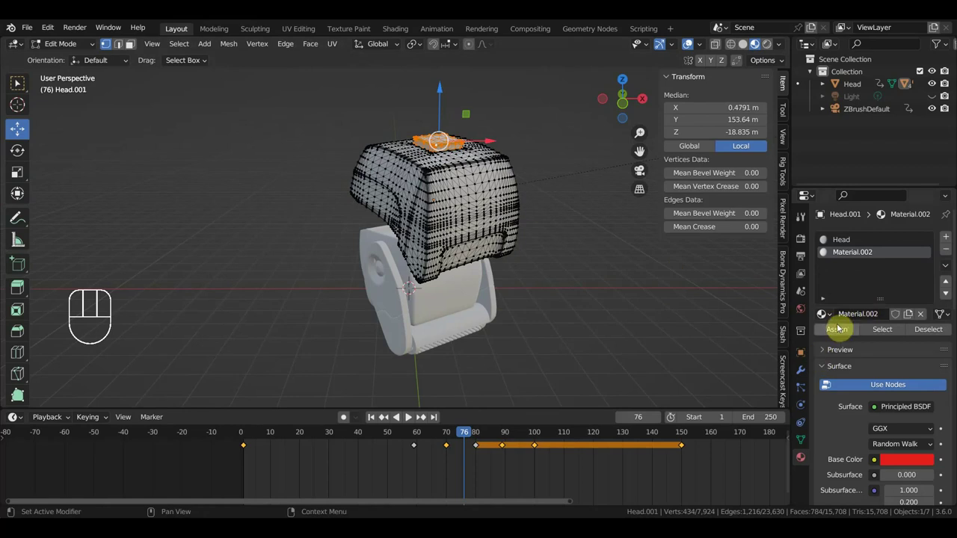
click(836, 331)
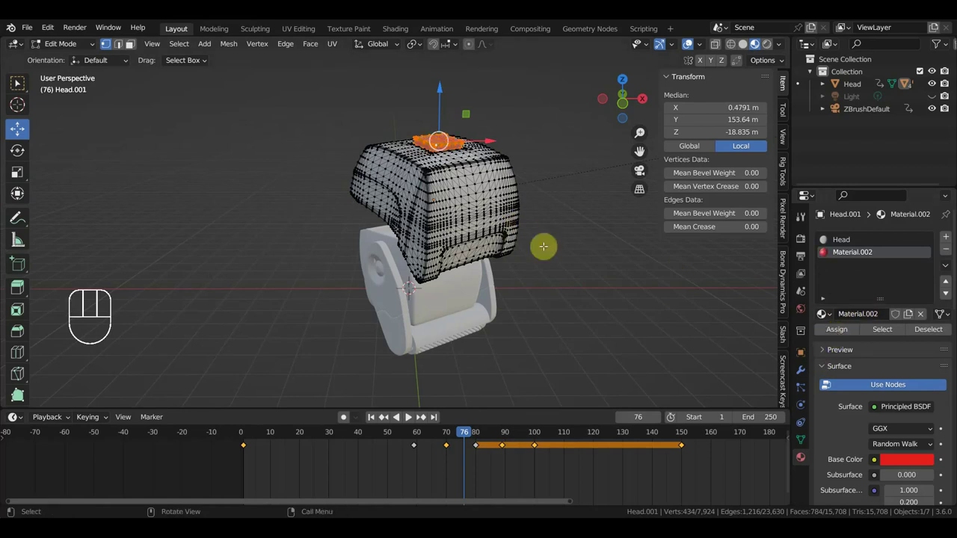
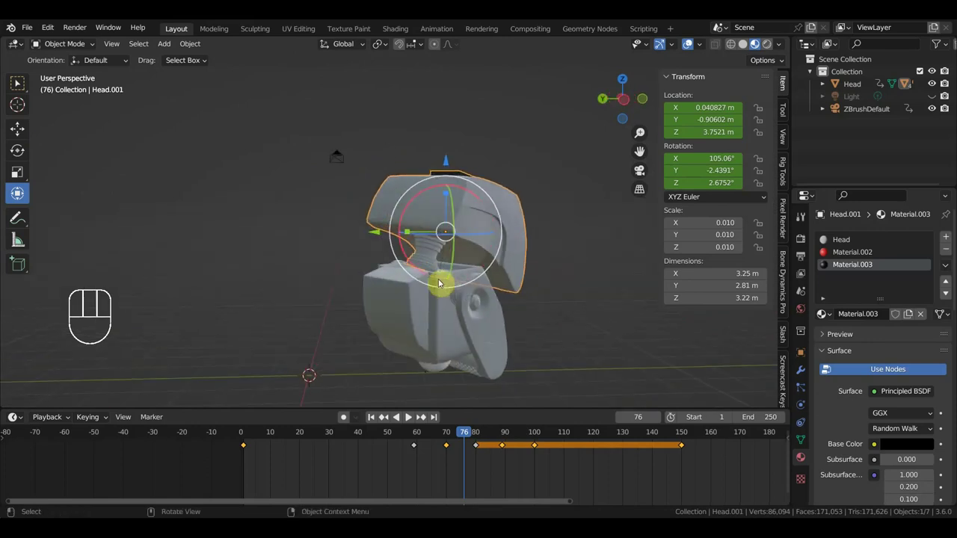
- Select side piece Head.002 and bring the lower head part into view
click(428, 281)
drag(458, 287, 375, 279)
drag(446, 294, 459, 188)
- Select Head.002 in Edit Mode and pick the rounded strip faces for a black material
click(474, 253)
drag(495, 290, 451, 295)
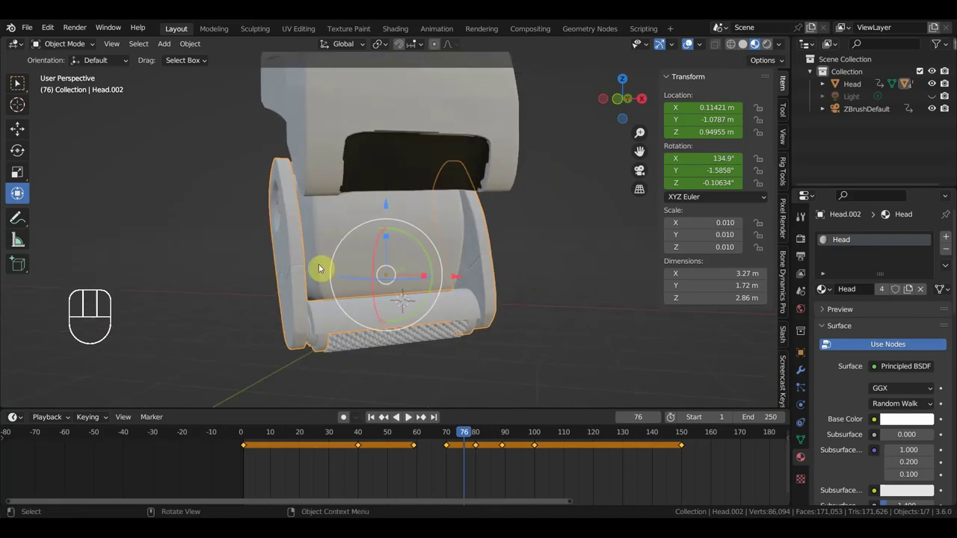
drag(55, 45, 65, 72)
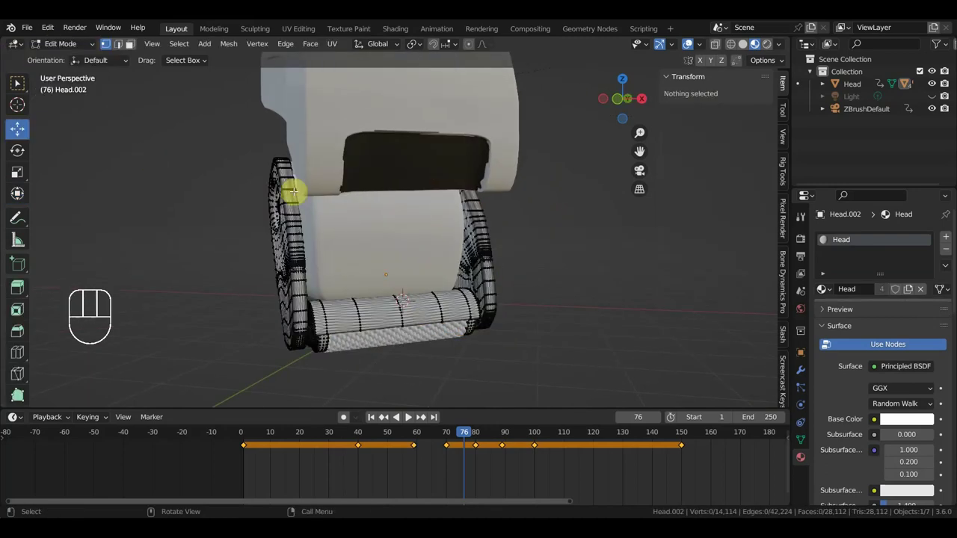
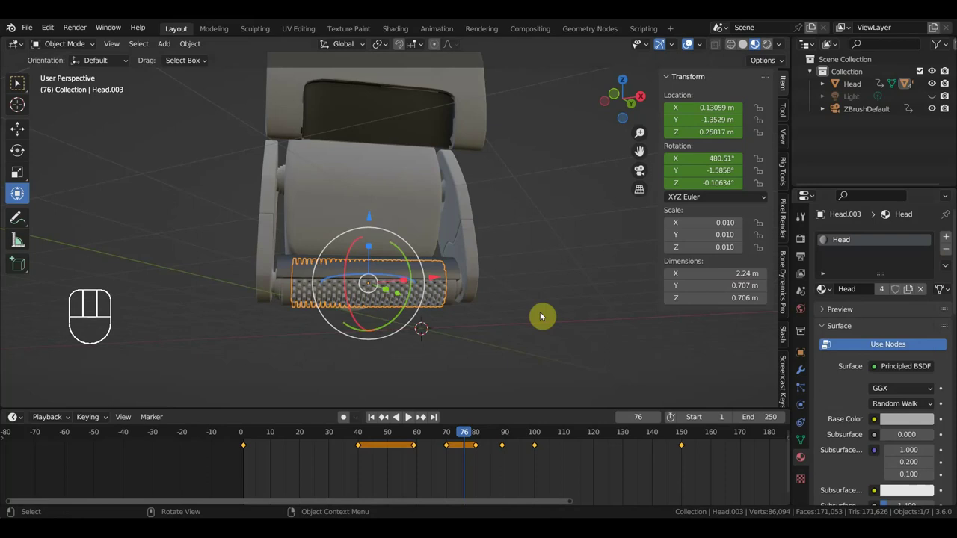
- Give hinge roller Head.003 a new Material.005 and set its Base Color to black
key(ctrl+z)
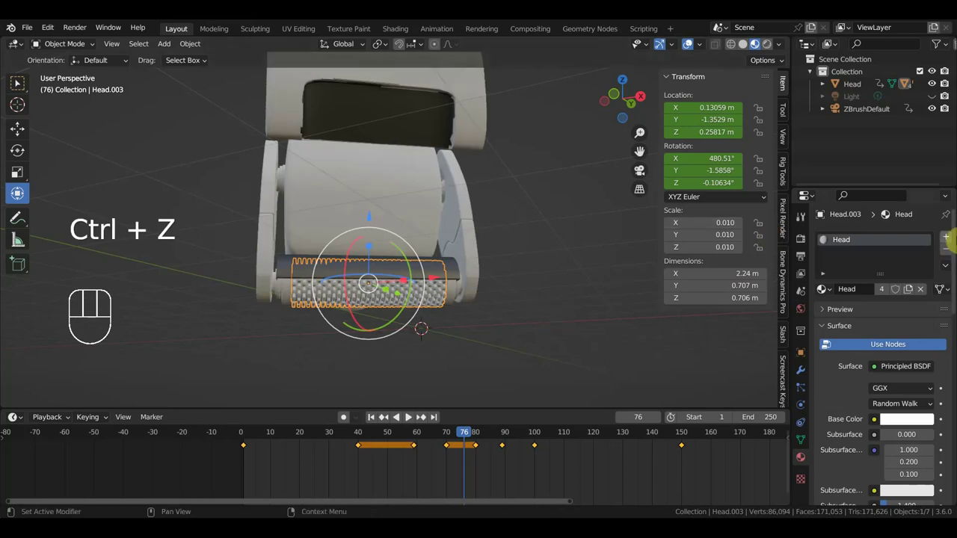
click(950, 250)
click(910, 292)
click(909, 419)
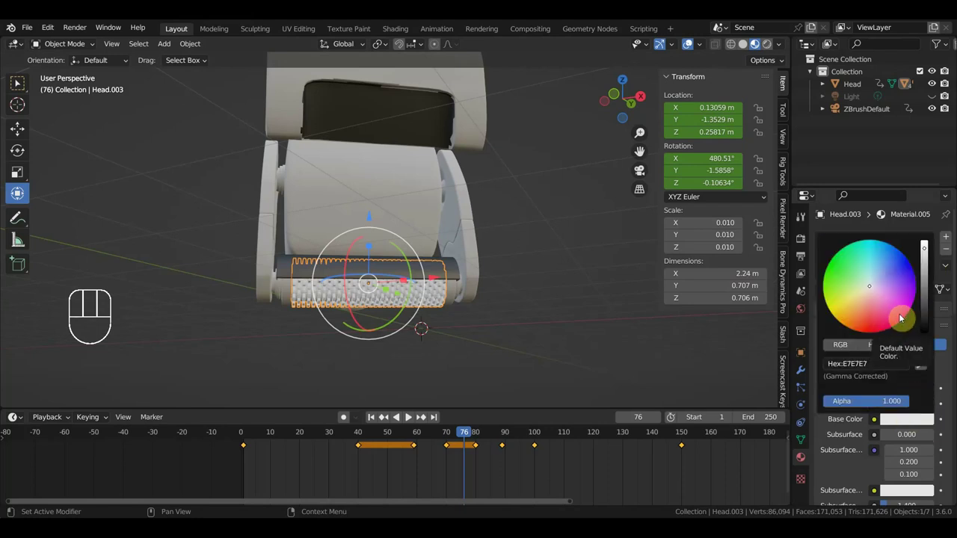
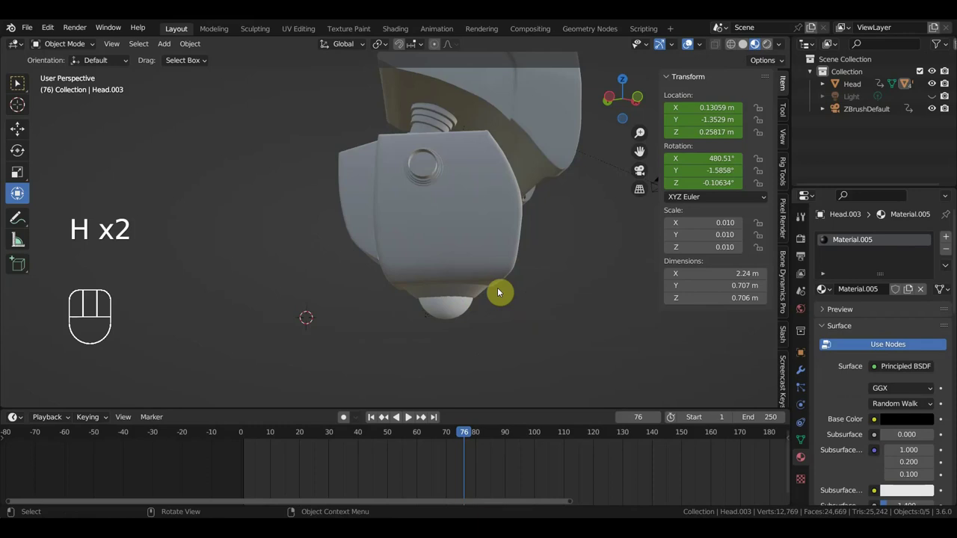
- View the head from the side and then the front to pick out the lower grille band
key(KP_3)
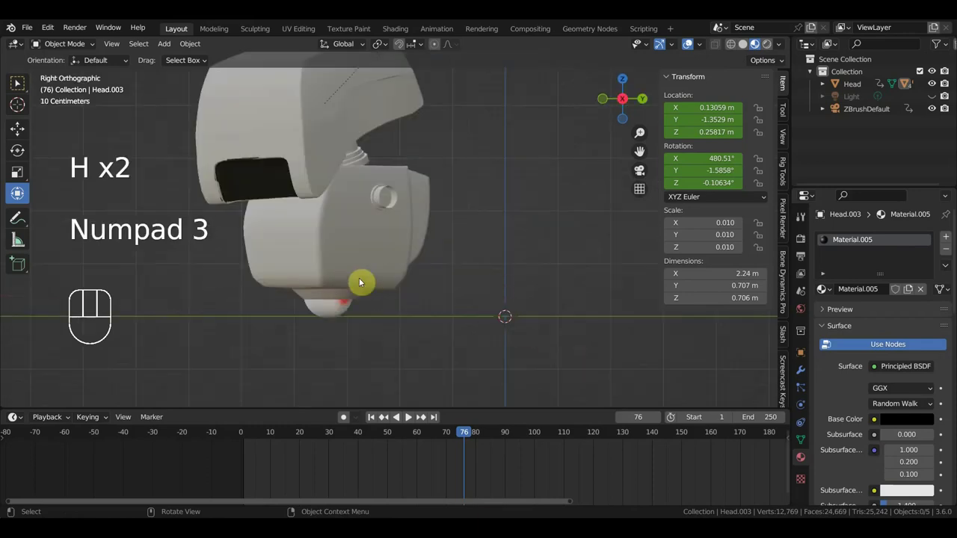
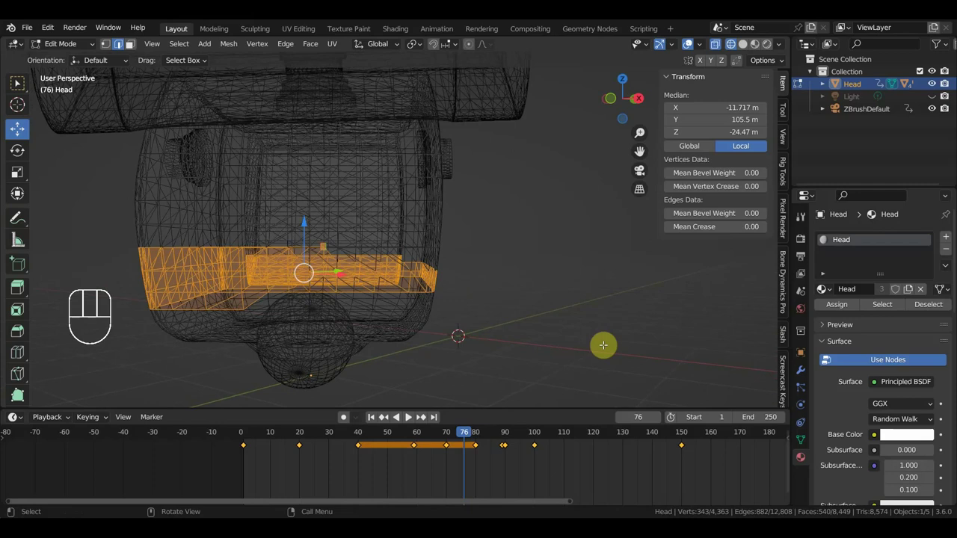
key(KP_1)
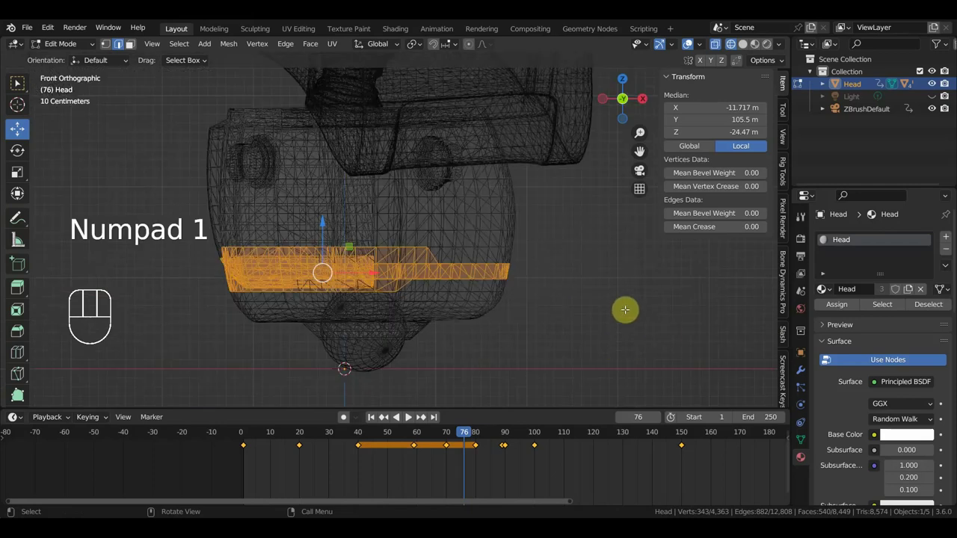
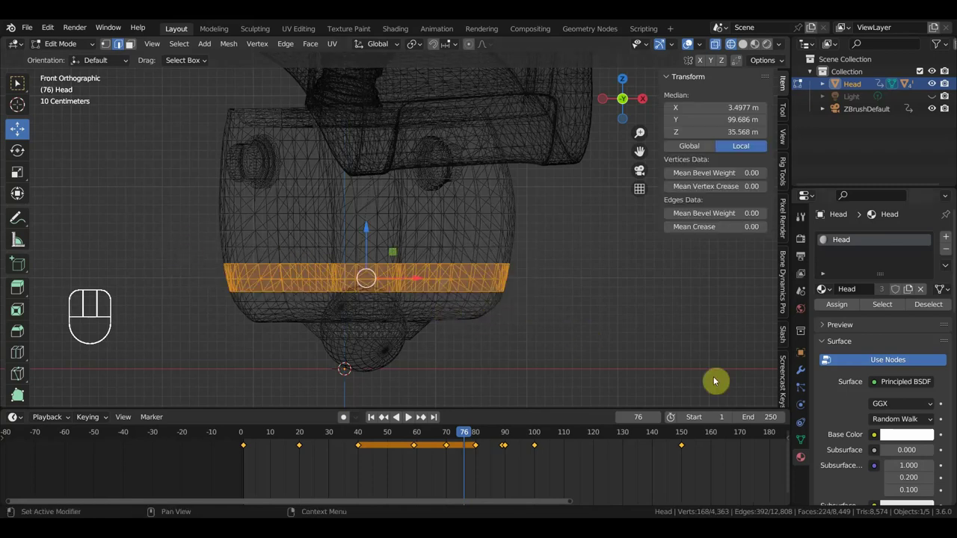
- Add a Material.006 slot with black base colour and assign it to the grille faces
click(929, 435)
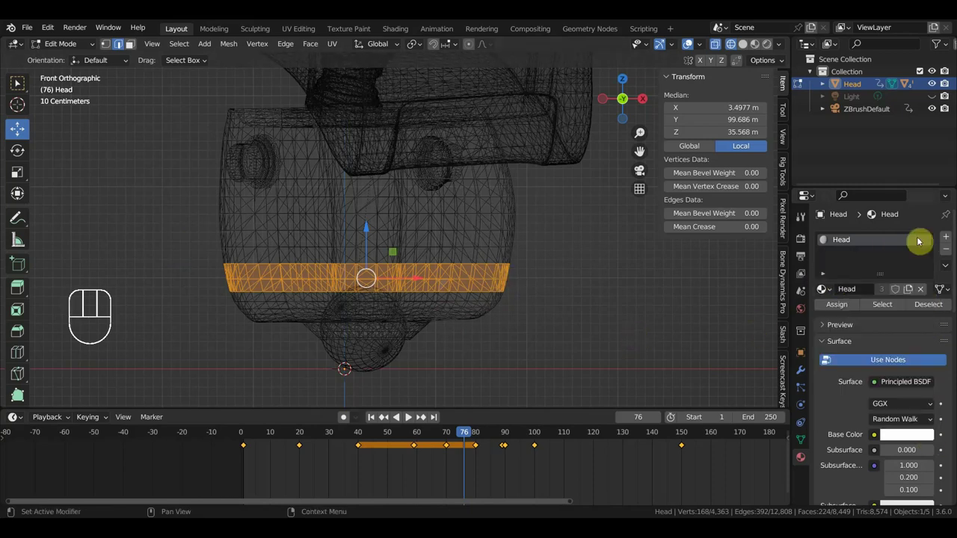
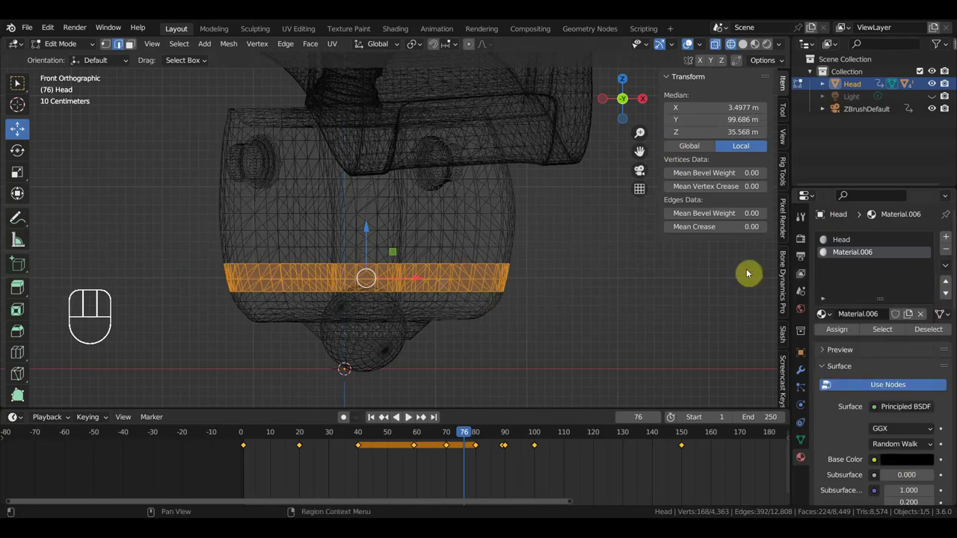
click(839, 334)
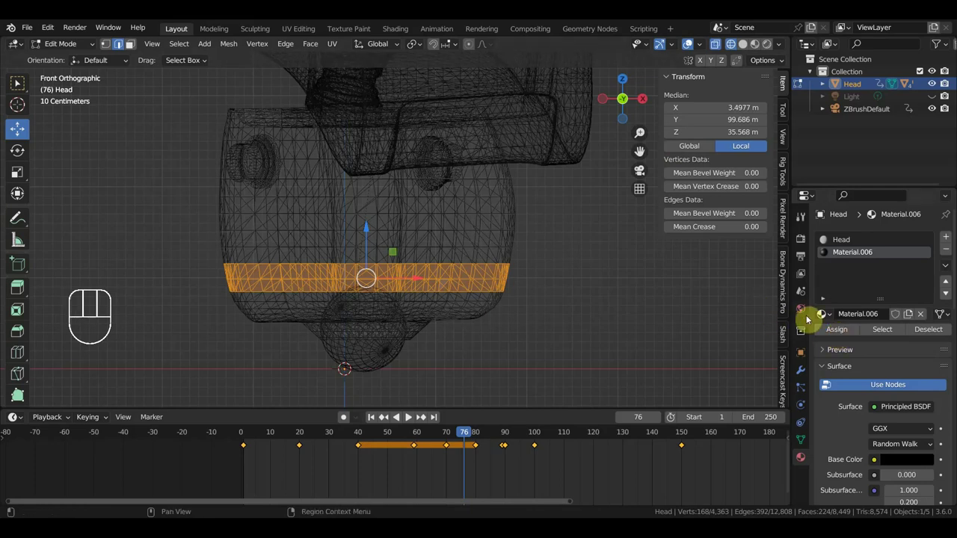
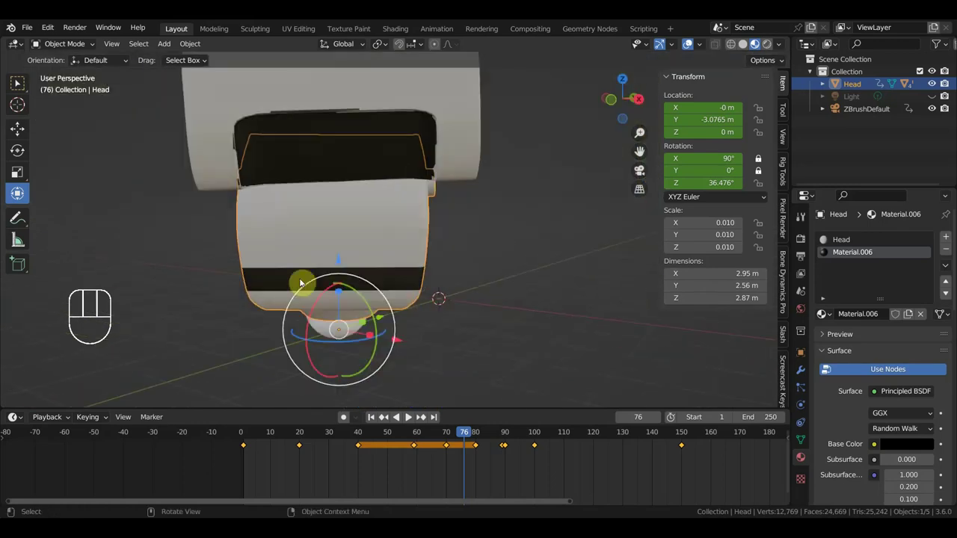
- Orbit to an angled view and select the upper head part Head.001 carrying the button
key(KP_3)
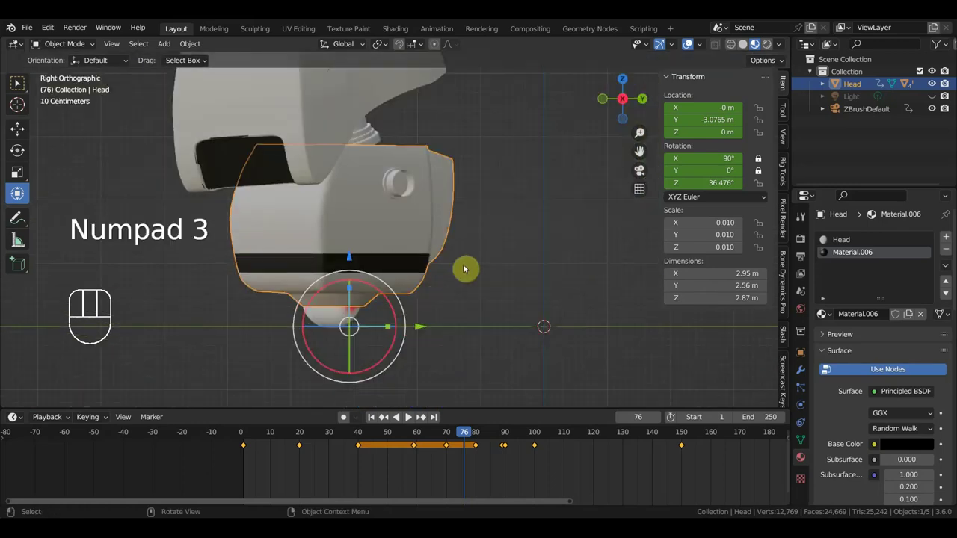
key(KP_1)
drag(454, 270, 438, 295)
click(394, 95)
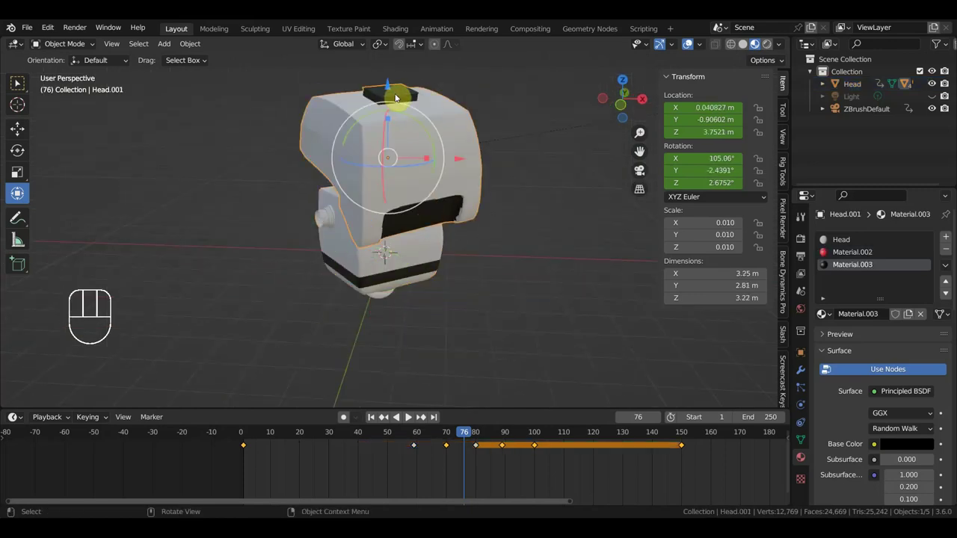
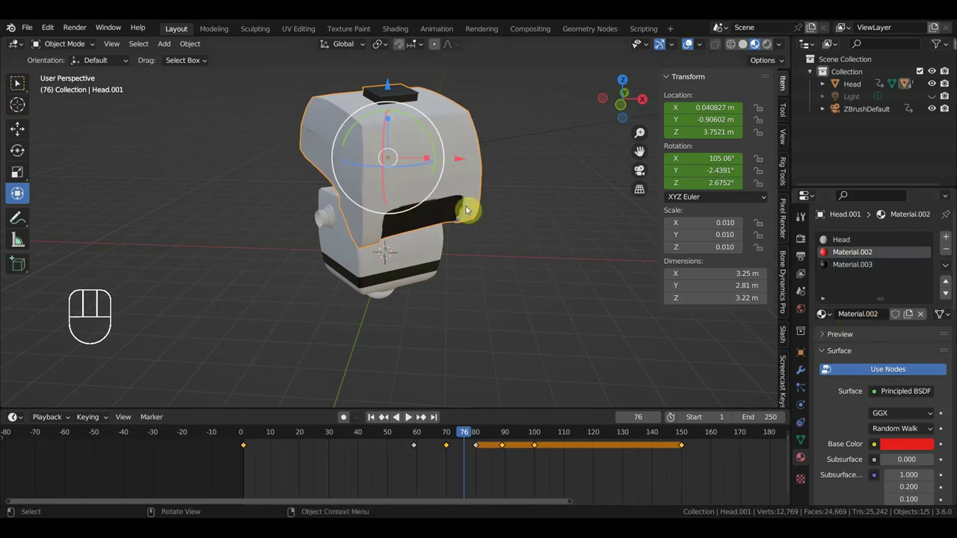
- Separate the red top button faces into their own object with P > Selection and return to Object Mode
drag(59, 47, 78, 73)
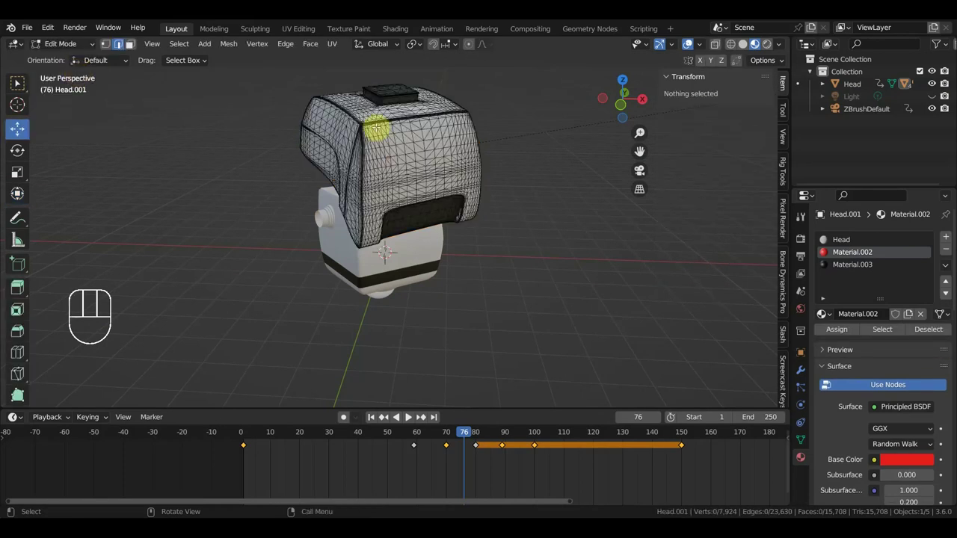
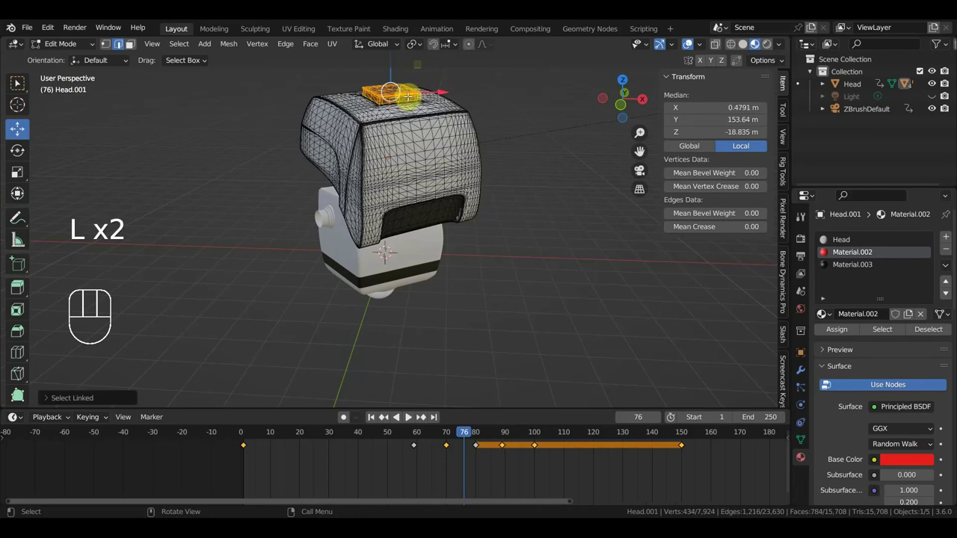
key(p)
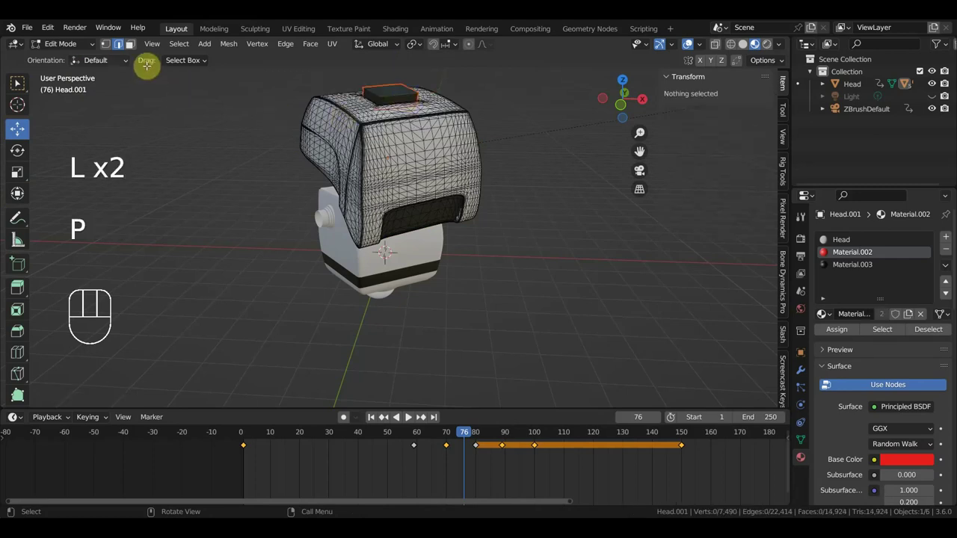
drag(71, 47, 65, 59)
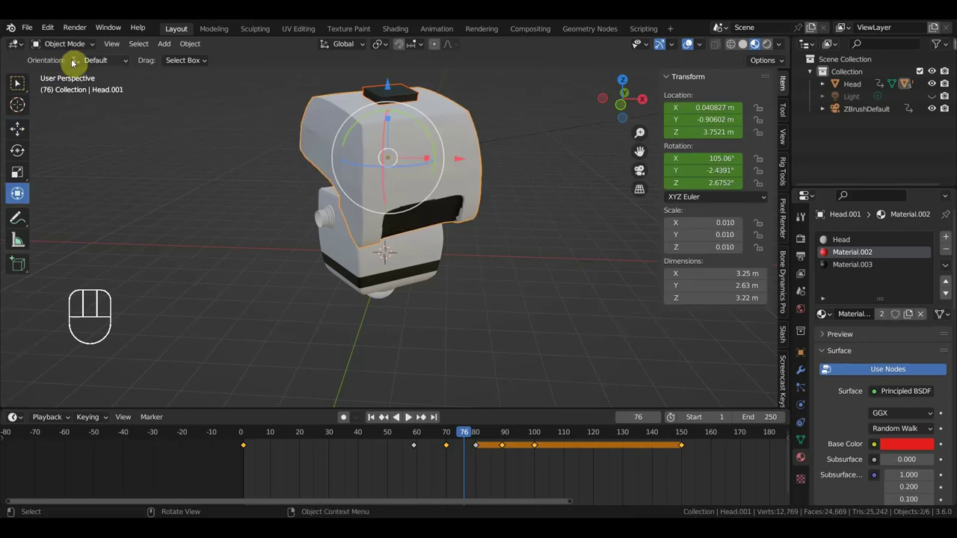
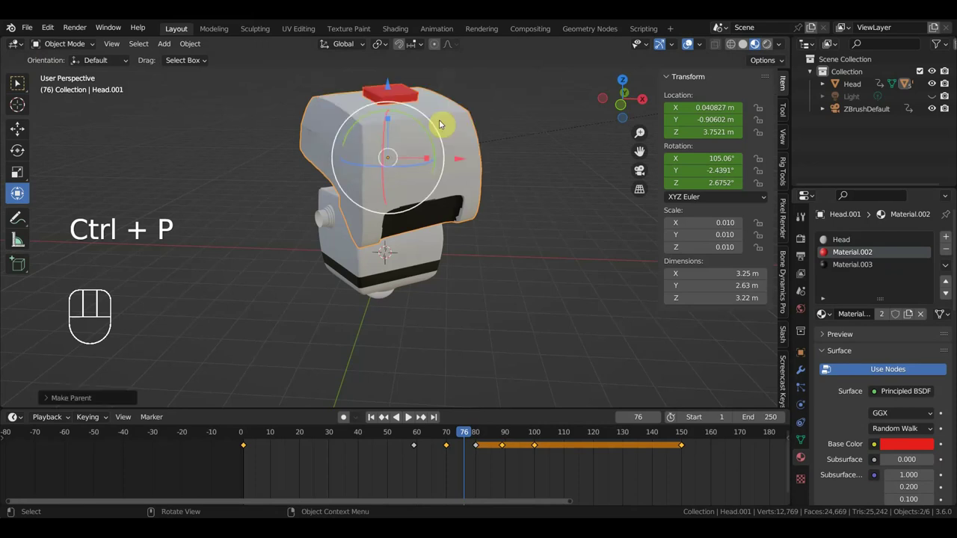
- Orbit around the head to check the split-off button Head.004 and return to a front view
drag(504, 291, 450, 286)
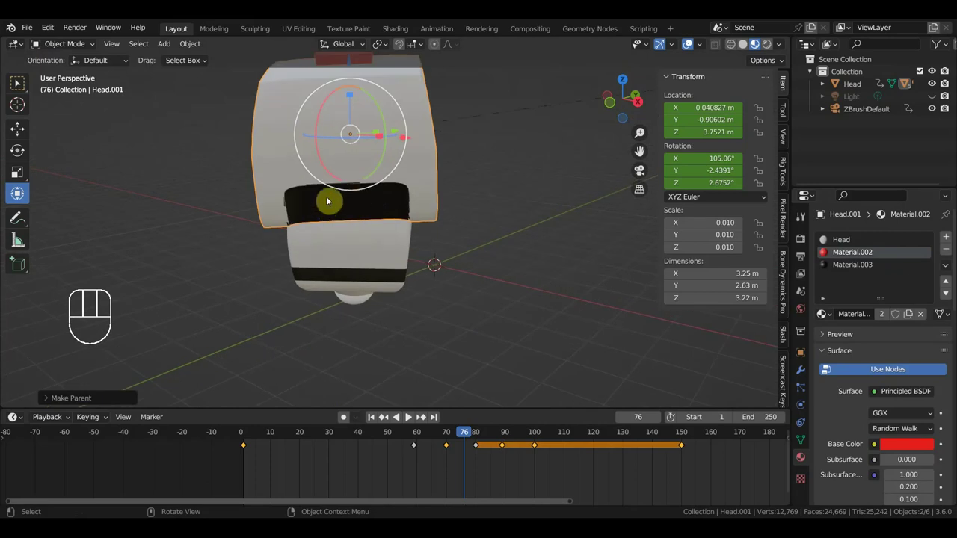
drag(464, 235, 577, 231)
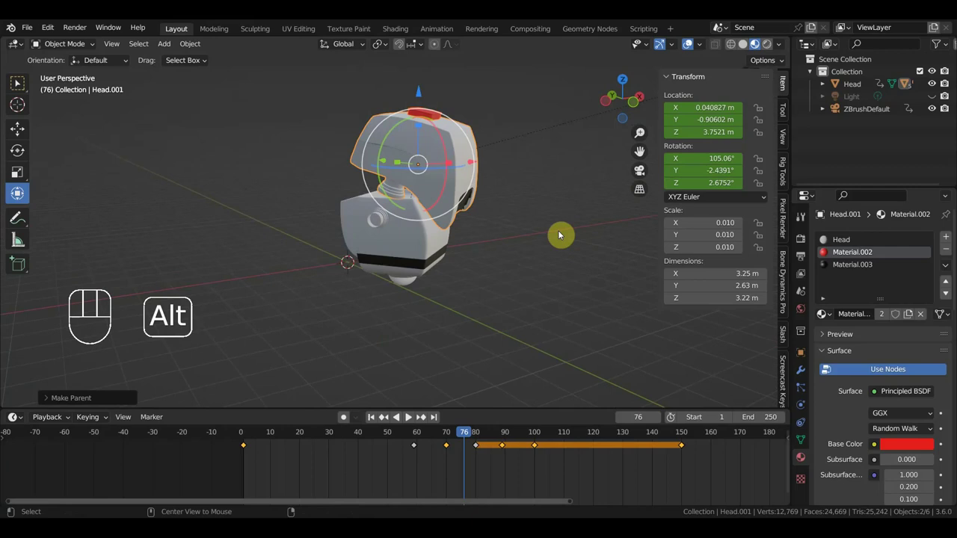
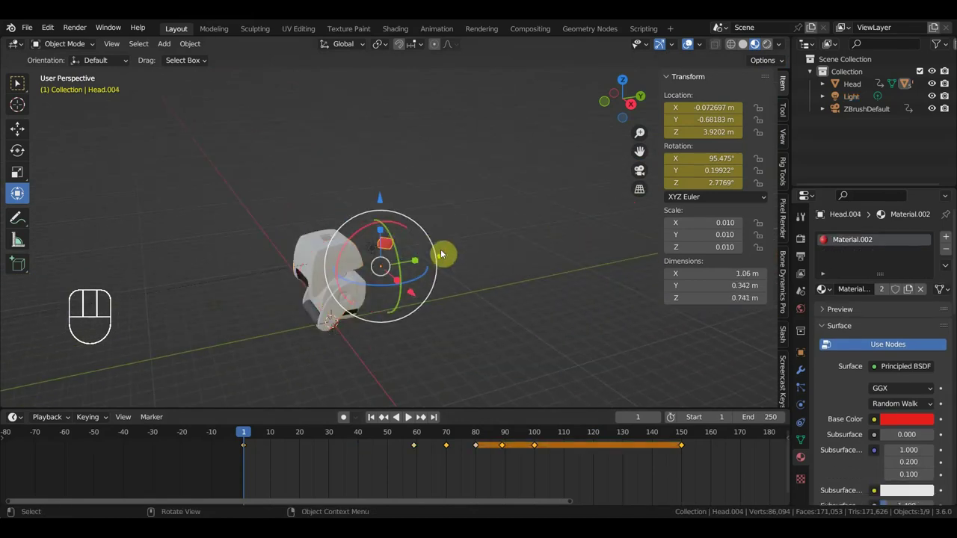
- Frame the red button Head.004 and move it along Y onto the head
key(alt+p)
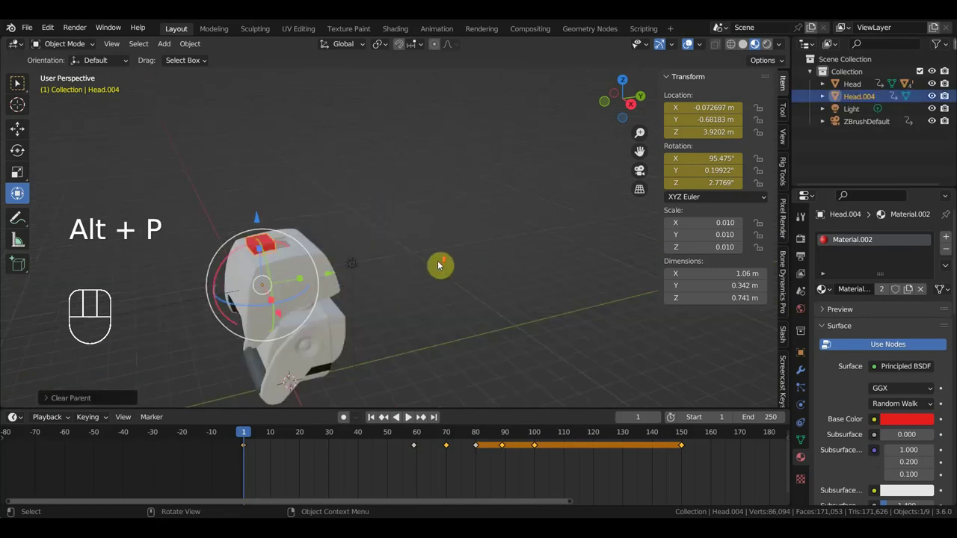
middle_click(426, 273)
click(188, 265)
drag(258, 320, 285, 319)
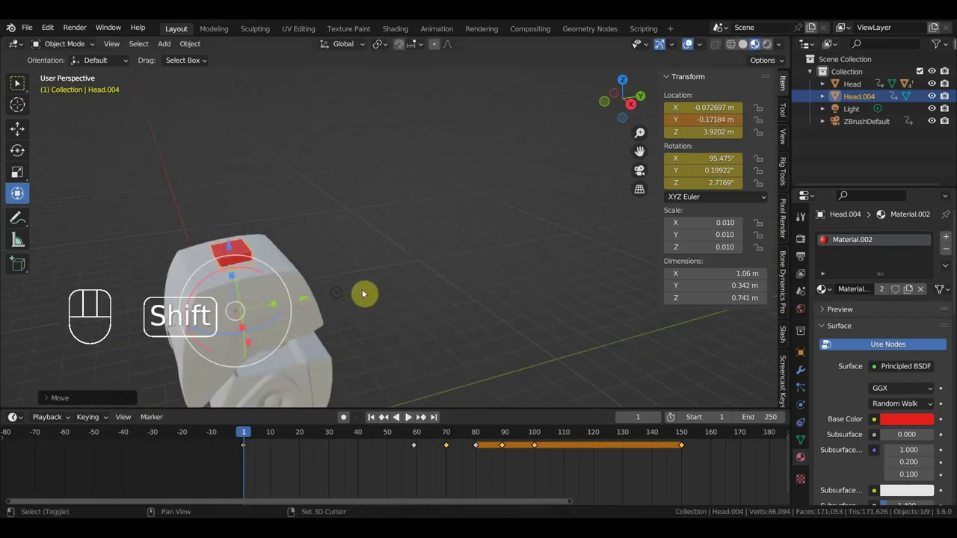
- Parent the button to the upper head part Head.001 via Ctrl+P > Object
click(283, 258)
key(ctrl+p)
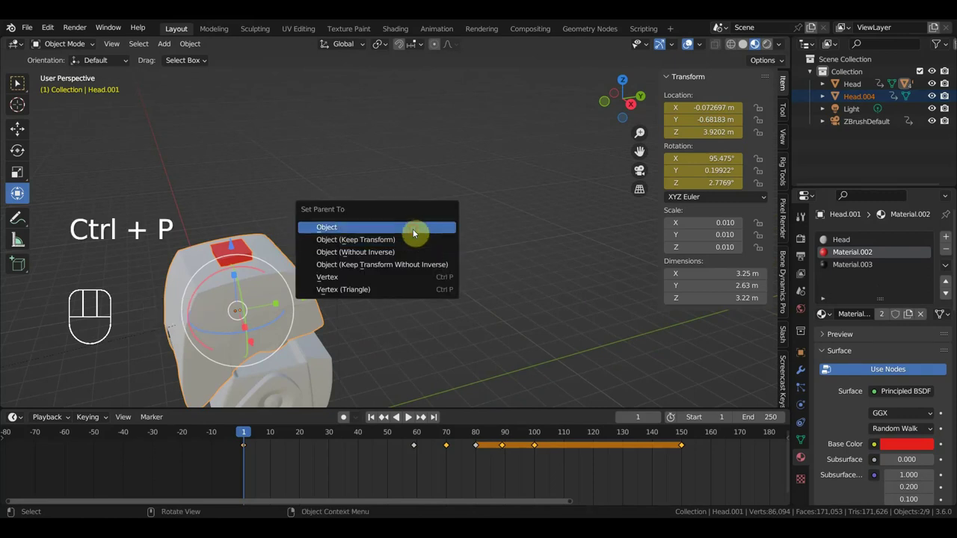
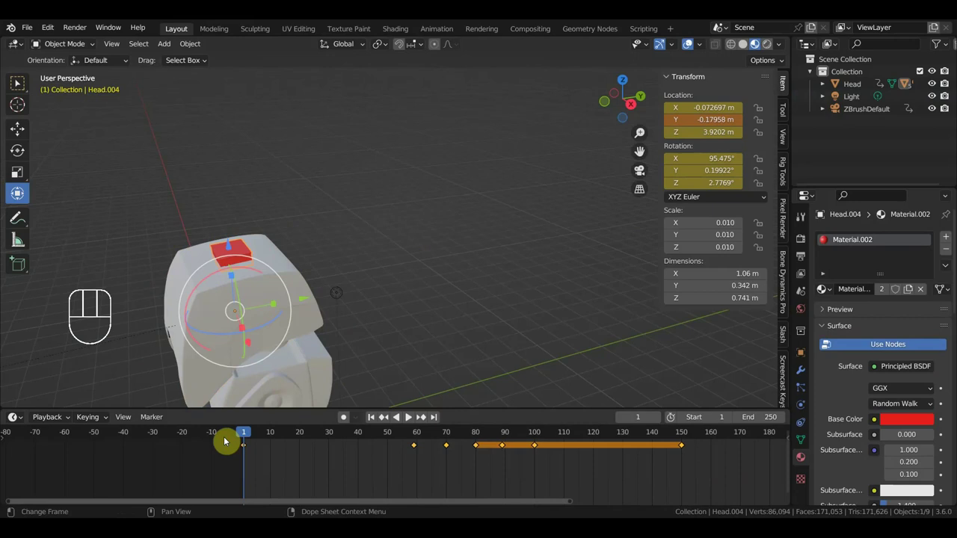
- Clear the button's own keyframes, zoom out to the whole robot and deselect everything
key(Delete)
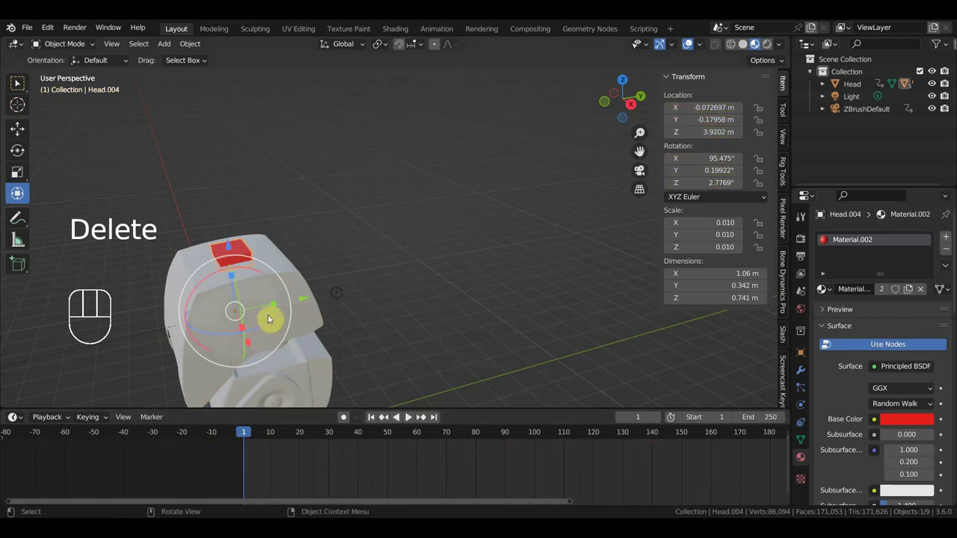
key(space)
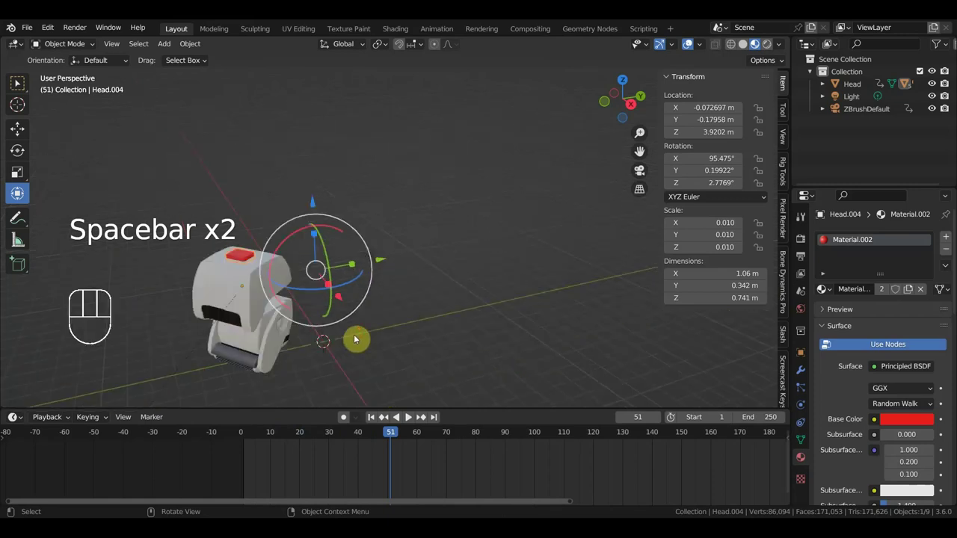
drag(405, 324, 461, 283)
drag(463, 282, 504, 271)
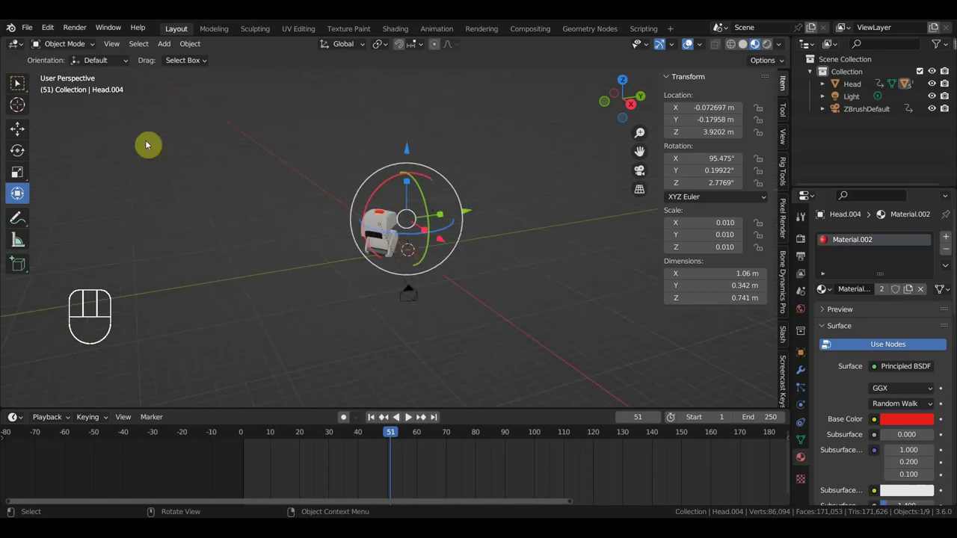
click(38, 93)
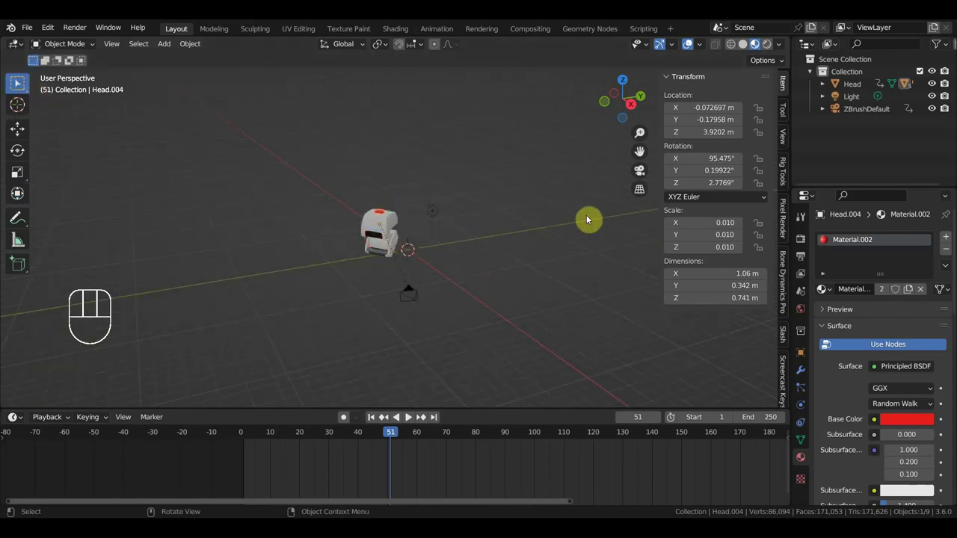
- Play the animation with the button riding the head, then return the playhead to frame 1
key(space)
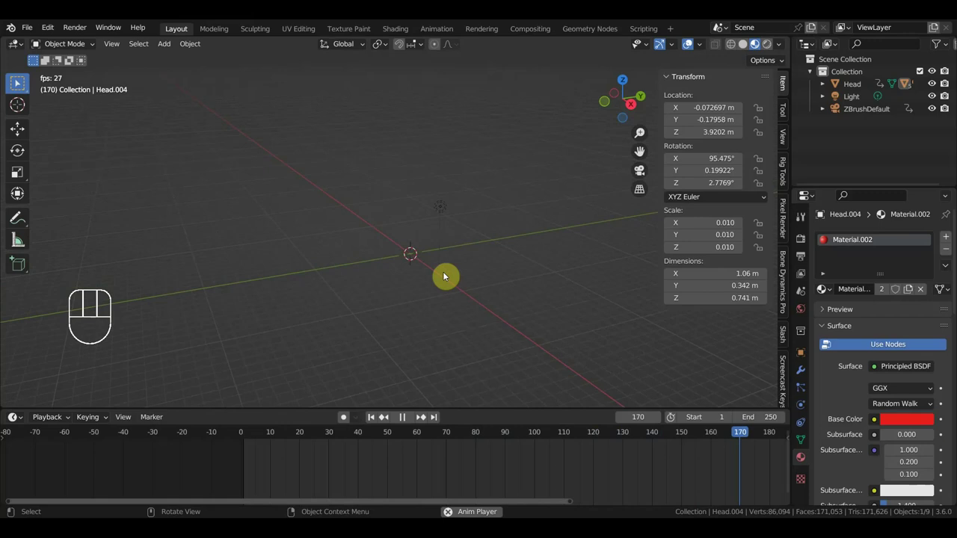
key(space)
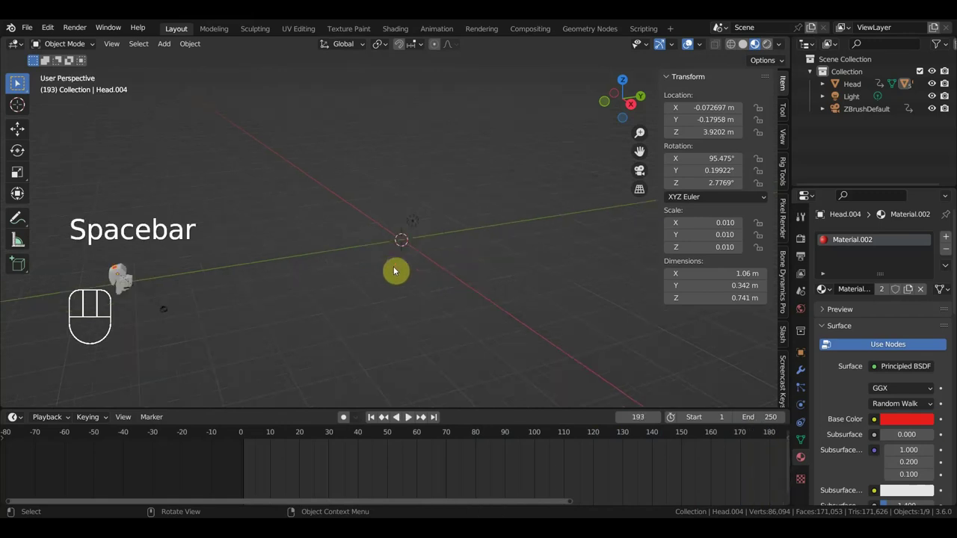
click(19, 83)
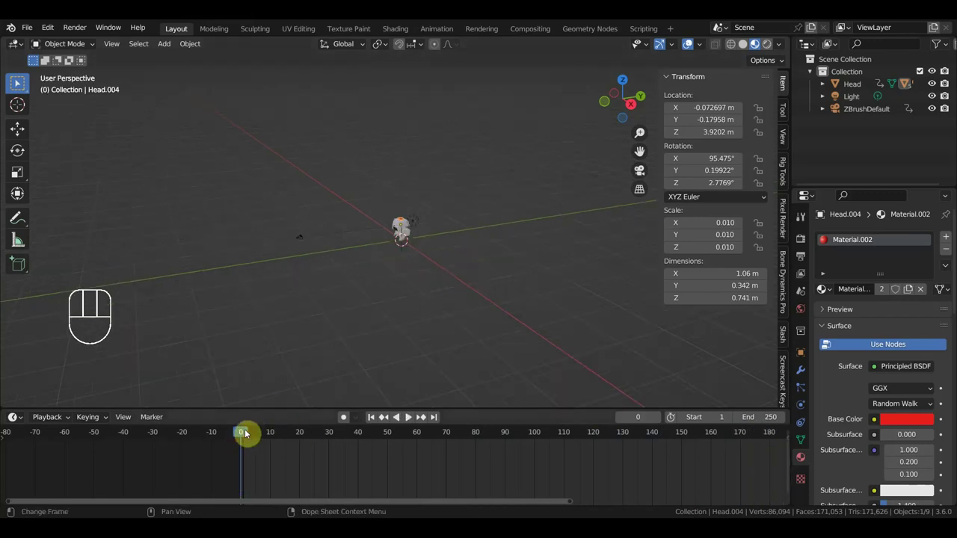
click(19, 83)
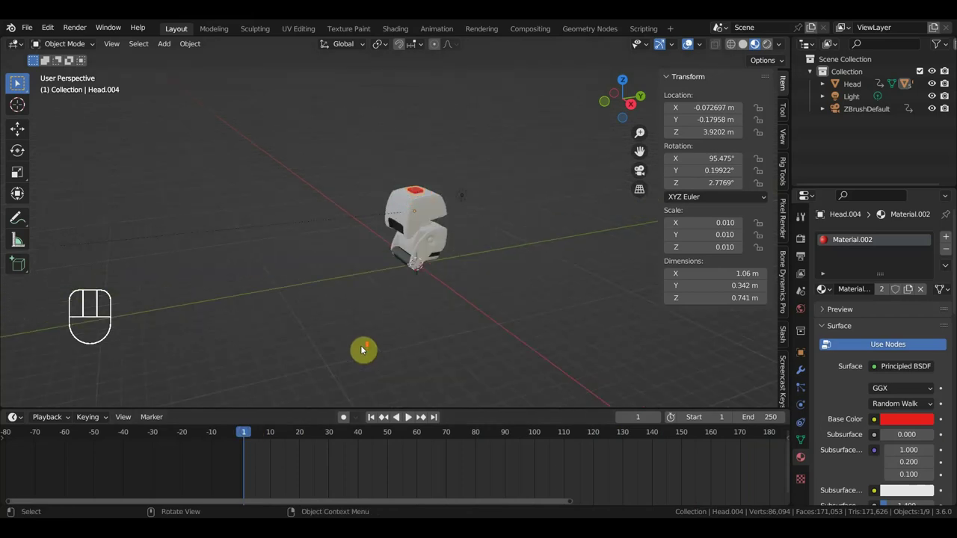
drag(20, 83, 20, 83)
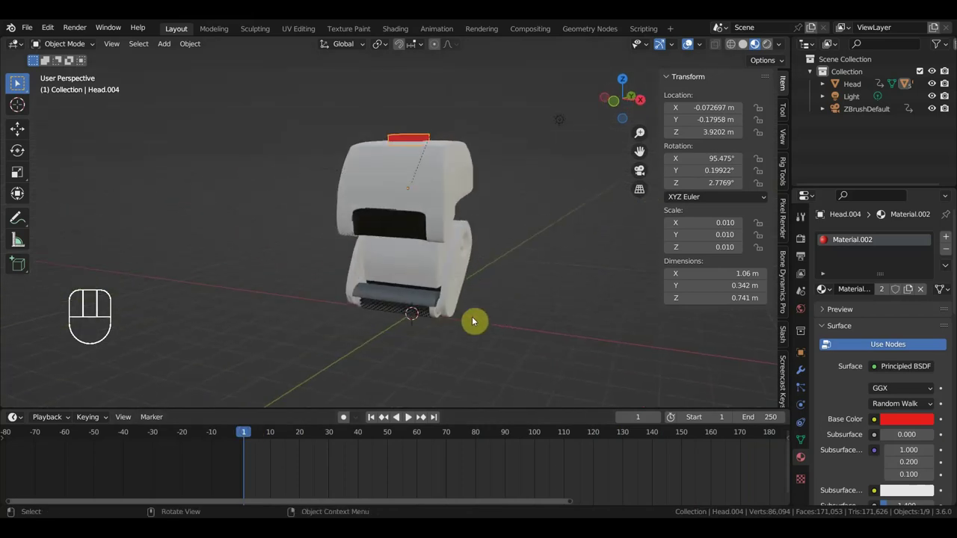
middle_click(19, 83)
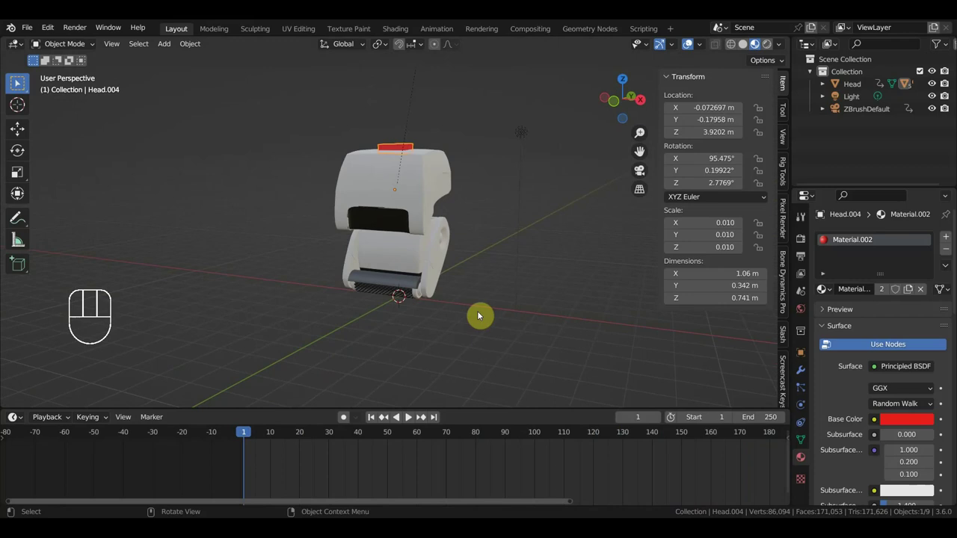